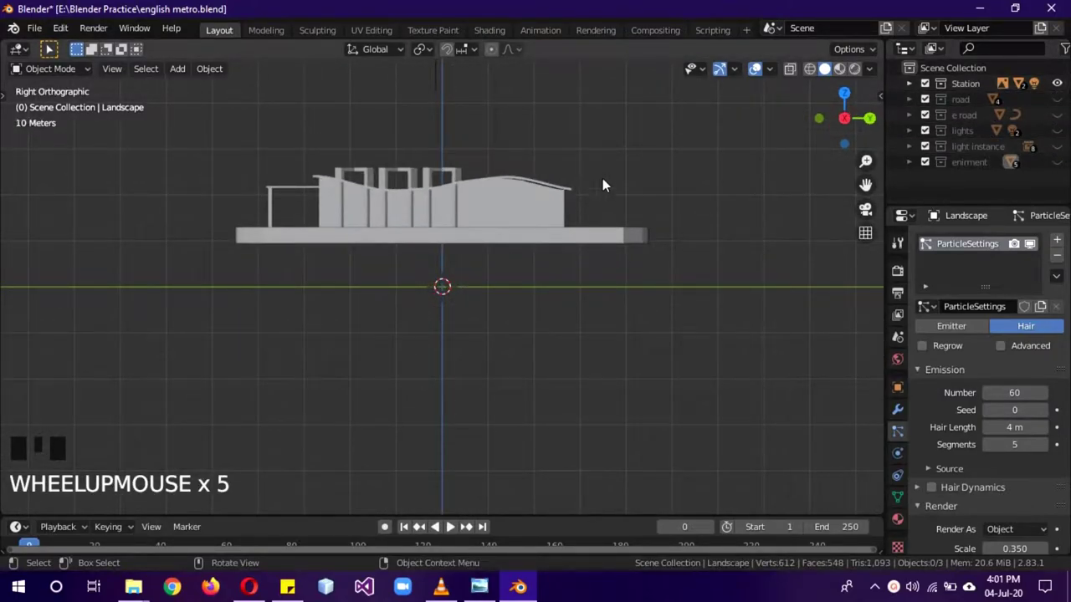
- Add a low-vertex cylinder and scale it into a thin, tall pole
key("shift+a")
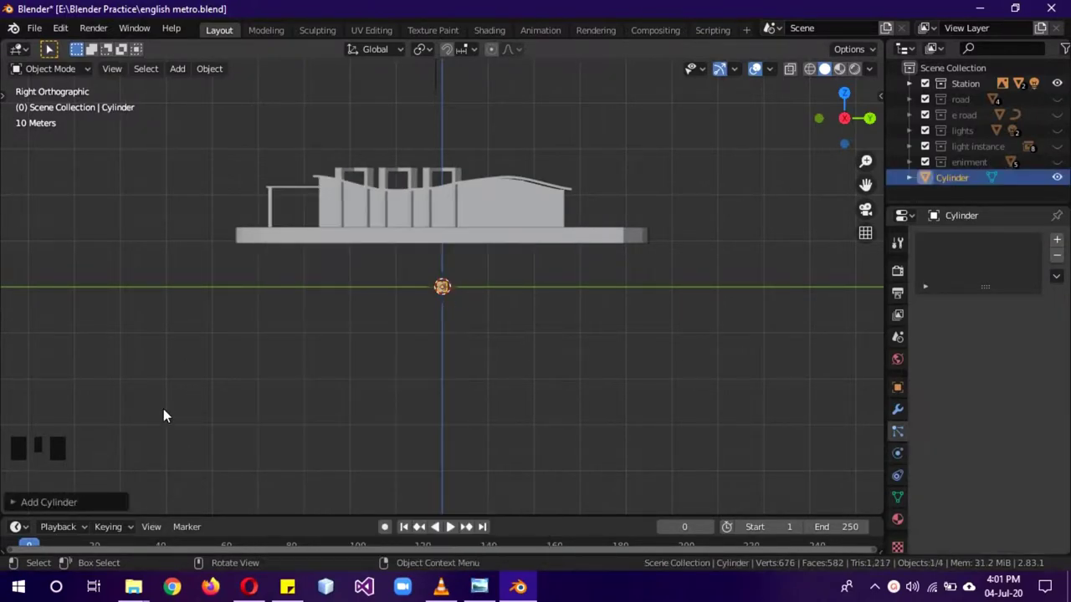
left_click(108, 503)
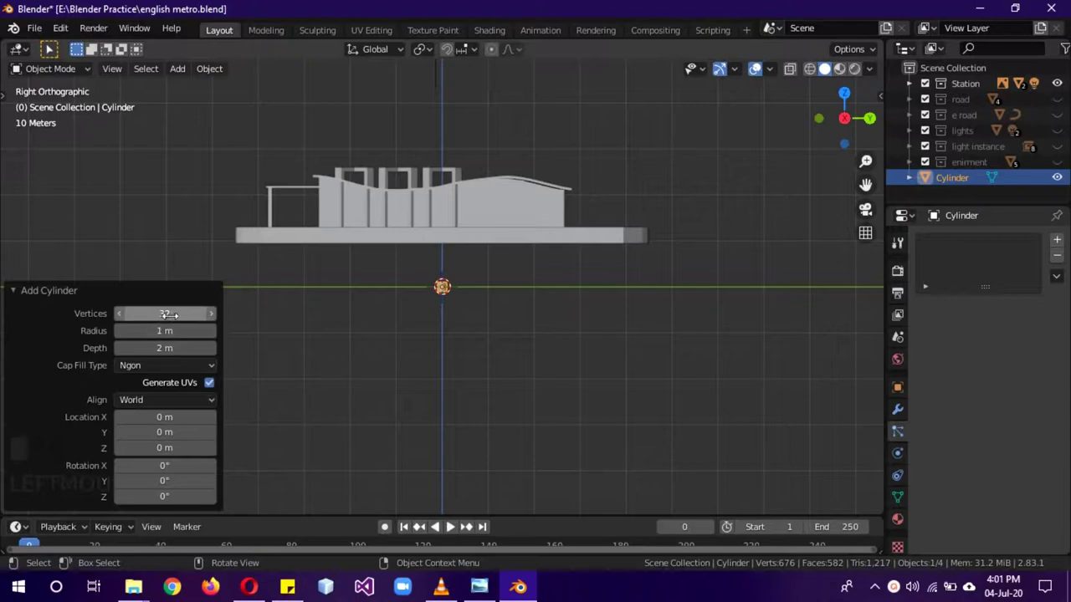
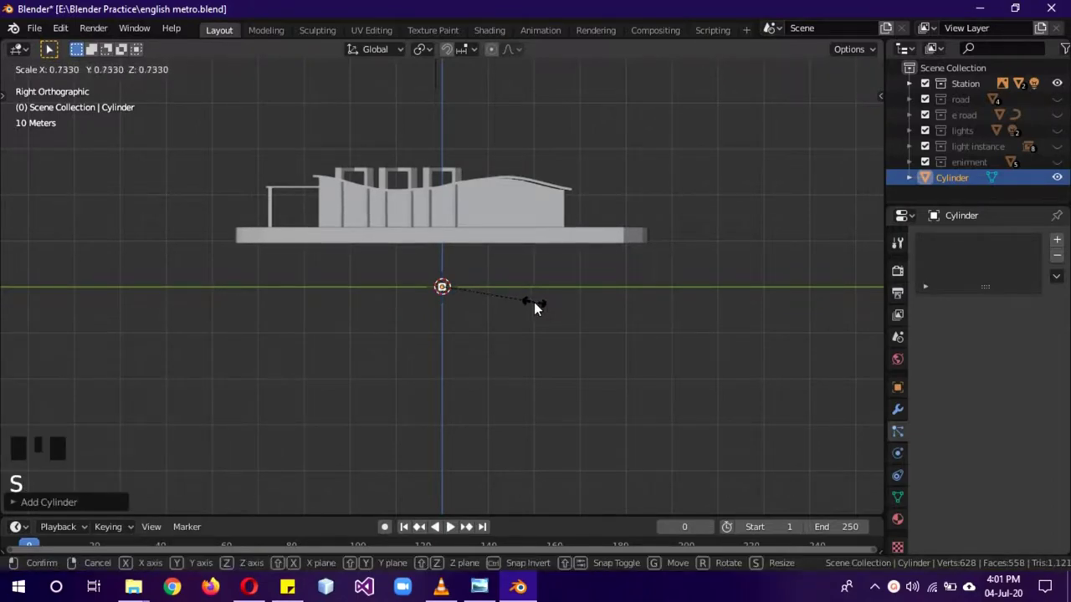
key("s")
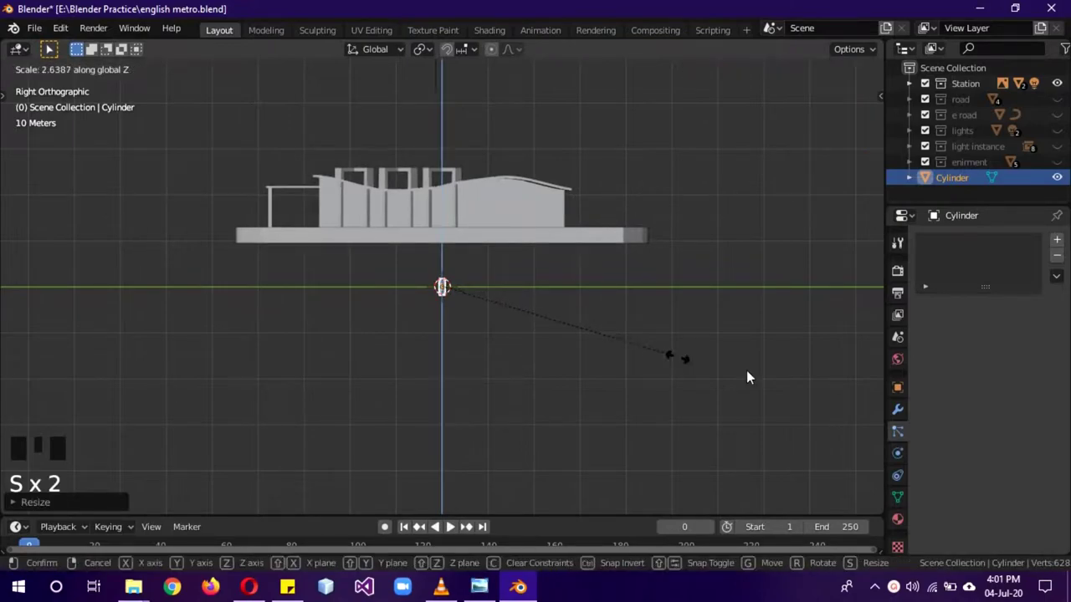
key("g")
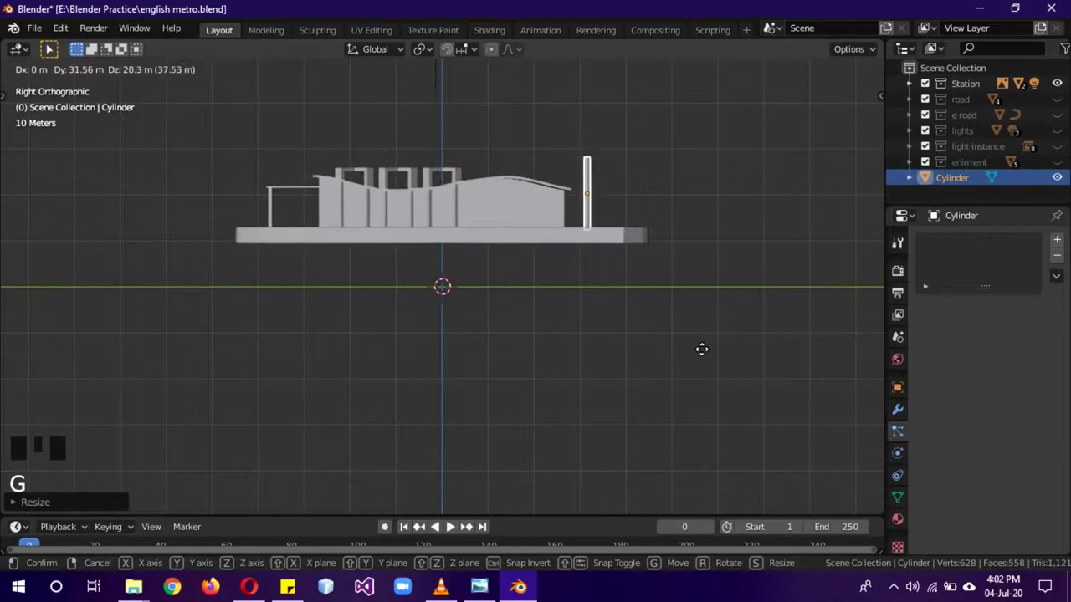
- Move the pole to stand at the right end of the station platform
left_click_drag(749, 332, 571, 418)
key("KP_1")
key("KP_3")
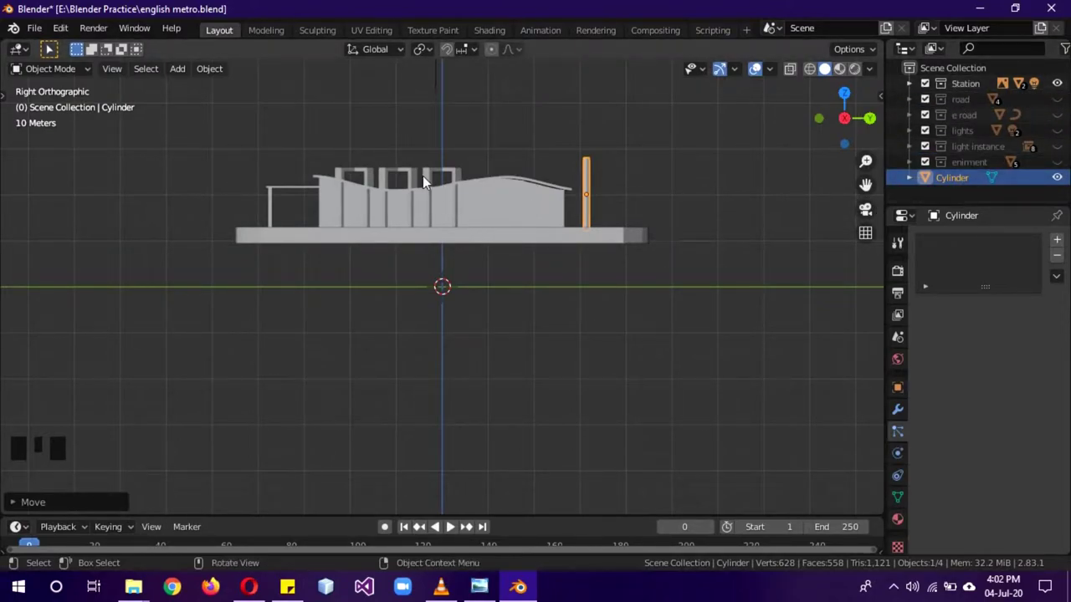
- Add a cube and flatten it in height and width into a thin board
key("shift+a")
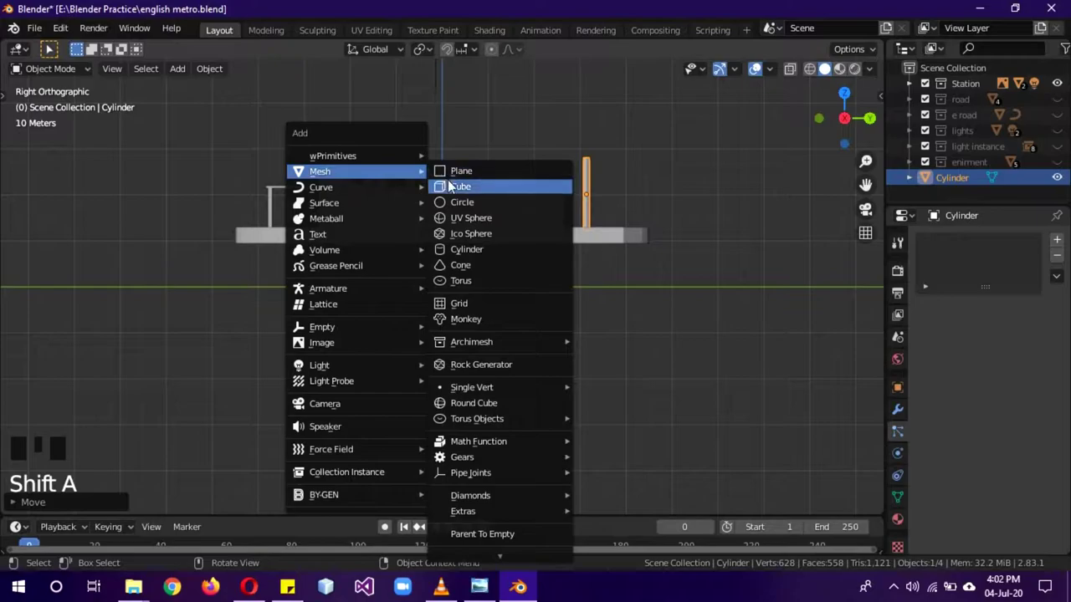
key("s")
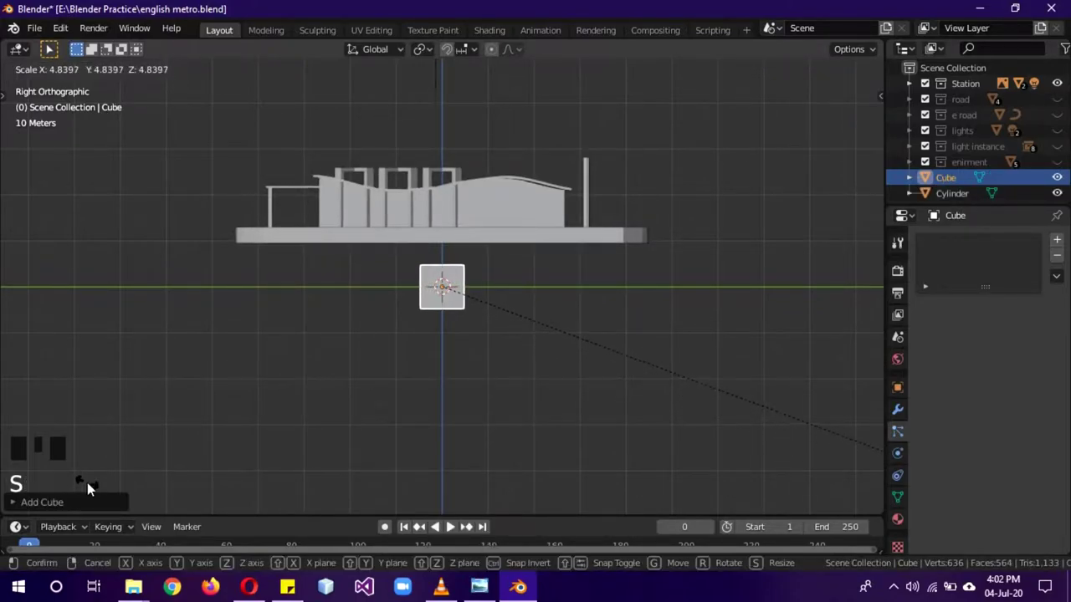
key("s")
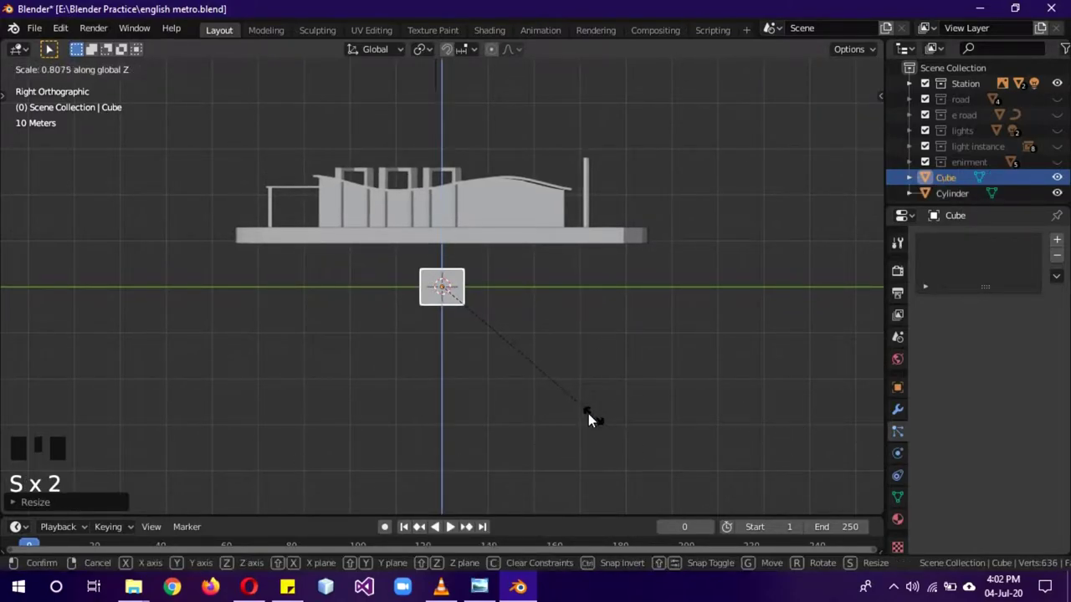
key("s")
left_click_drag(627, 363, 715, 361)
key("s")
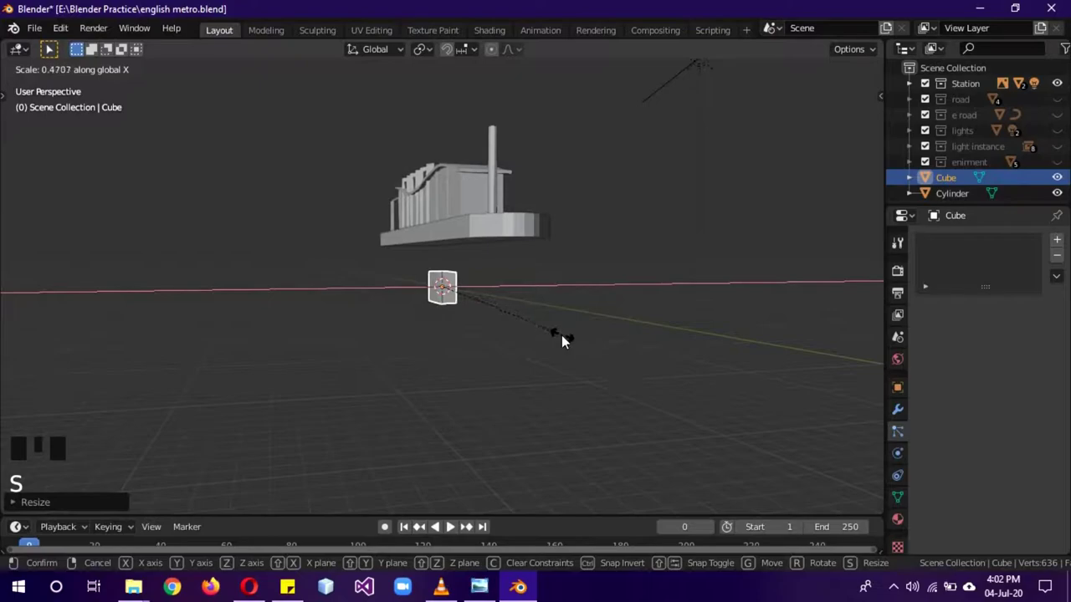
left_click_drag(633, 335, 593, 347)
key("KP_3")
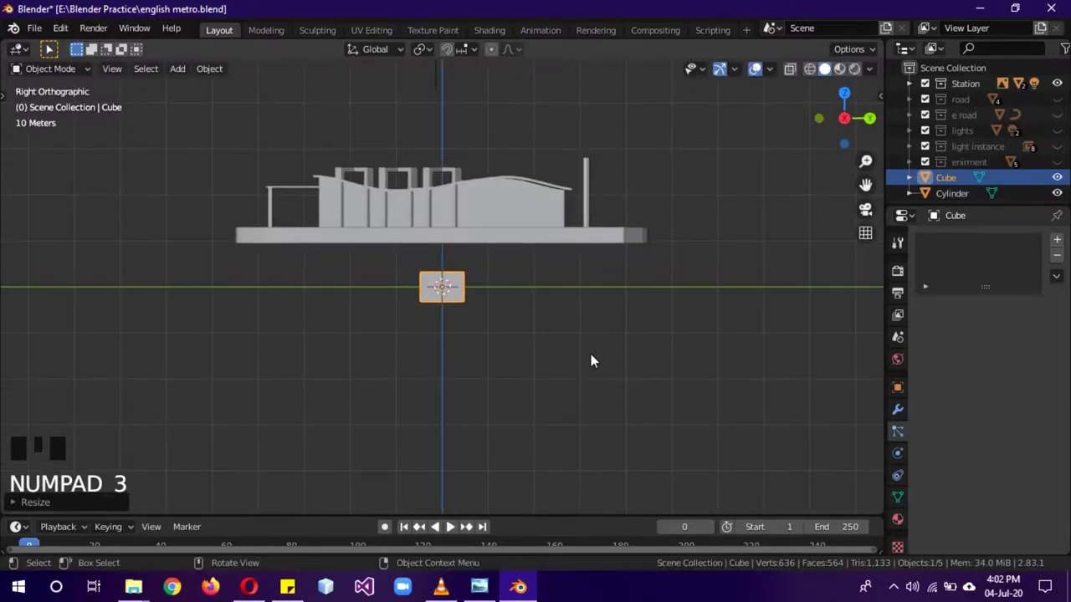
- Raise the board and slide it over to sit on top of the pole
key("g")
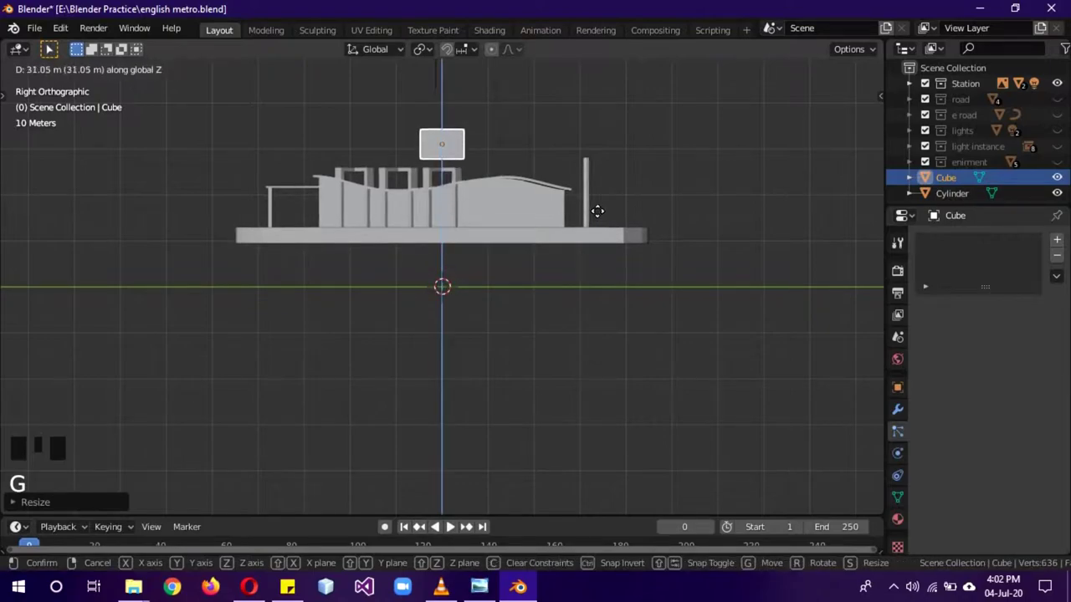
key("g")
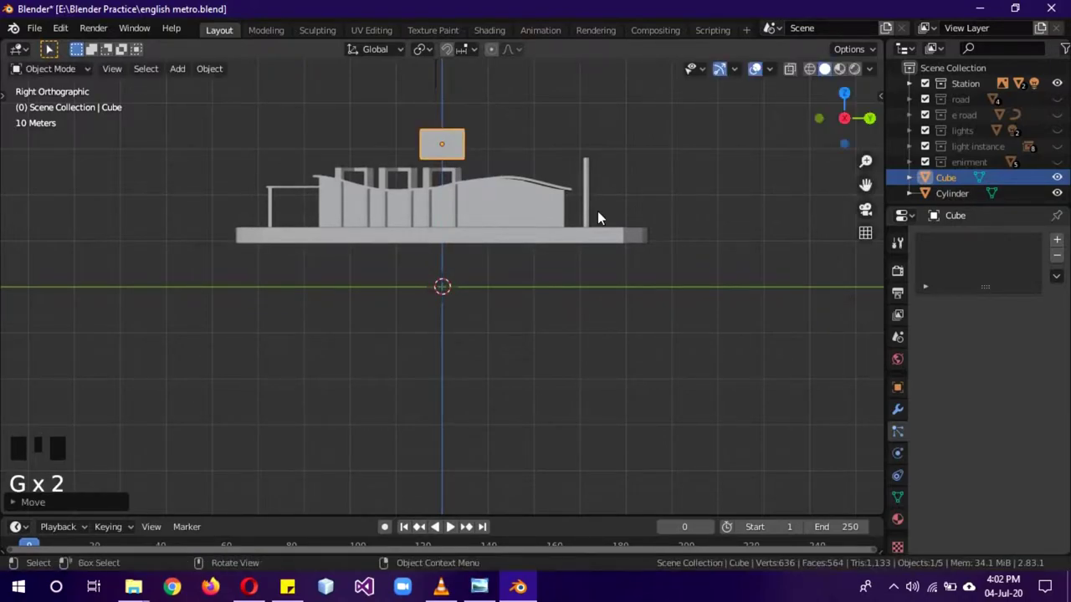
key("g")
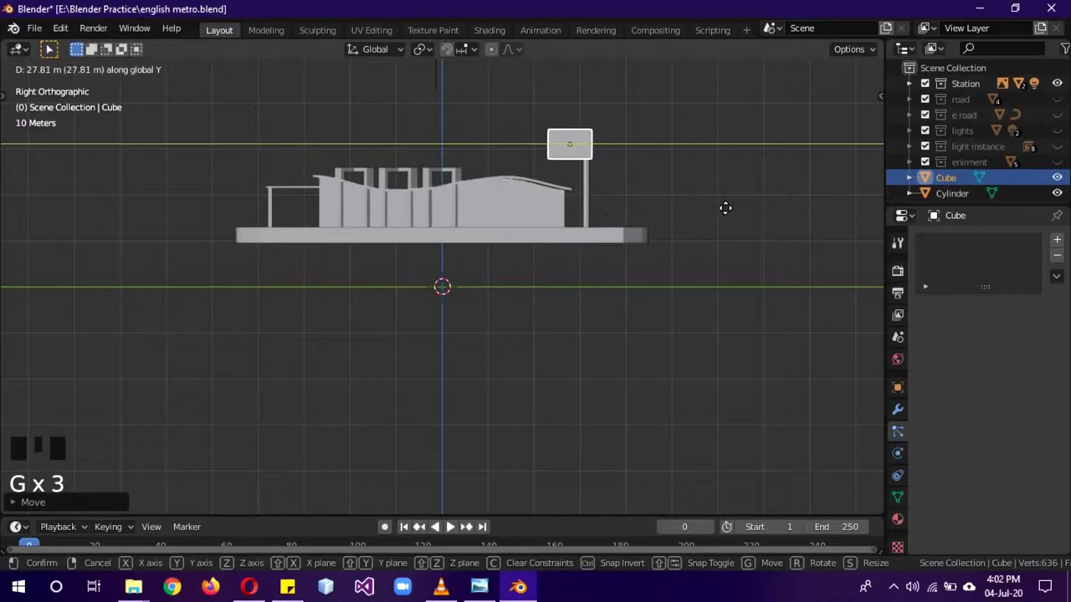
left_click(593, 210)
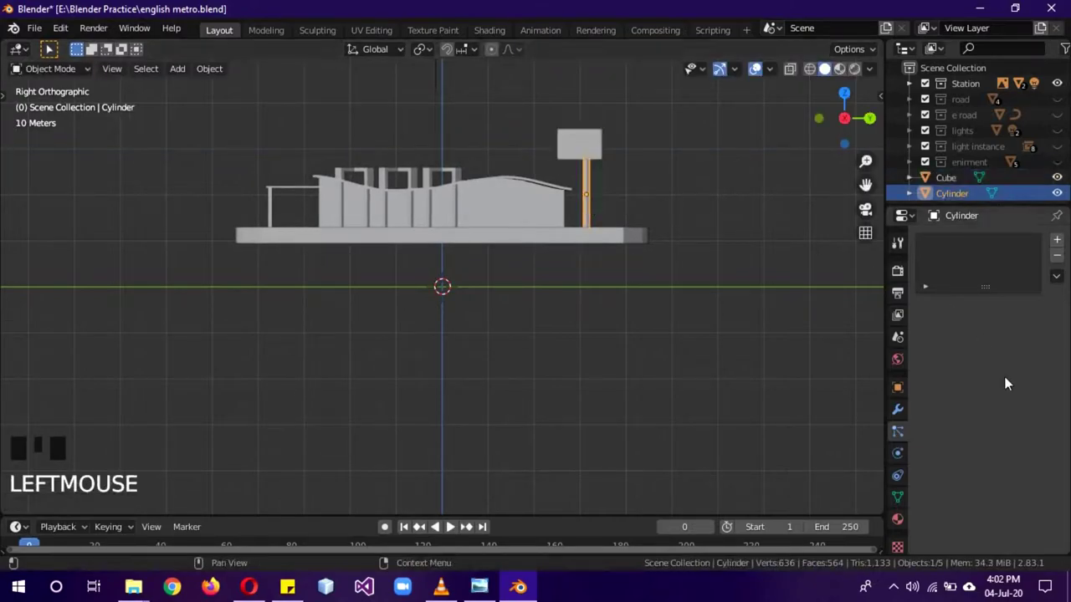
left_click(905, 388)
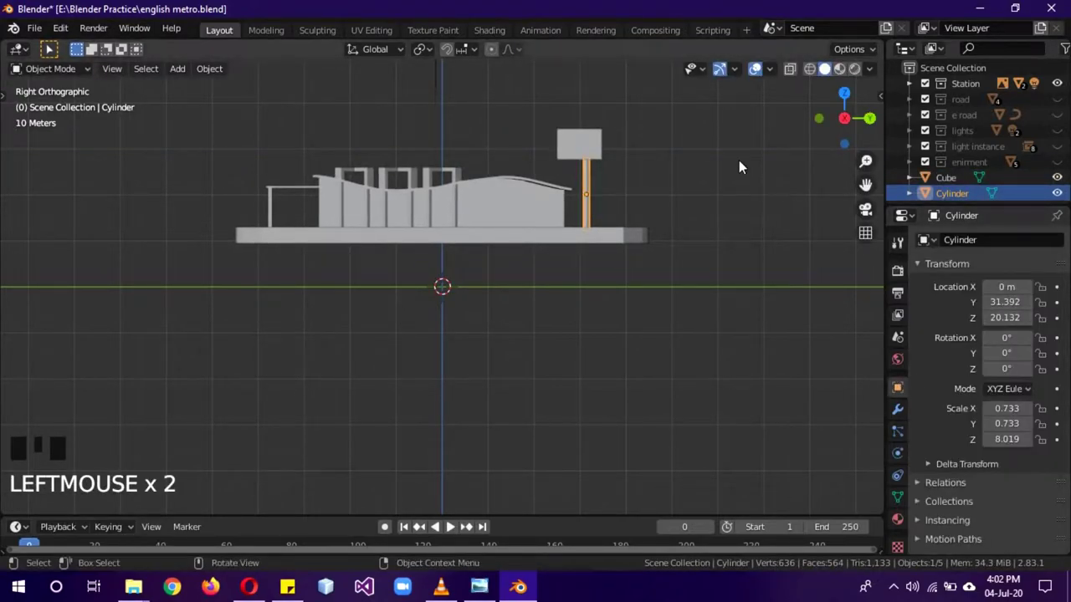
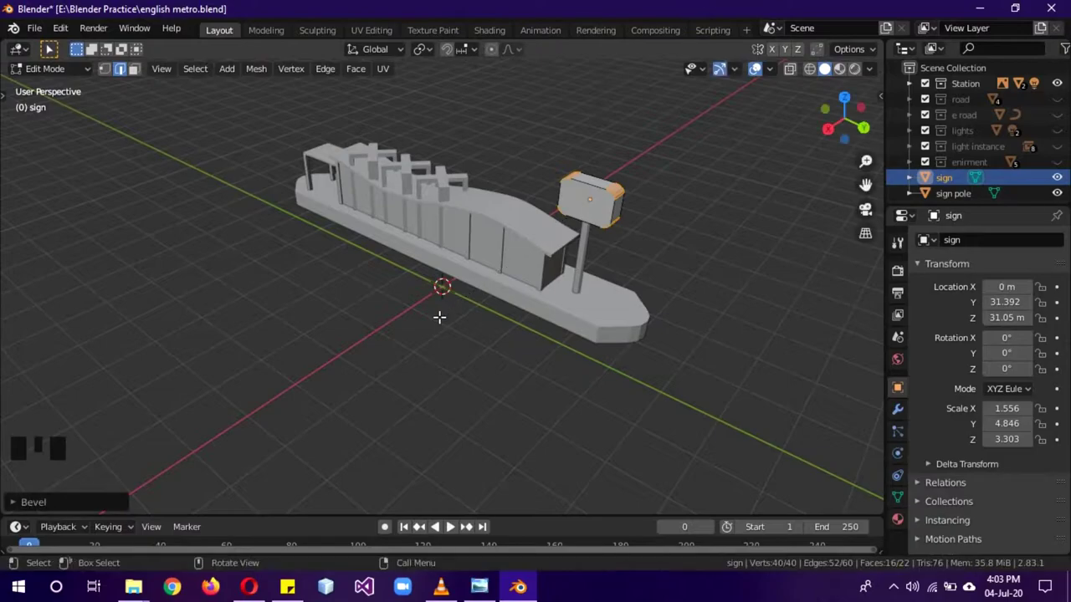
- Select the sign's front face for insetting into a framed panel
left_click(144, 73)
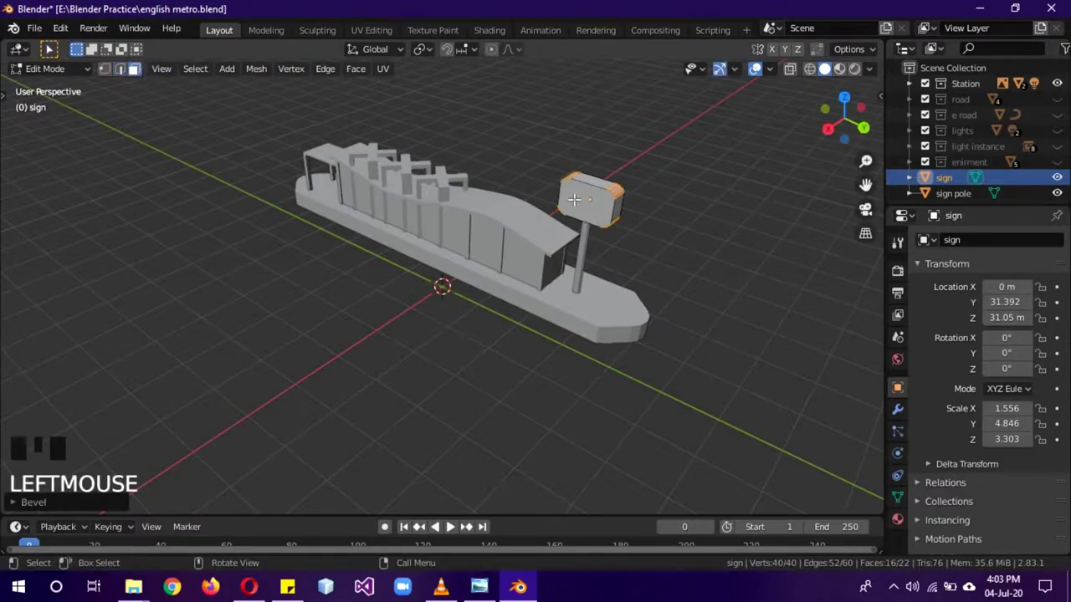
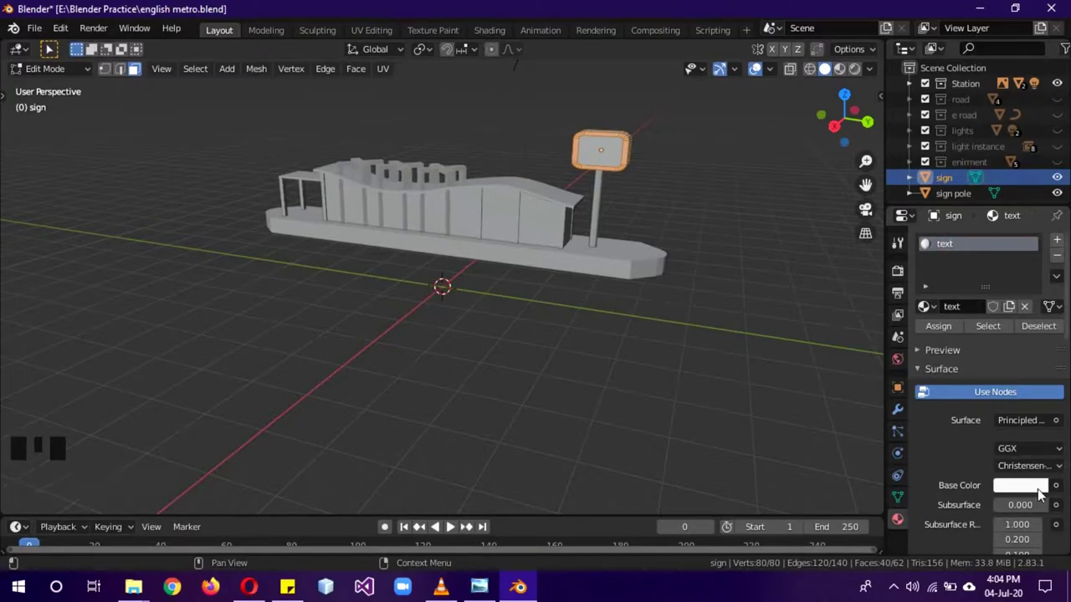
- Colour the text material pink and assign a white prong material to the sign's inner face
left_click(924, 243)
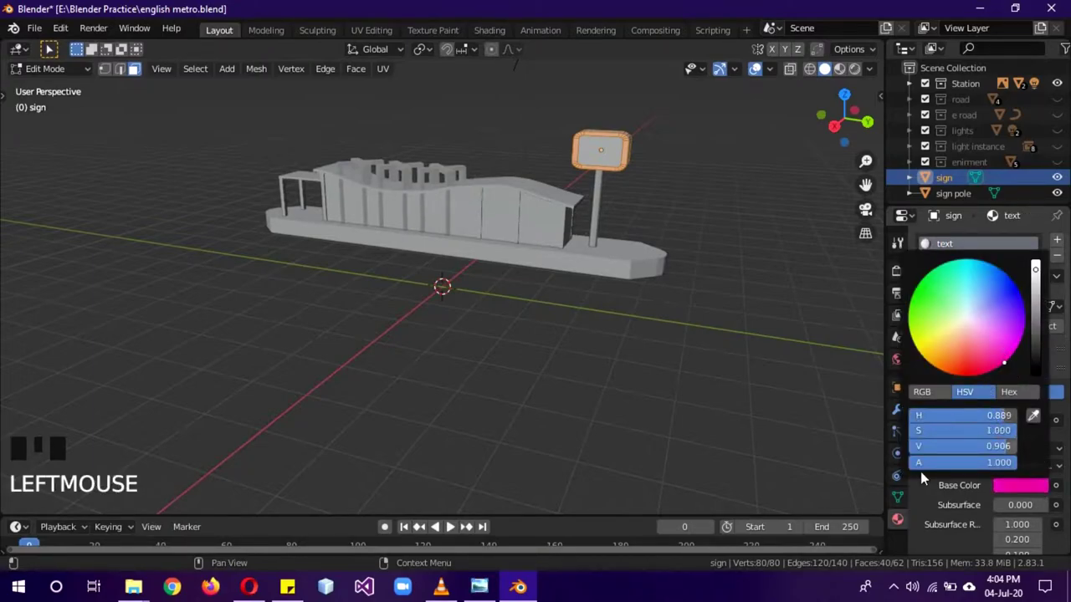
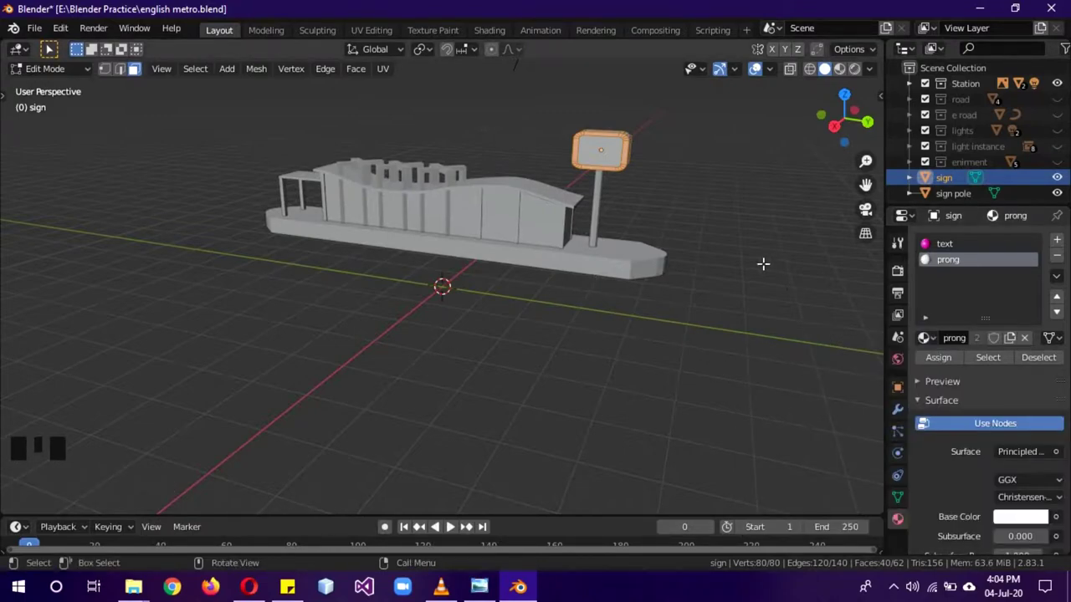
key("z")
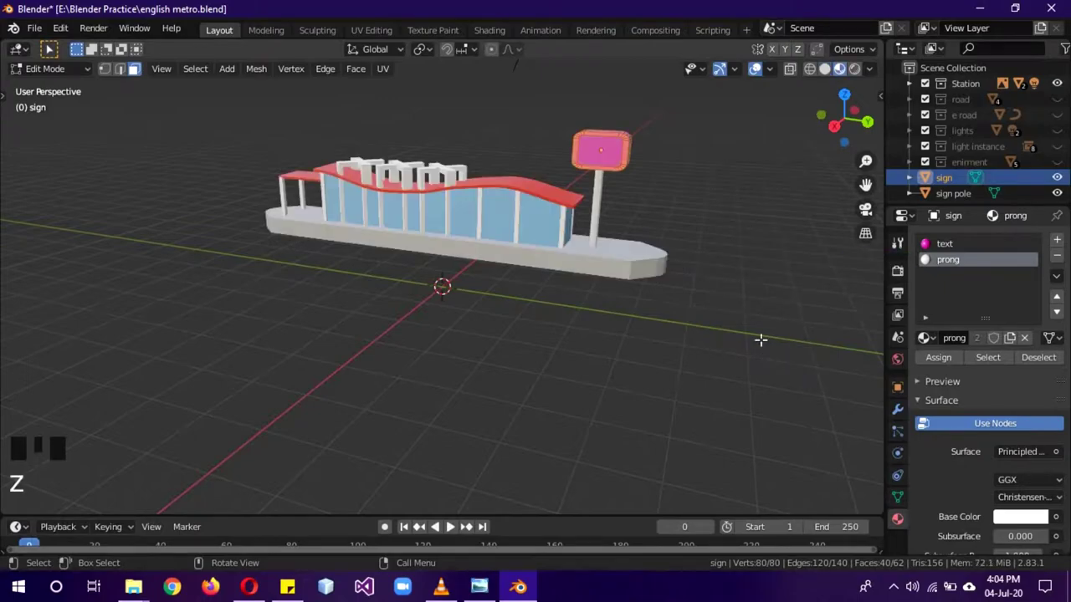
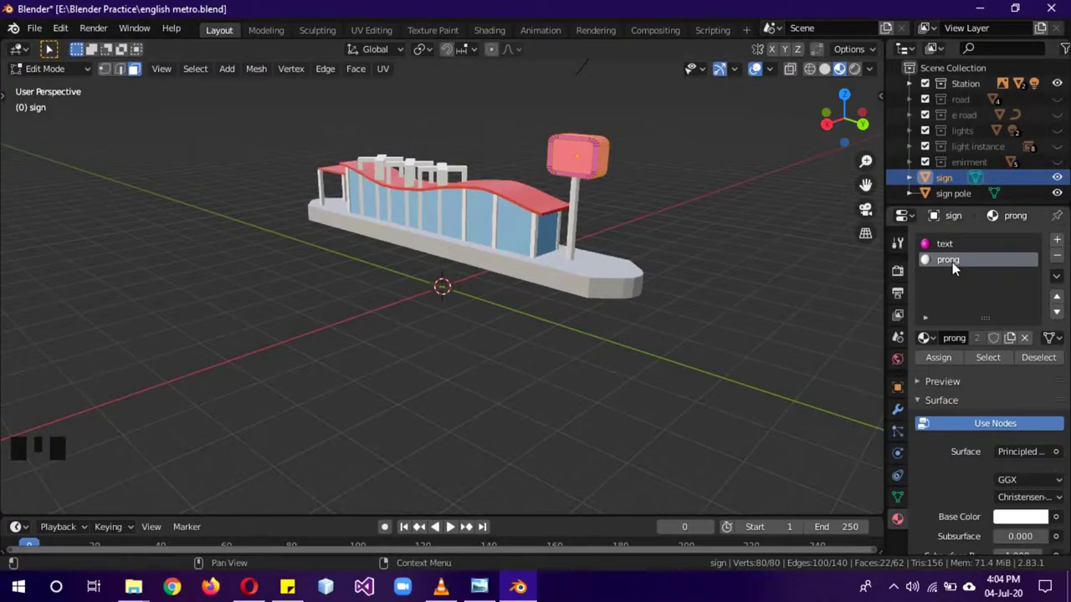
left_click(923, 259)
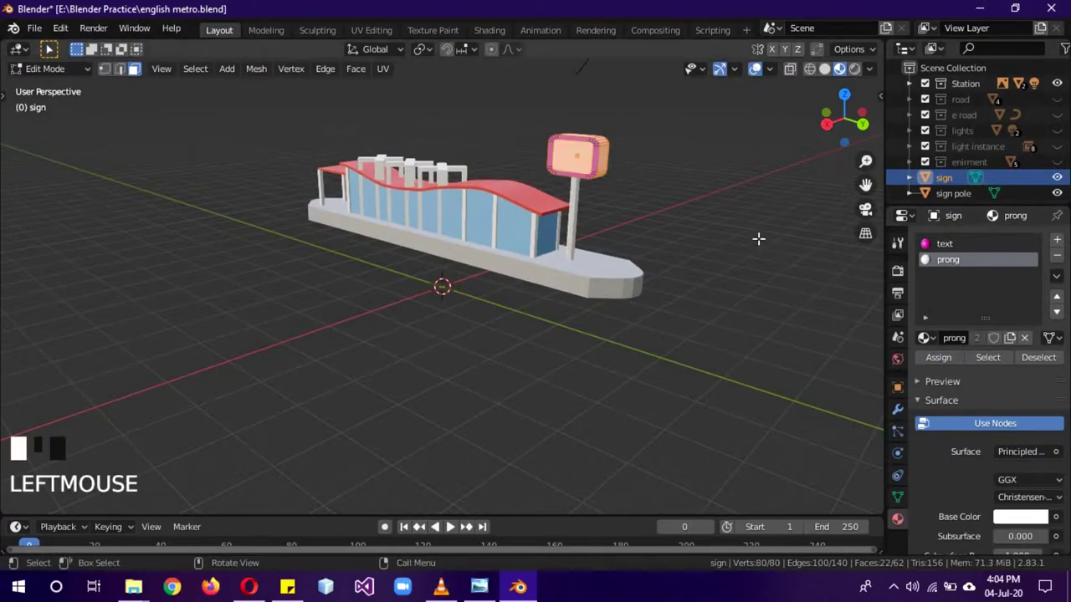
key("Tab")
left_click_drag(924, 259, 730, 236)
key("KP_3")
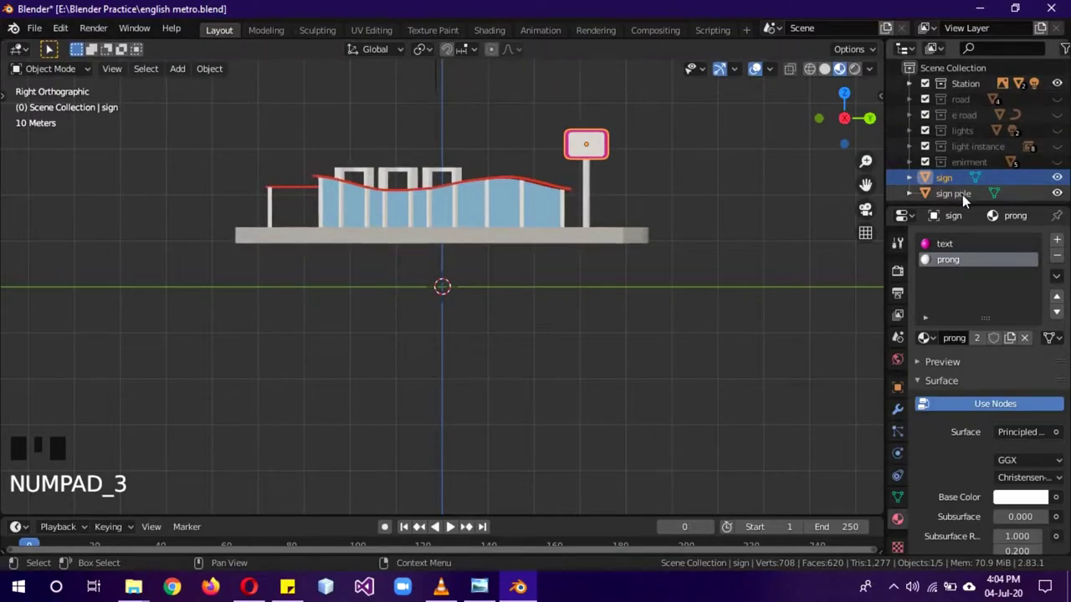
- Move the sign and sign pole into the Station collection in the Outliner
left_click(971, 199)
left_click_drag(951, 183, 968, 169)
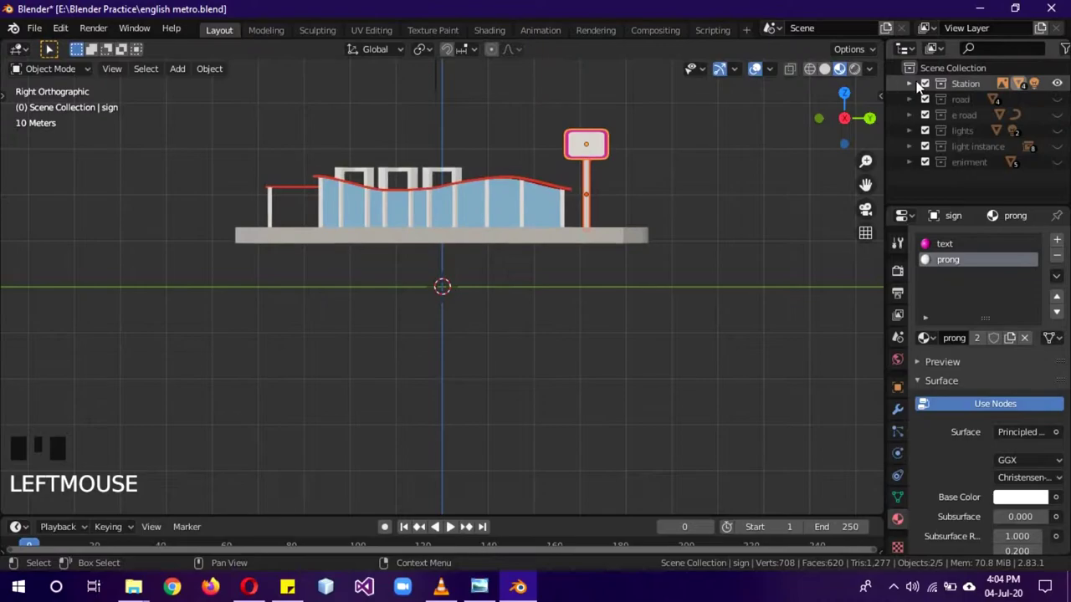
left_click(915, 85)
key("a")
middle_click(754, 201)
left_click(960, 87)
left_click_drag(686, 212, 857, 173)
- Add a new Text object at the scene centre
key("shift+a")
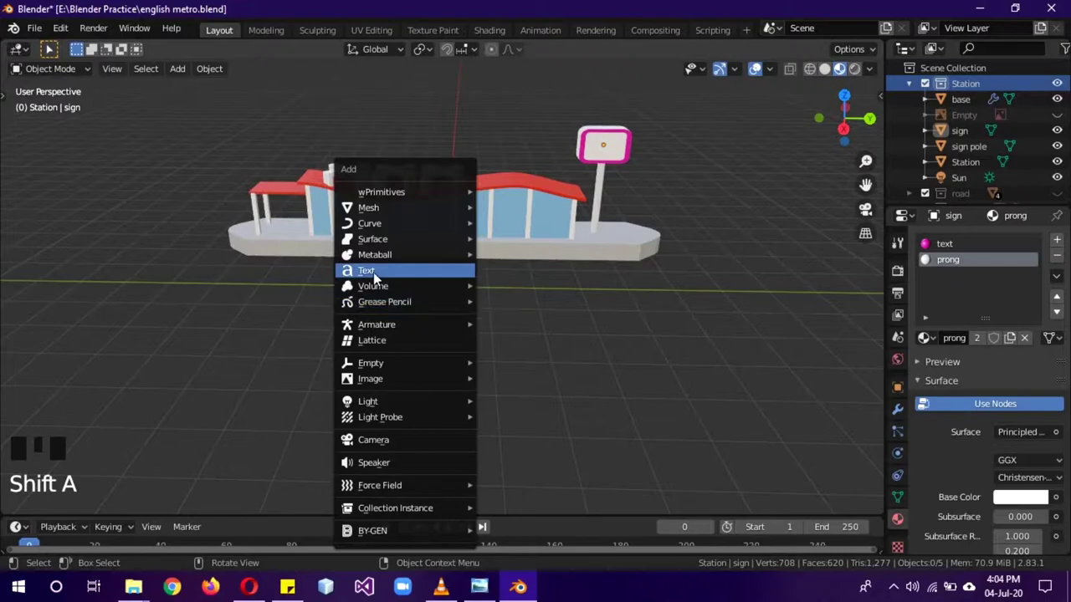
scroll("up", 3)
left_click_drag(542, 278, 629, 253)
scroll("up", 3)
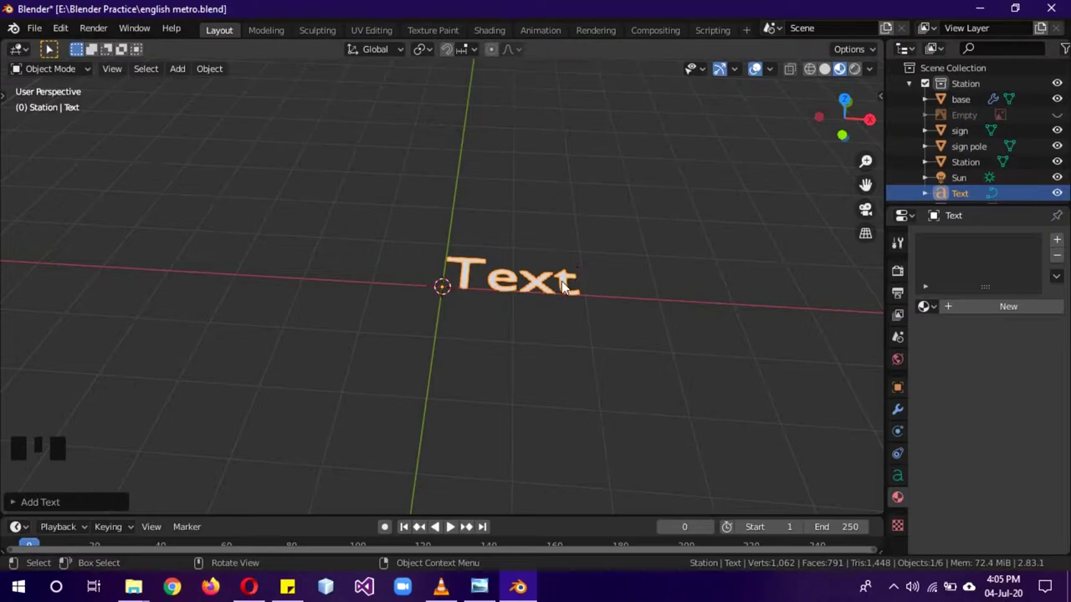
- Try typing and deleting a few letters in the text object, then browse the convert-to-mesh option
key("Tab")
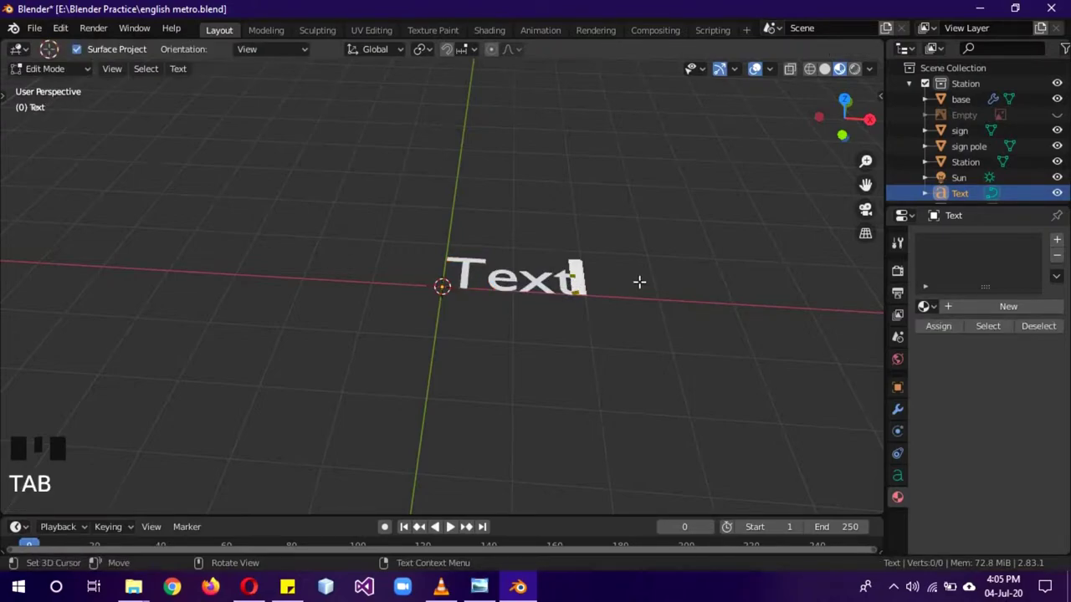
key("l")
key("d")
key("n")
key("v")
key("l")
key("BackSpace")
key("BackSpace")
key("BackSpace")
key("BackSpace")
key("Tab")
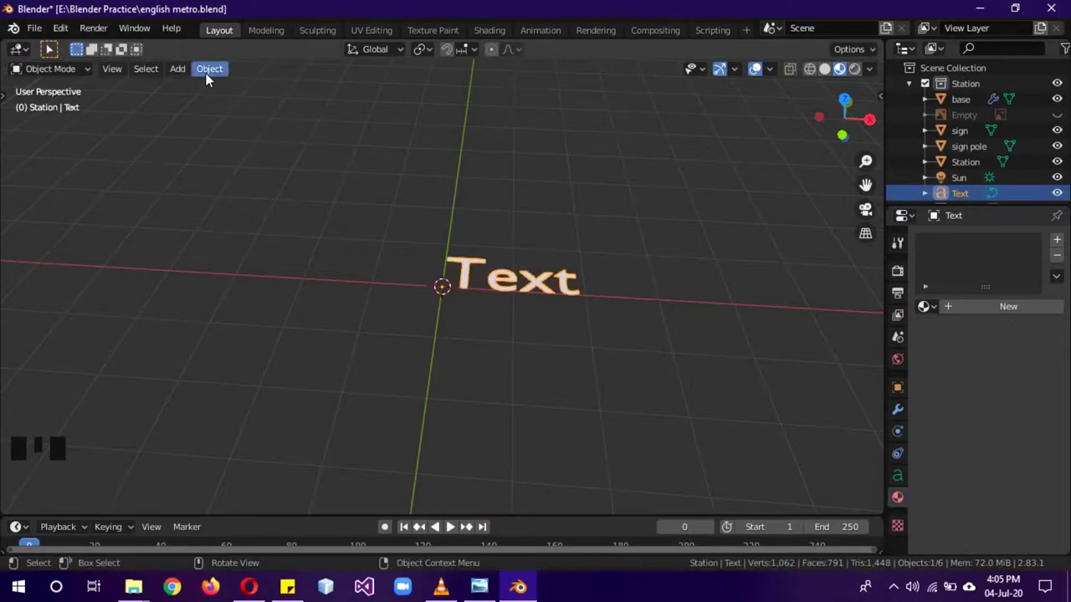
left_click_drag(214, 74, 416, 507)
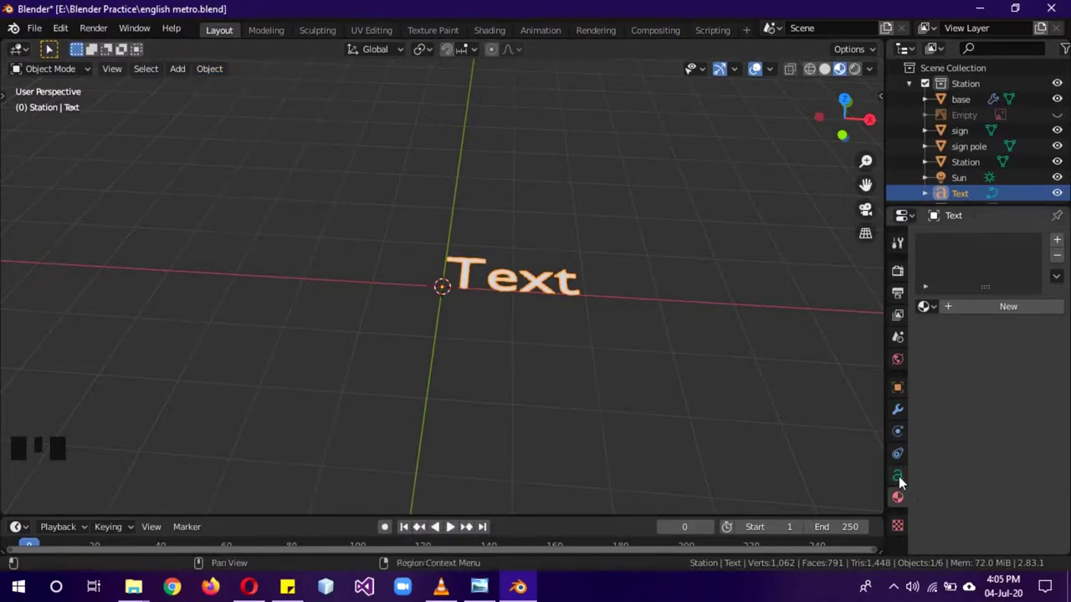
- Clear the default lettering and type 'Narwal' as the first line
left_click(903, 482)
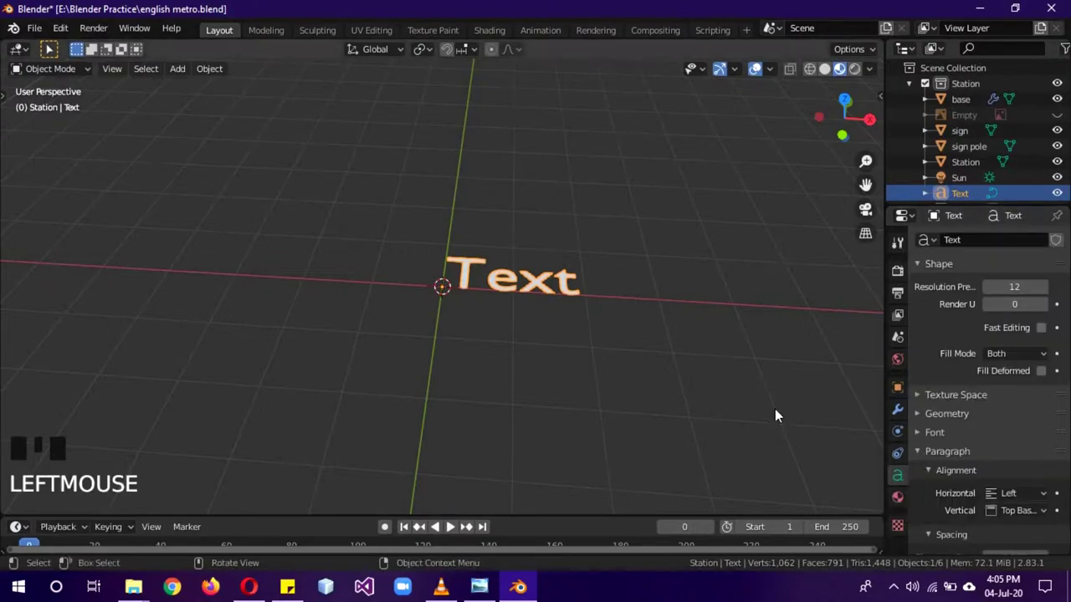
key("Tab")
key("BackSpace")
key("BackSpace")
key("BackSpace")
key("BackSpace")
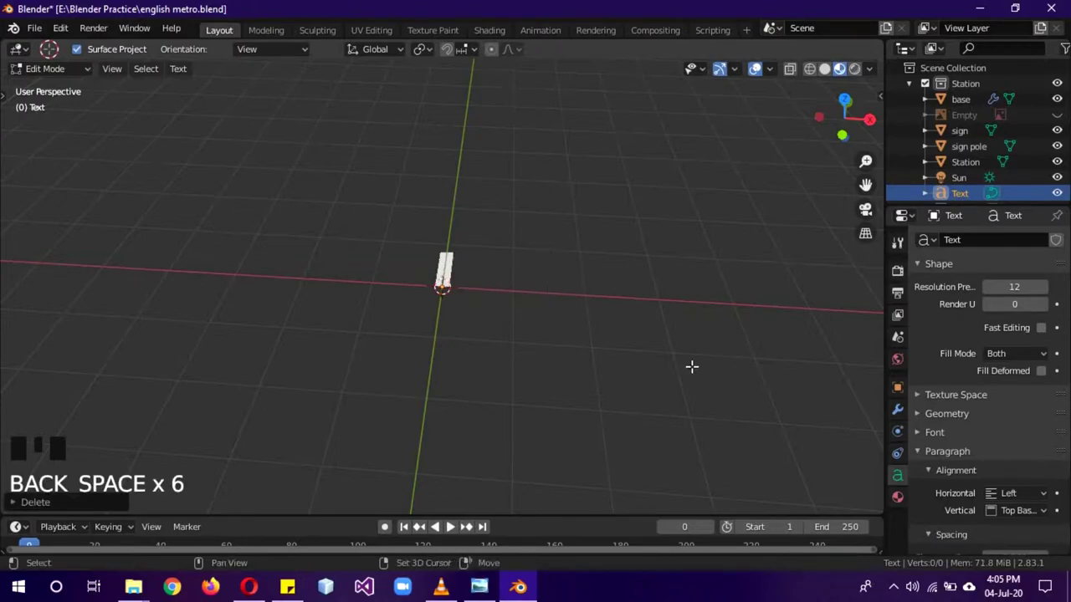
key("shift+n")
key("a")
key("r")
key("w")
key("a")
key("l")
key("space")
key("BackSpace")
key("Return")
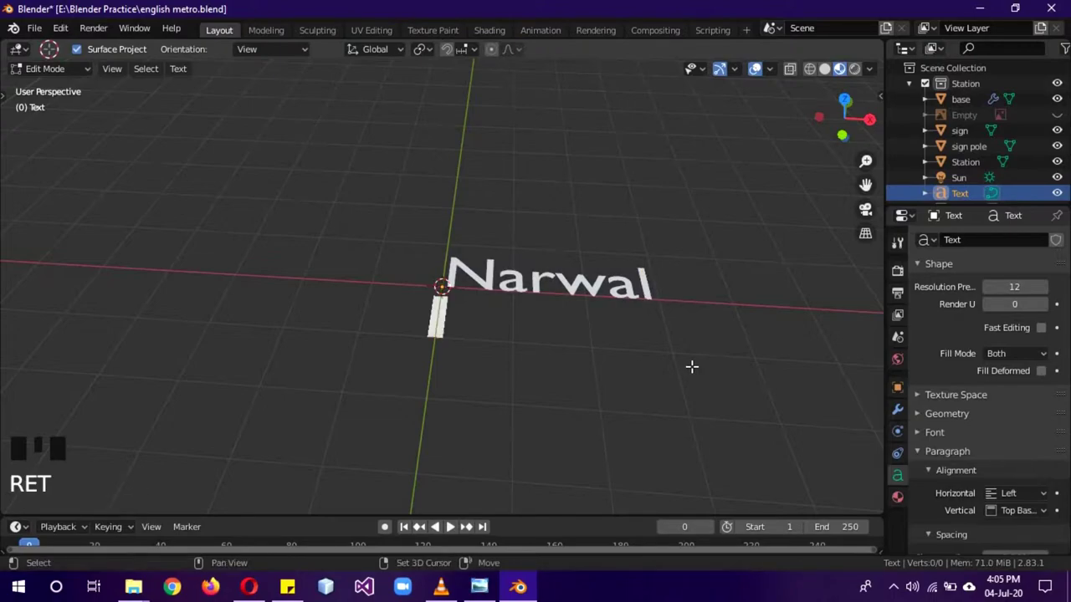
- Type 'Express' on a second line and finish editing the text
key("shift+e")
key("x")
key("p")
key("r")
key("e")
key("s")
key("s")
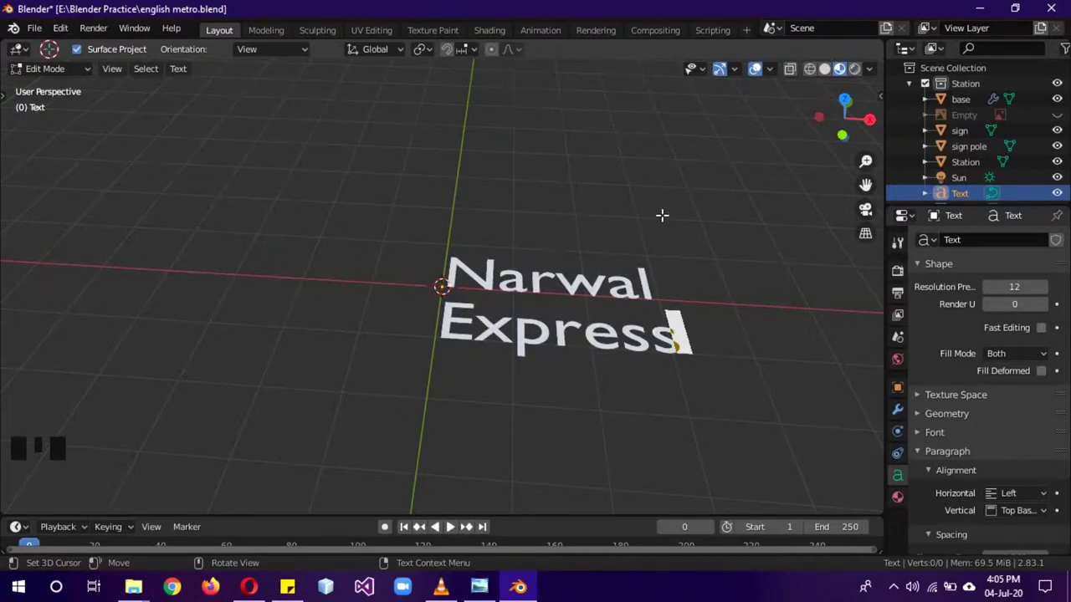
key("Tab")
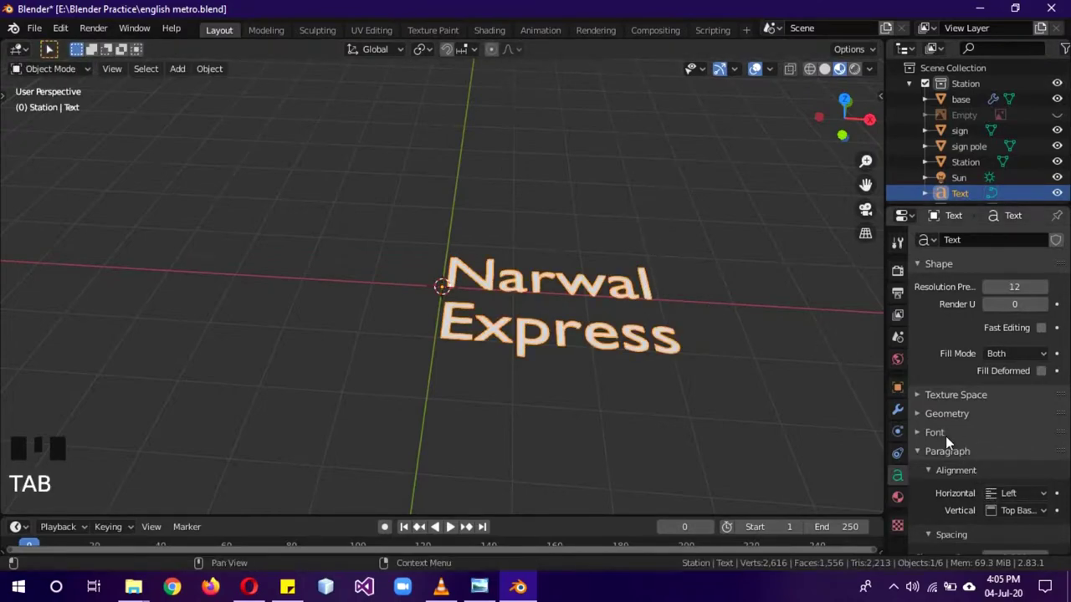
- Centre the text horizontally, extrude it 0.3 m and give it a pink material
scroll("down", 3)
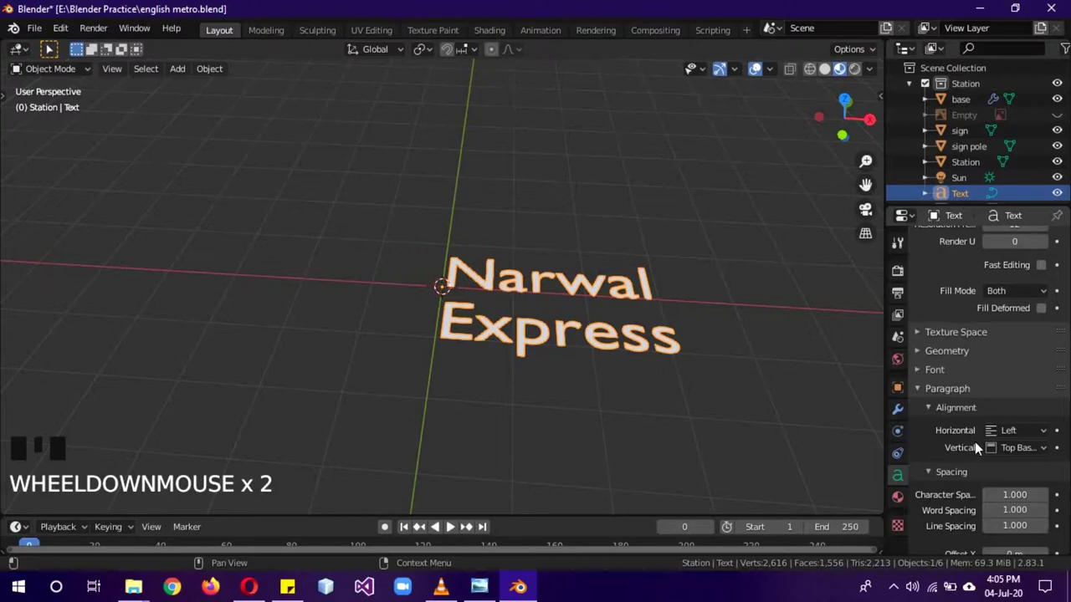
left_click_drag(1041, 432, 867, 436)
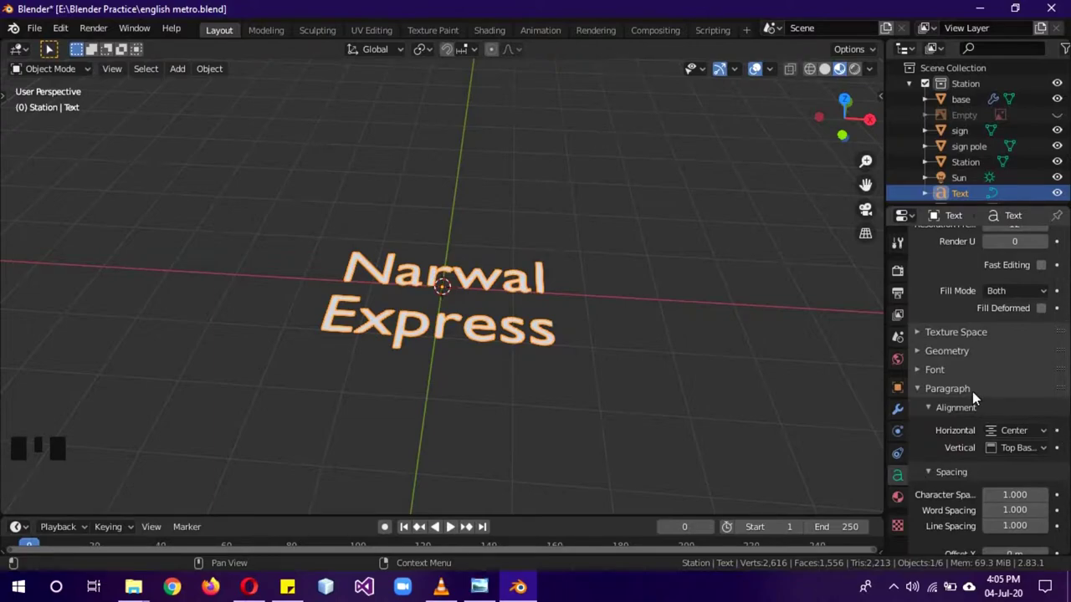
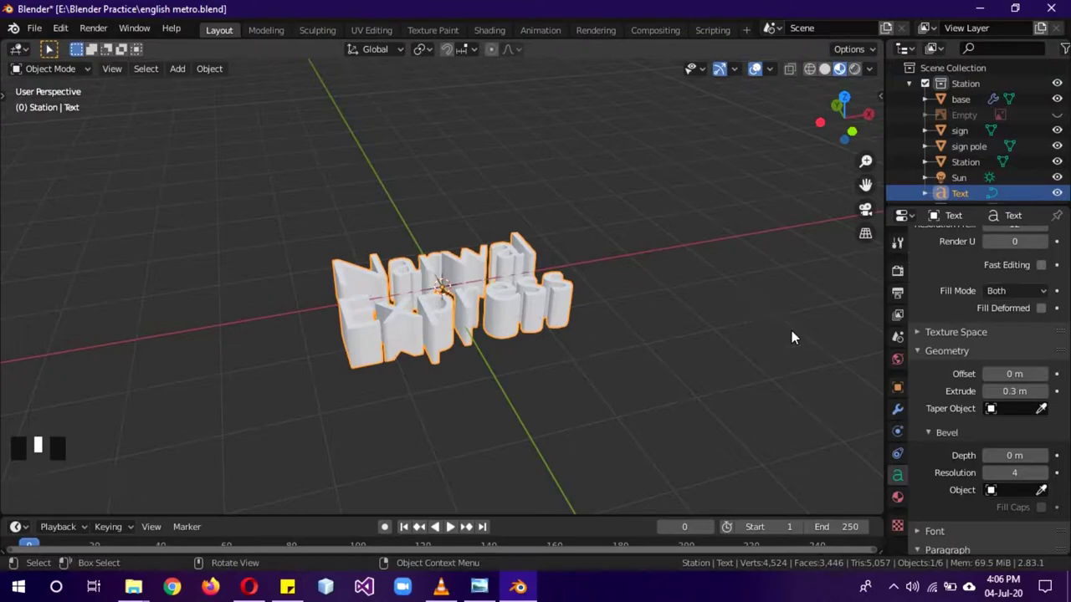
left_click(903, 497)
left_click_drag(929, 305, 745, 412)
key("z")
key("z")
key("KP_3")
scroll("down", 3)
- Rotate the text upright and move it up onto the sign board
key("r")
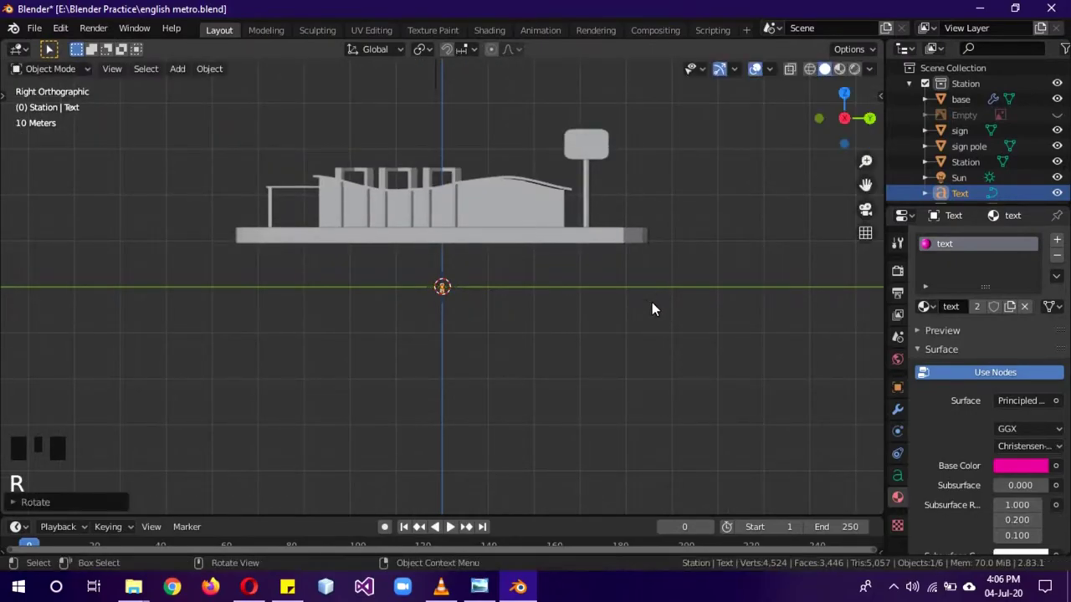
key("r")
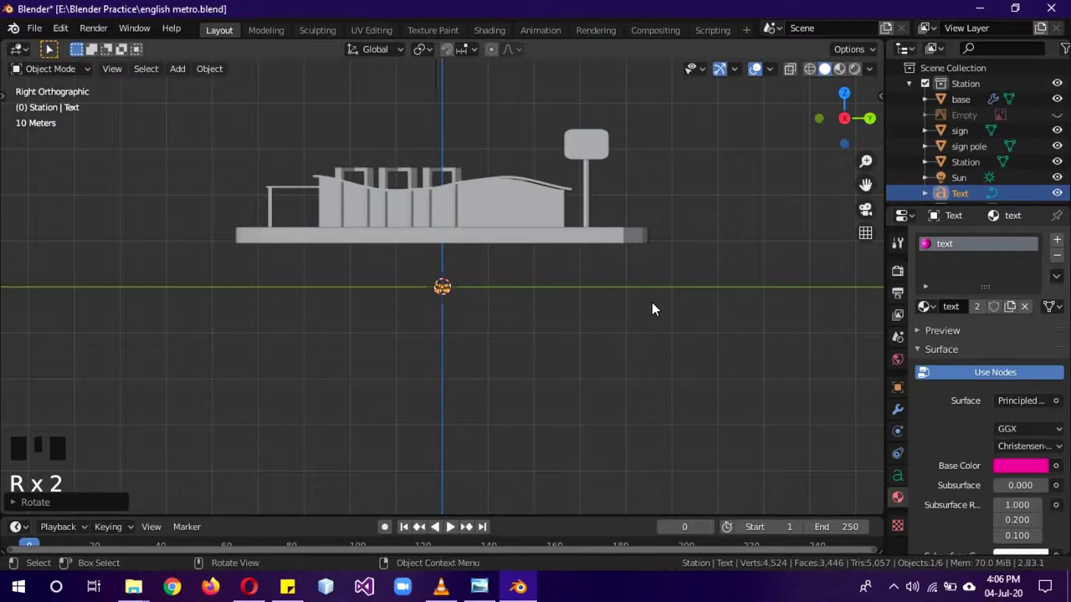
key("g")
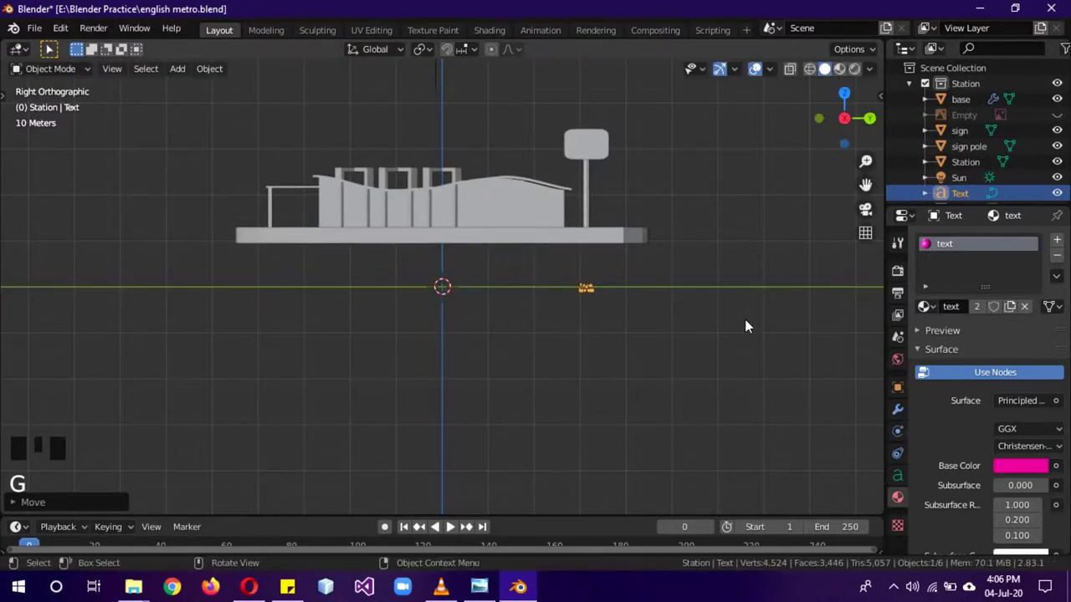
key("g")
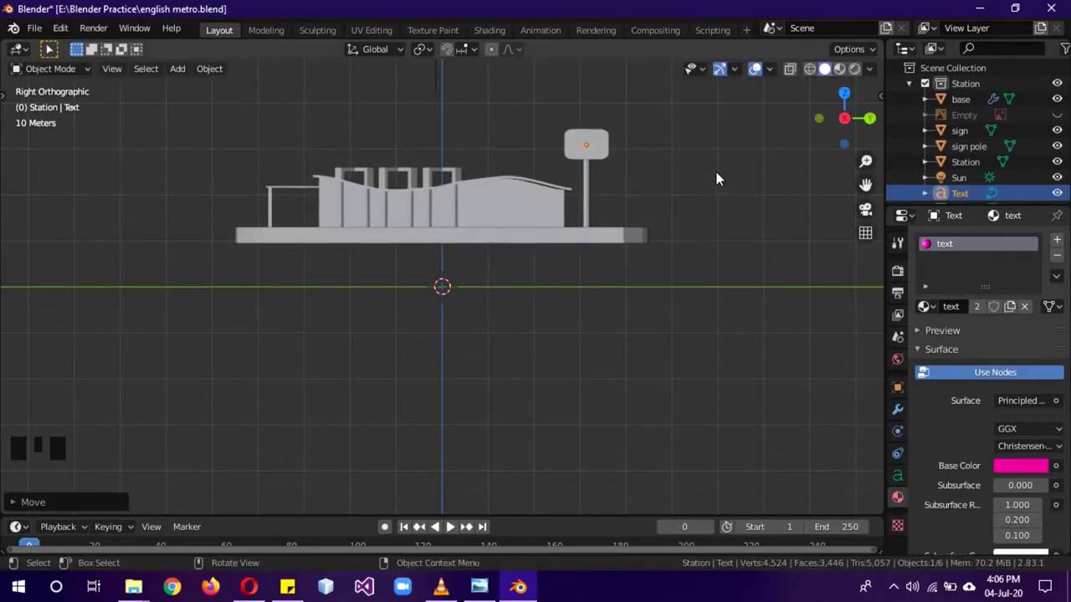
key("s")
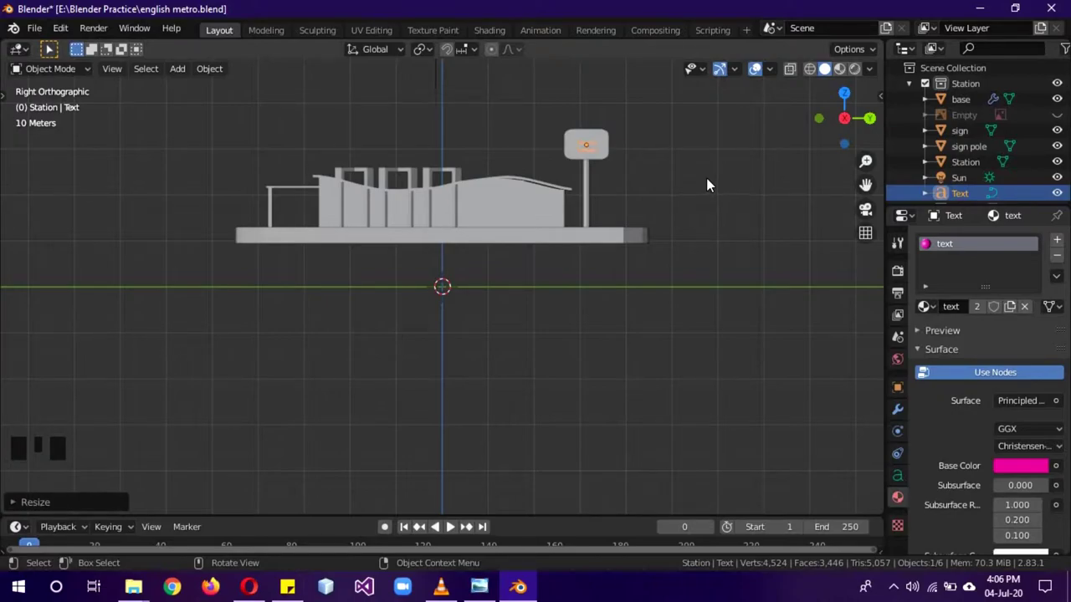
key("KP_1")
left_click_drag(652, 176, 584, 211)
key("KP_3")
left_click_drag(667, 180, 645, 237)
- Push the text out to the sign's front face and check it in Material Preview
key("g")
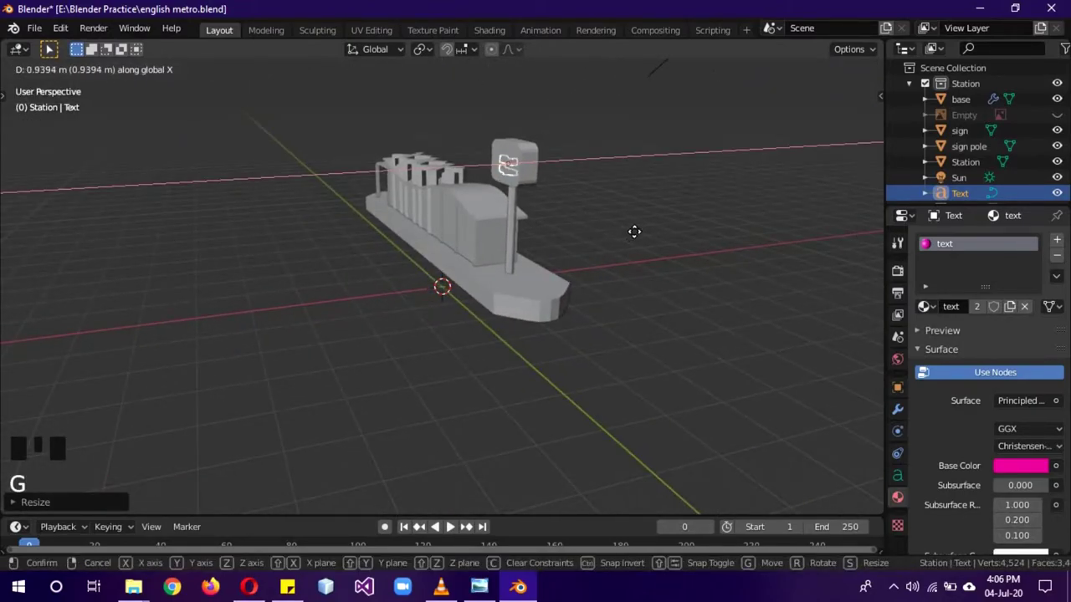
left_click_drag(635, 234, 718, 223)
key("z")
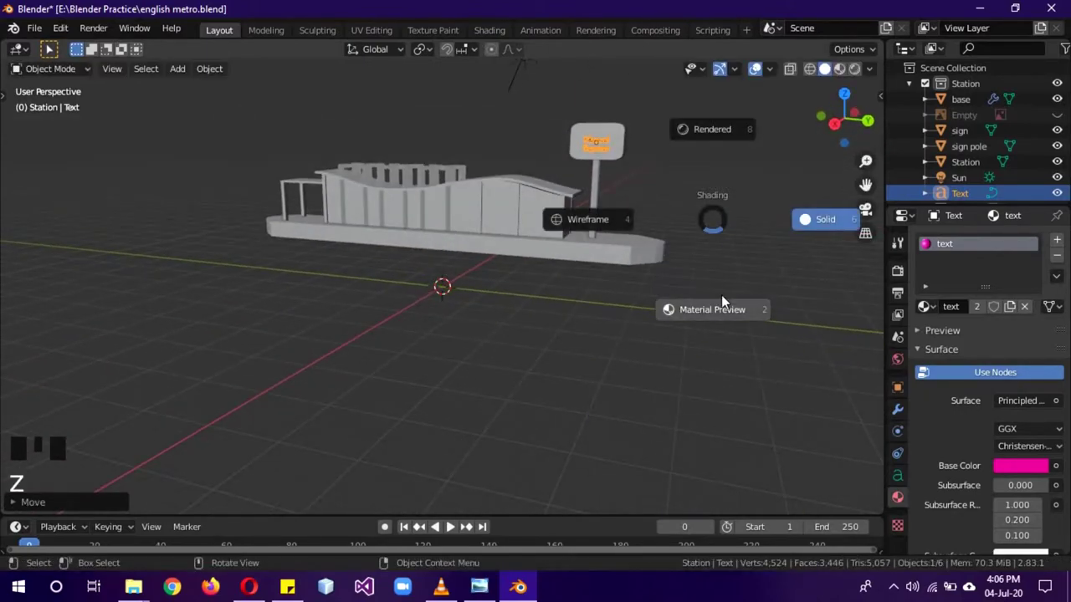
key("KP_1")
key("KP_3")
- Scale the text down and nudge it to fit the sign face
key("s")
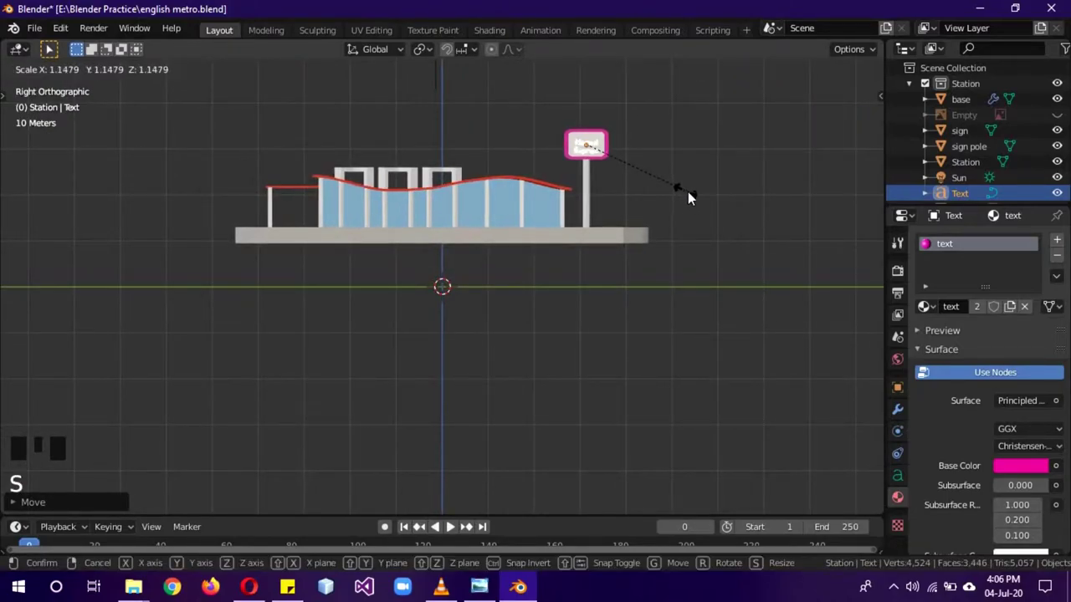
key("g")
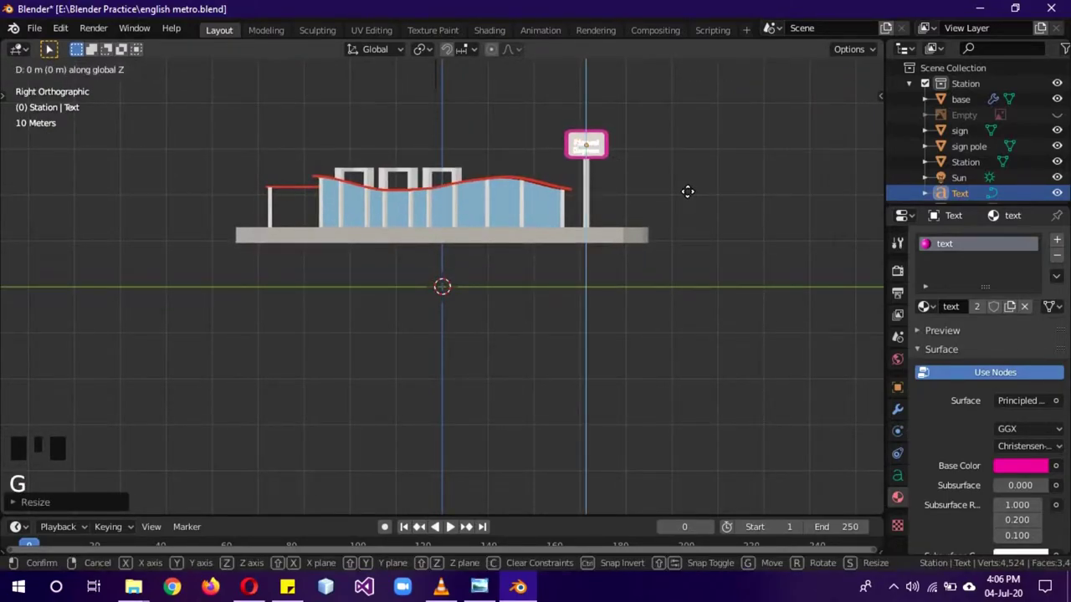
key("a")
left_click_drag(714, 190, 666, 232)
scroll("up", 3)
left_click_drag(751, 227, 536, 224)
left_click(536, 224)
key("a")
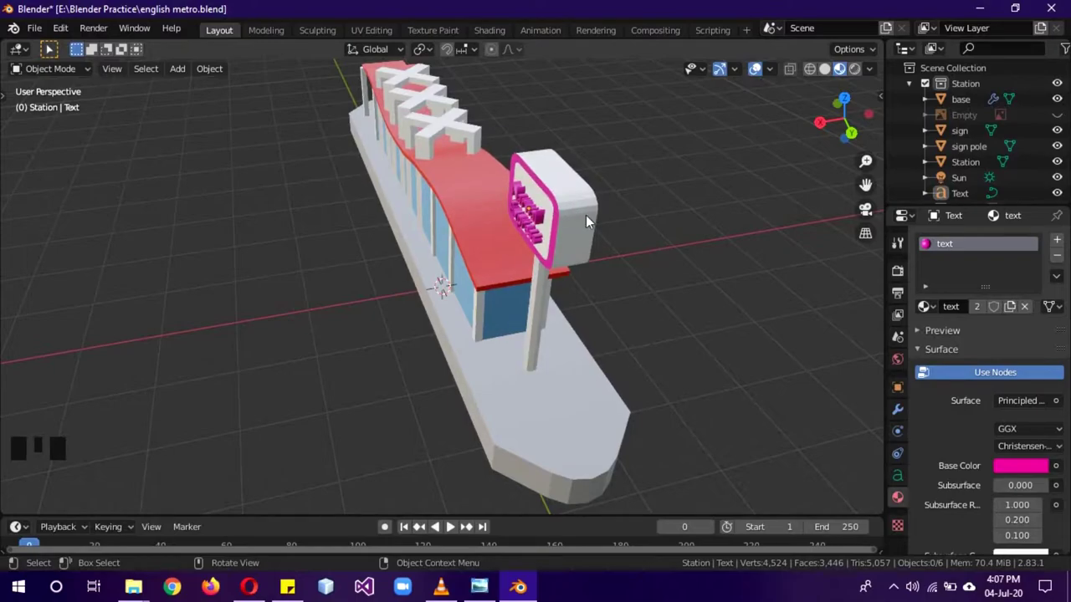
- Parent the Narwal Express text to the sign with Ctrl+P > Object
left_click(537, 220)
left_click(572, 225)
key("ctrl+j")
key("ctrl+p")
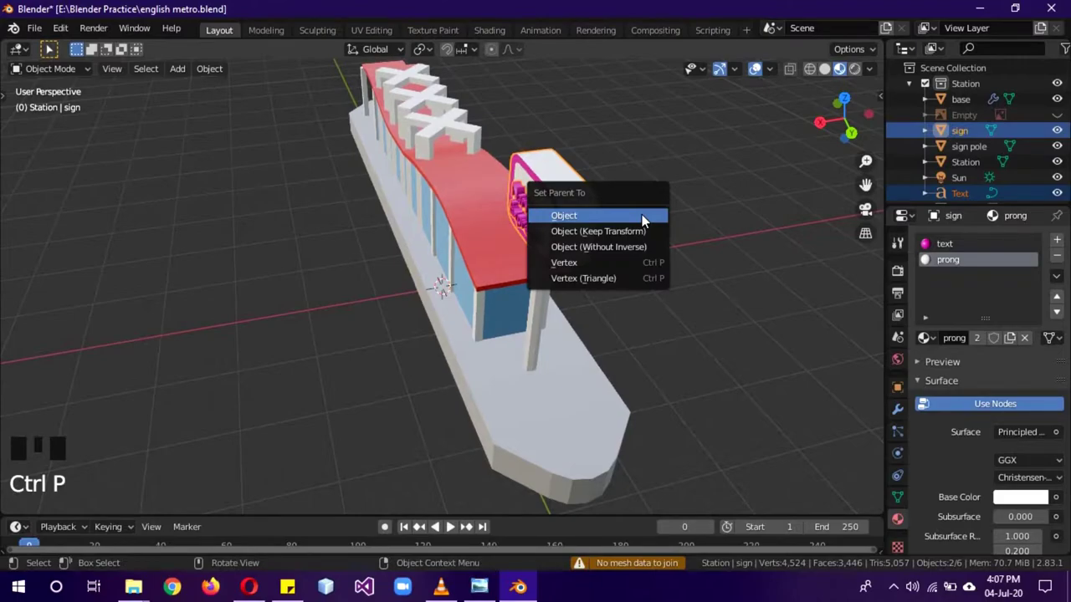
left_click(580, 229)
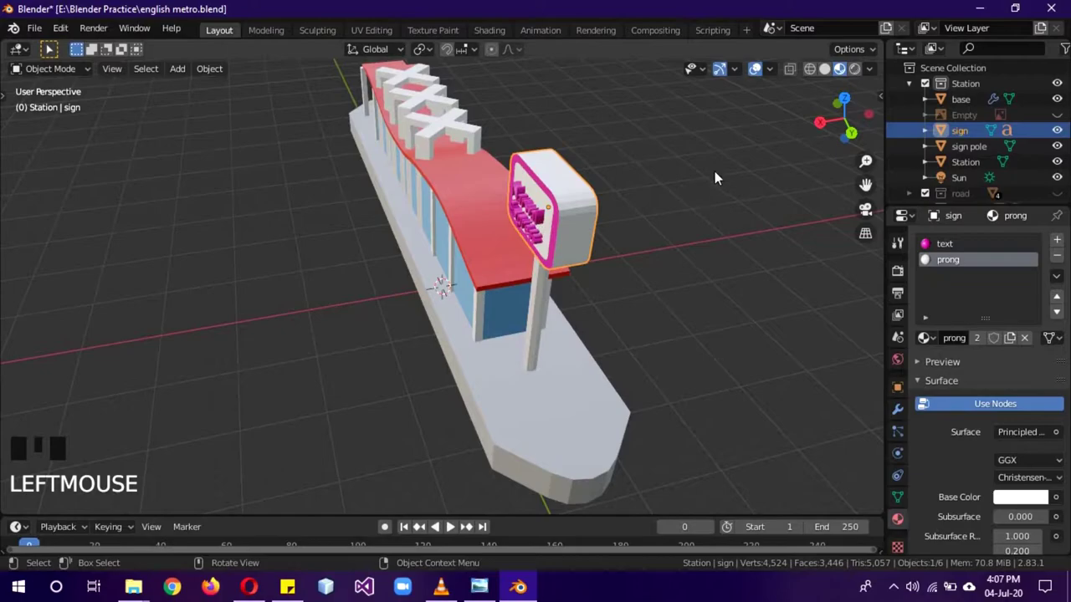
- Rotate the sign with its lettering to face outward
key("r")
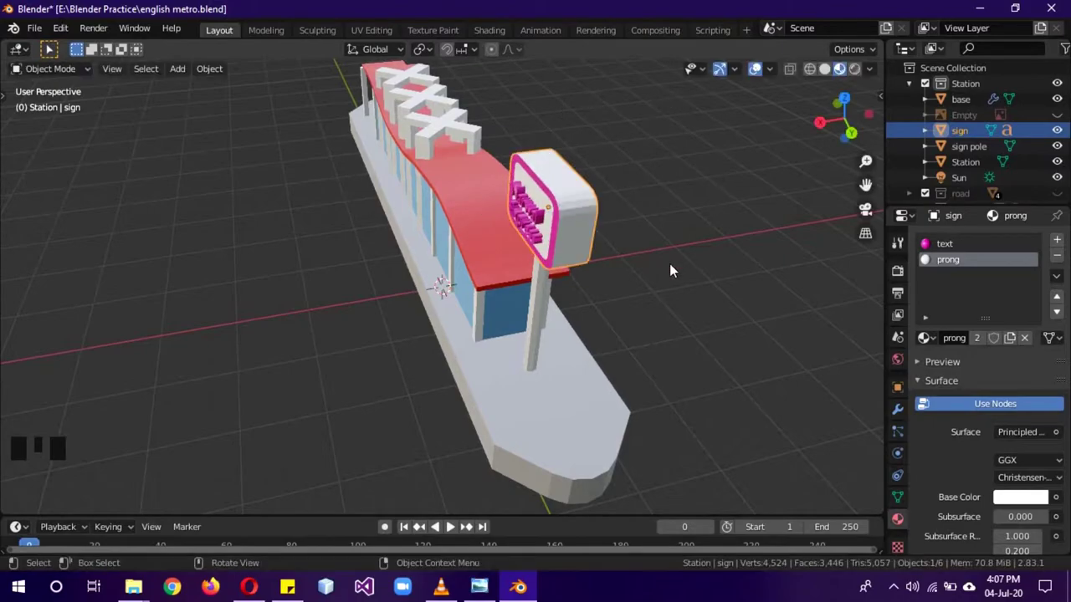
left_click_drag(675, 276, 678, 318)
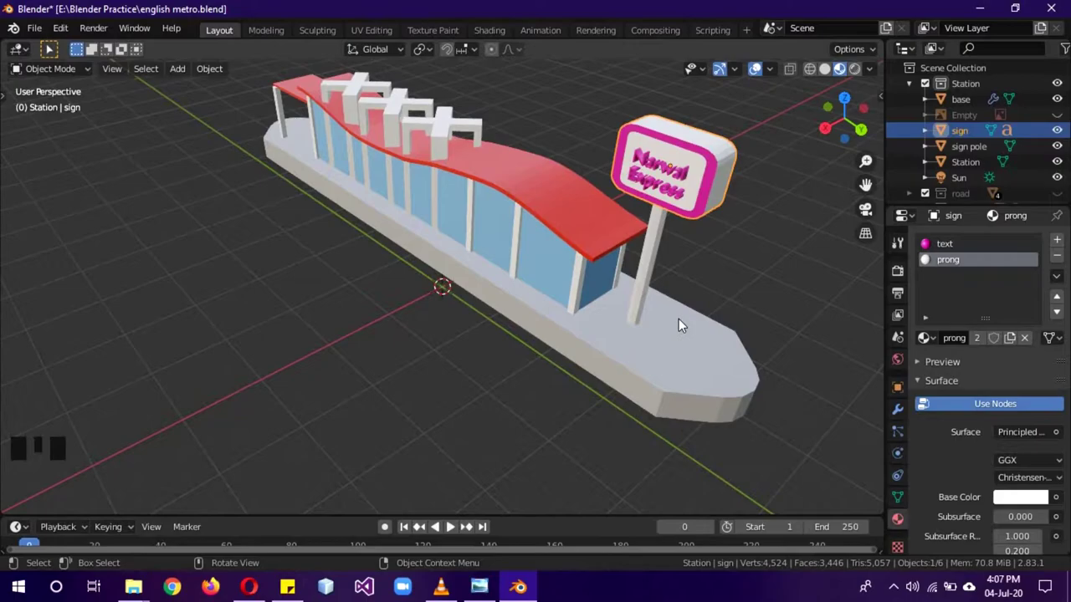
key("KP_3")
scroll("down", 3)
- Add a cube and move it up onto the platform's far end beside the sign pole
key("shift+a")
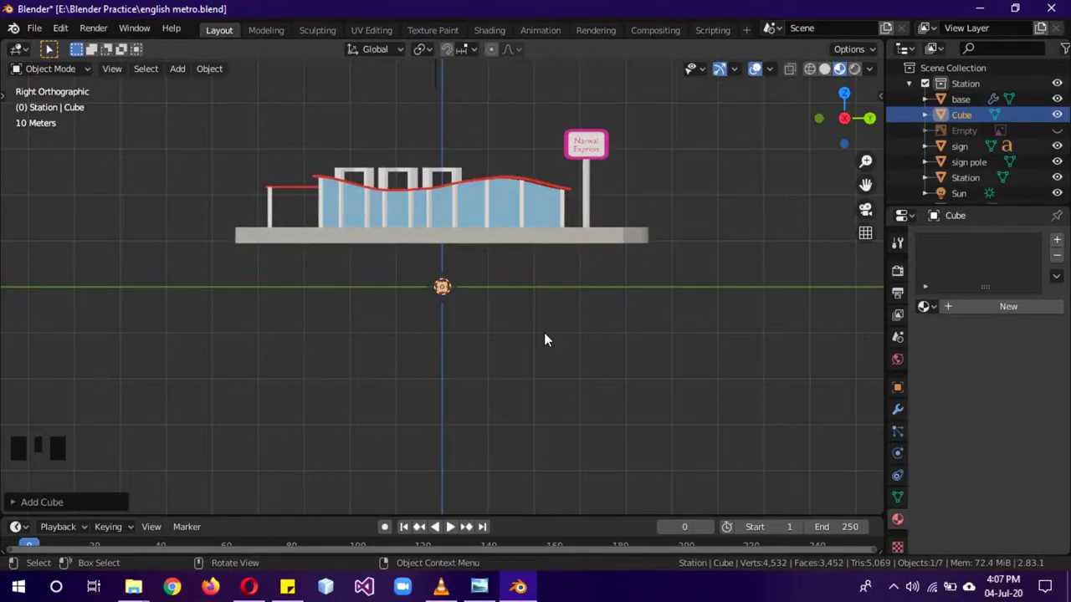
key("s")
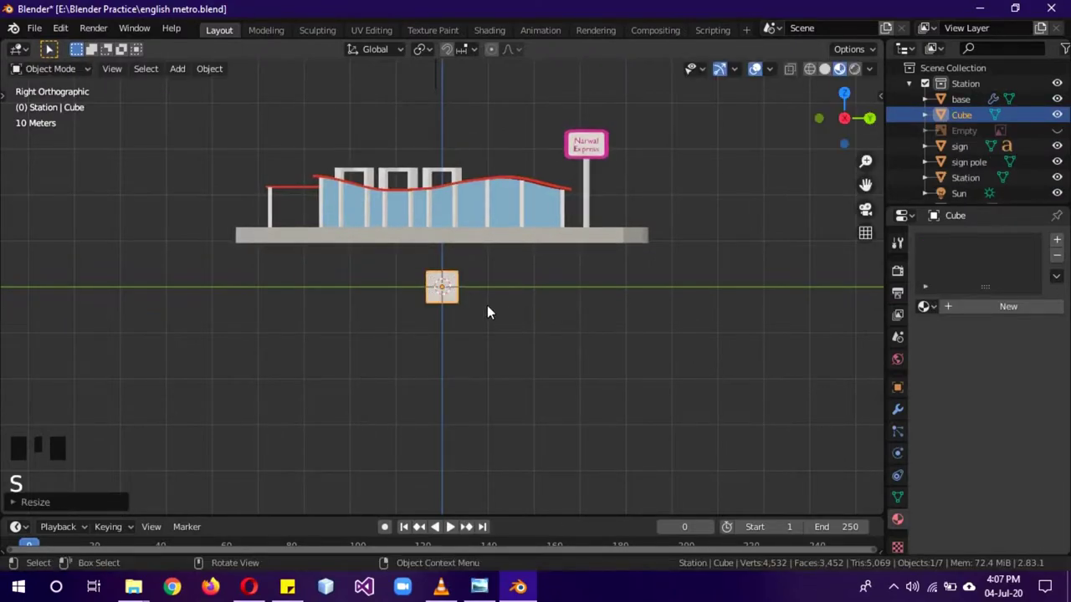
key("g")
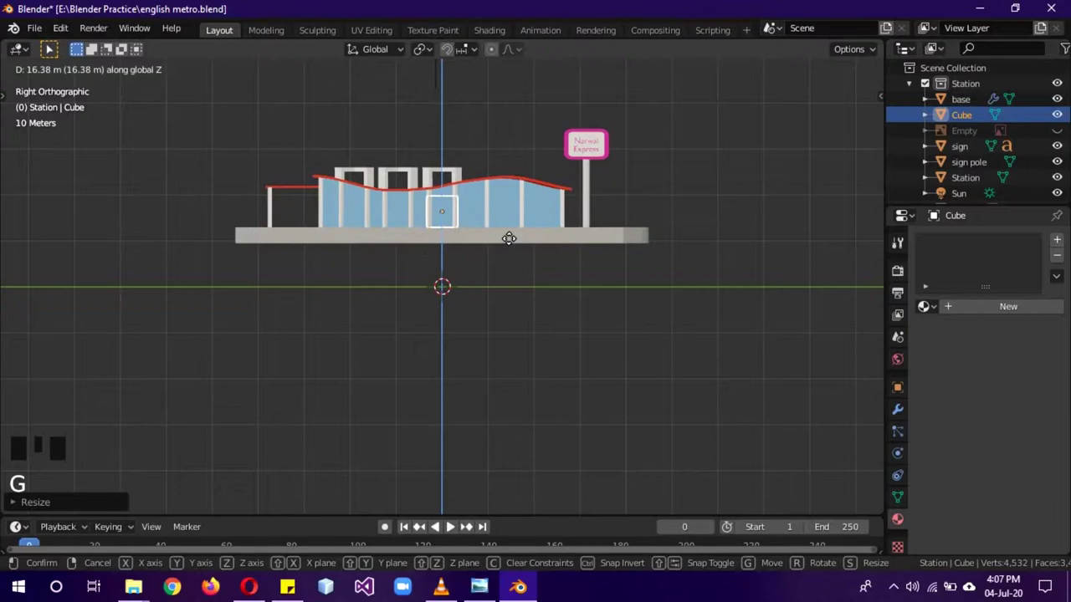
key("g")
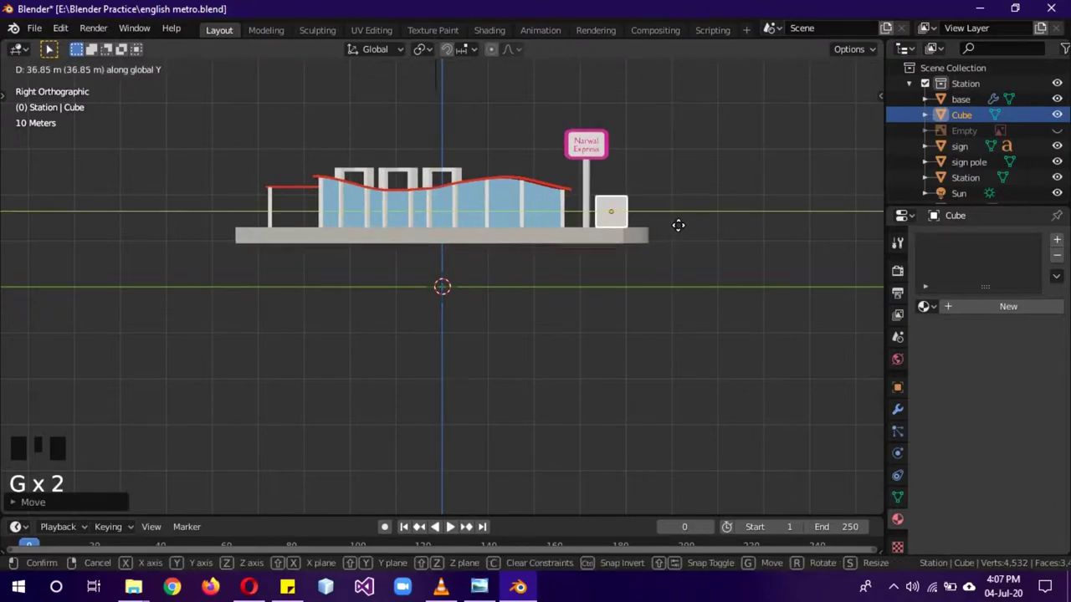
key("g")
left_click_drag(719, 243, 634, 277)
- Flatten the cube along its length into a panel and duplicate it as Cube.001
key("s")
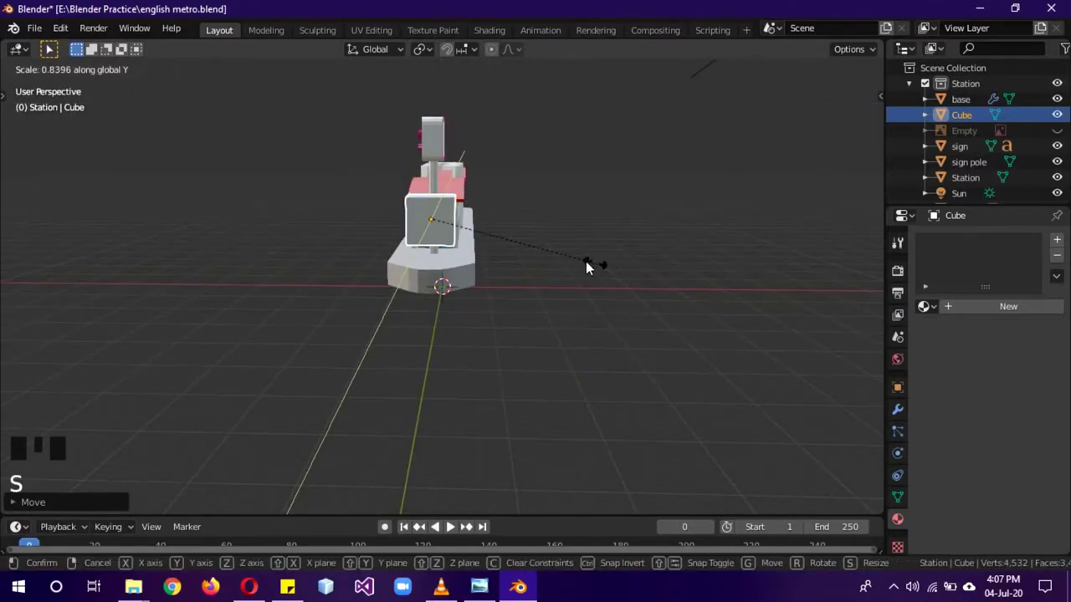
left_click_drag(476, 286, 706, 352)
key("s")
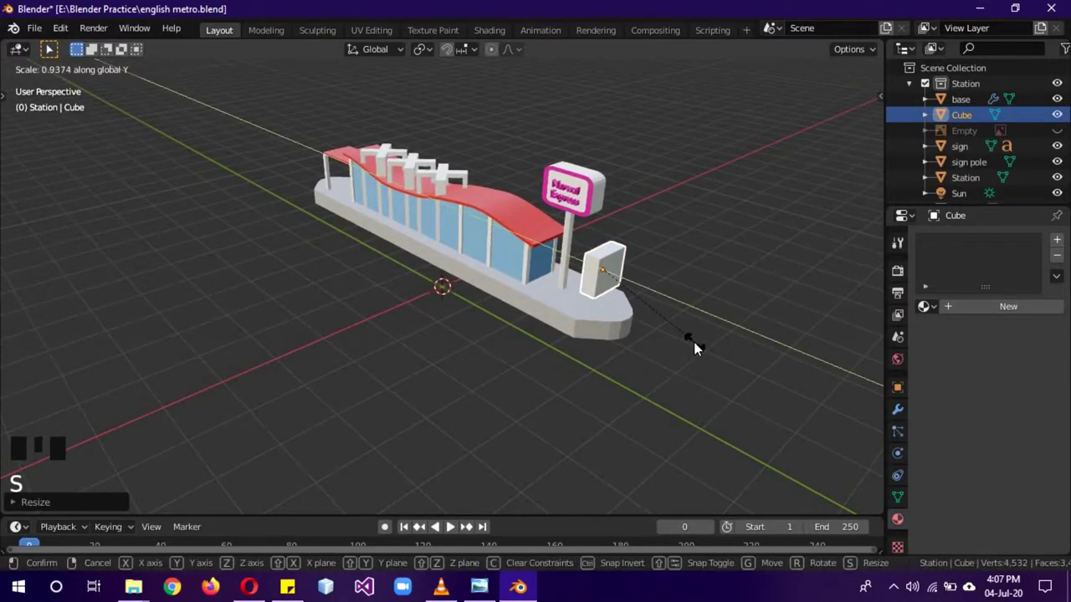
key("s")
left_click_drag(716, 334, 608, 312)
scroll("up", 3)
left_click_drag(630, 322, 624, 254)
key("shift+d")
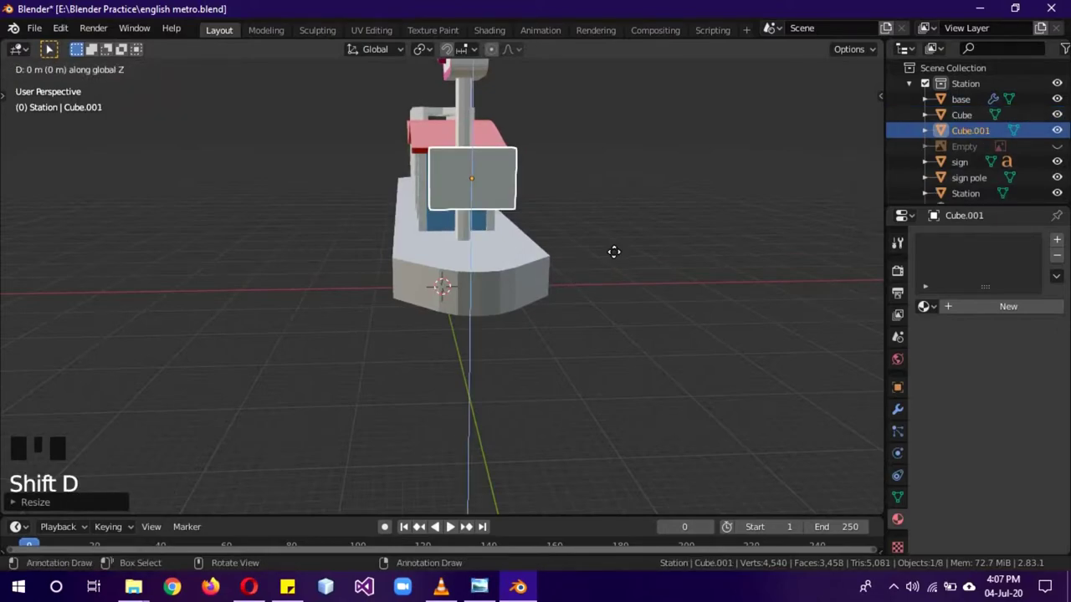
- Narrow Cube.001 into a slim slab with a Y-axis Mirror modifier and shift its leg sideways along X
left_click(903, 408)
left_click_drag(953, 245, 748, 409)
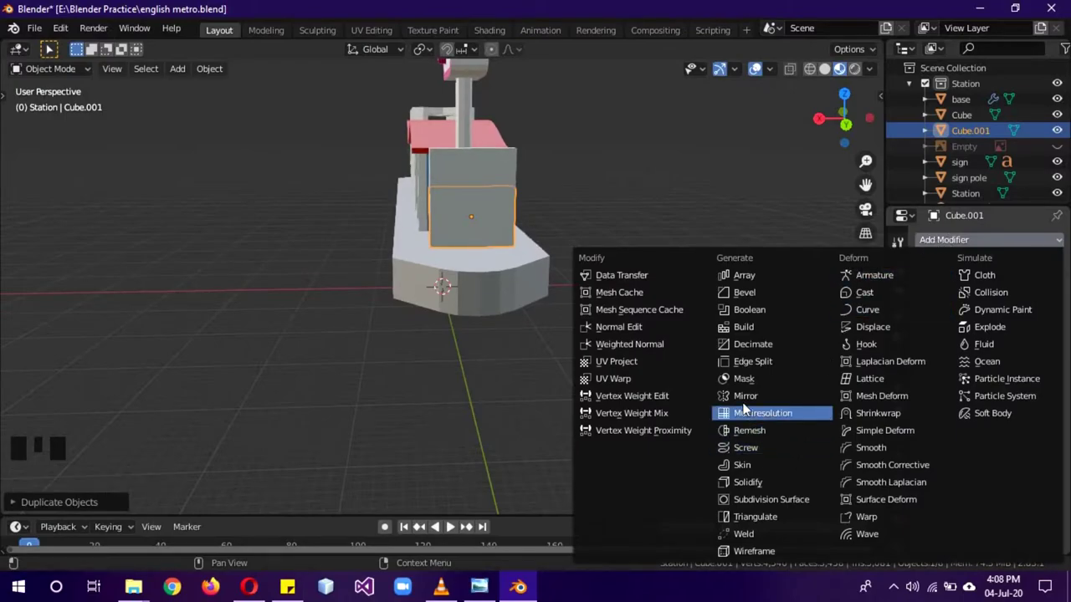
key("Tab")
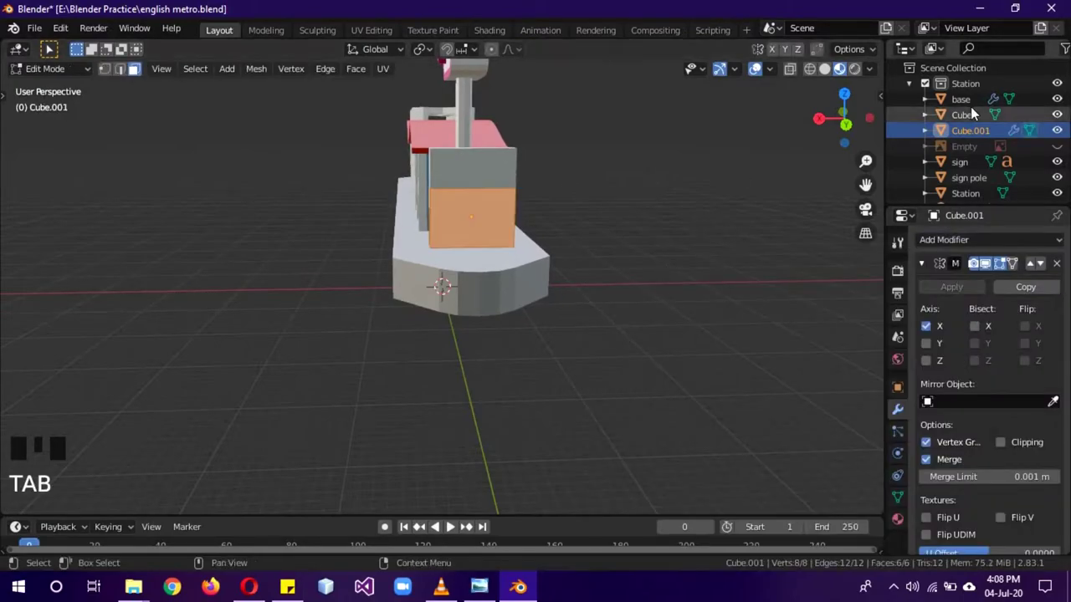
key("s")
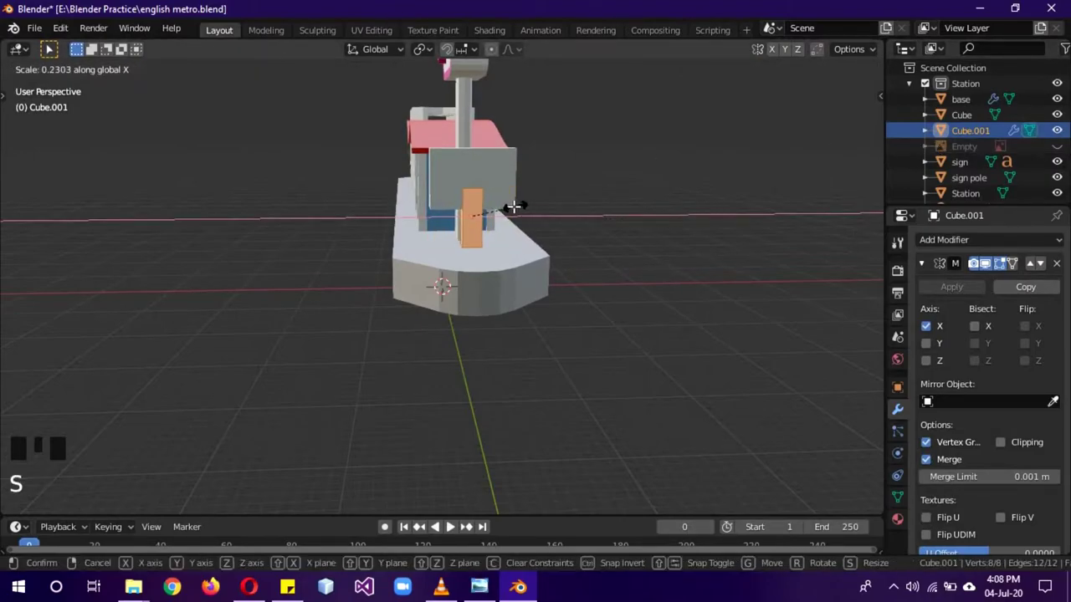
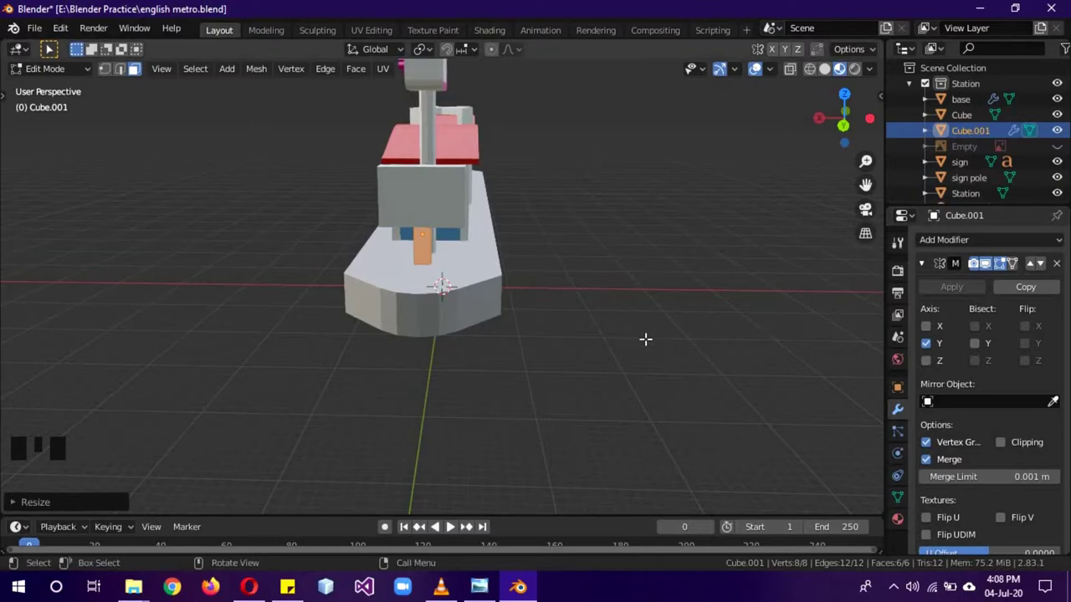
key("g")
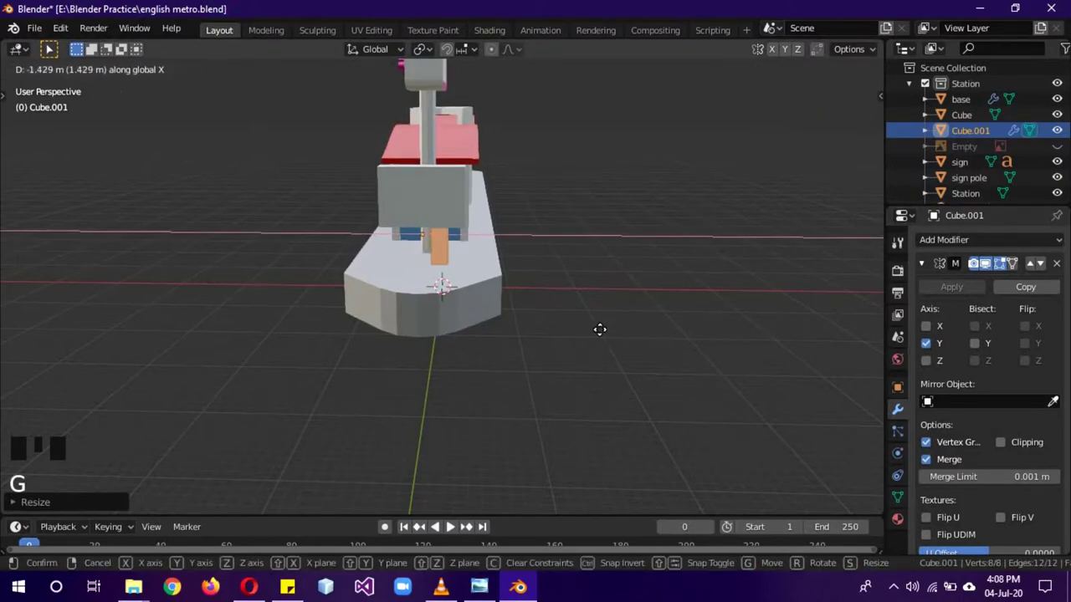
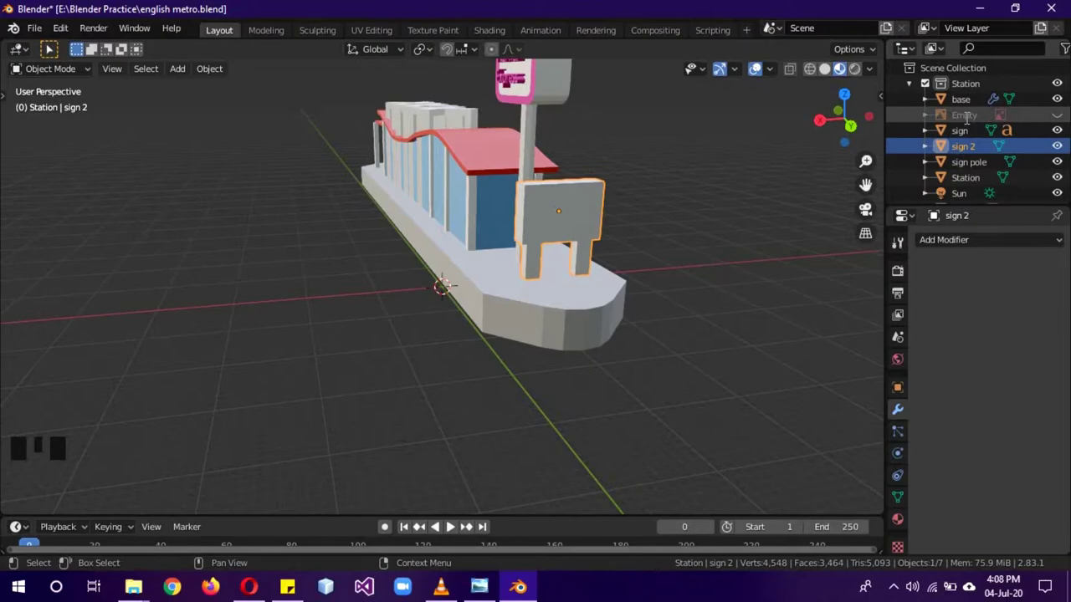
- From a side orthographic view, lower sign 2 vertically until it stands on the platform
scroll("down", 3)
left_click_drag(659, 183, 671, 219)
key("a")
left_click_drag(567, 248, 586, 247)
left_click_drag(633, 239, 708, 226)
key("KP_3")
key("g")
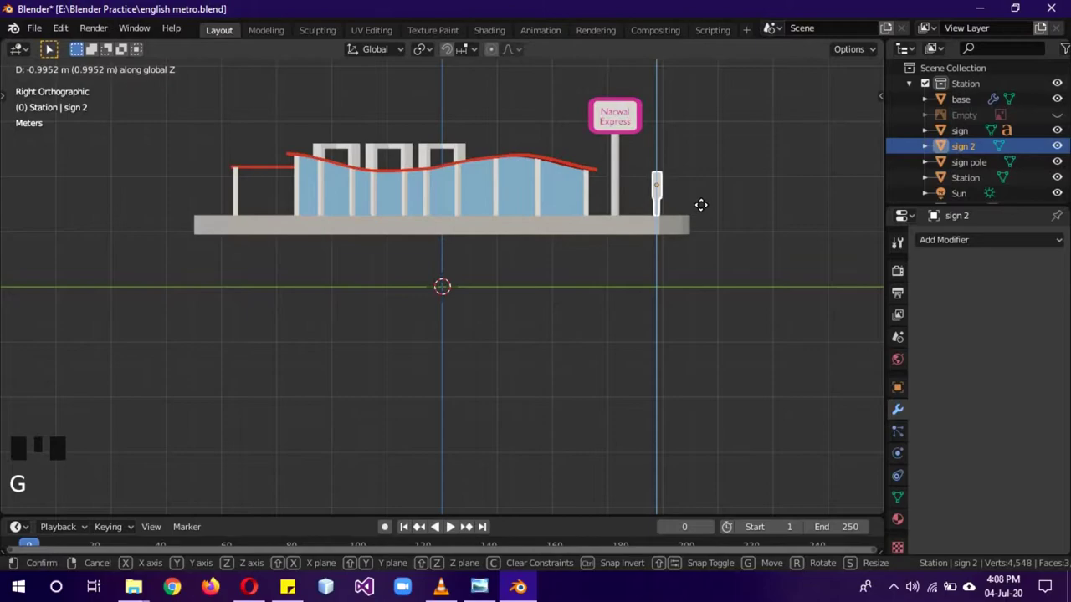
left_click(625, 119)
left_click_drag(736, 111, 720, 183)
- Duplicate the Narwal Express text, rotate it 90 degrees about Z and slide it toward sign 2
key("shift+d")
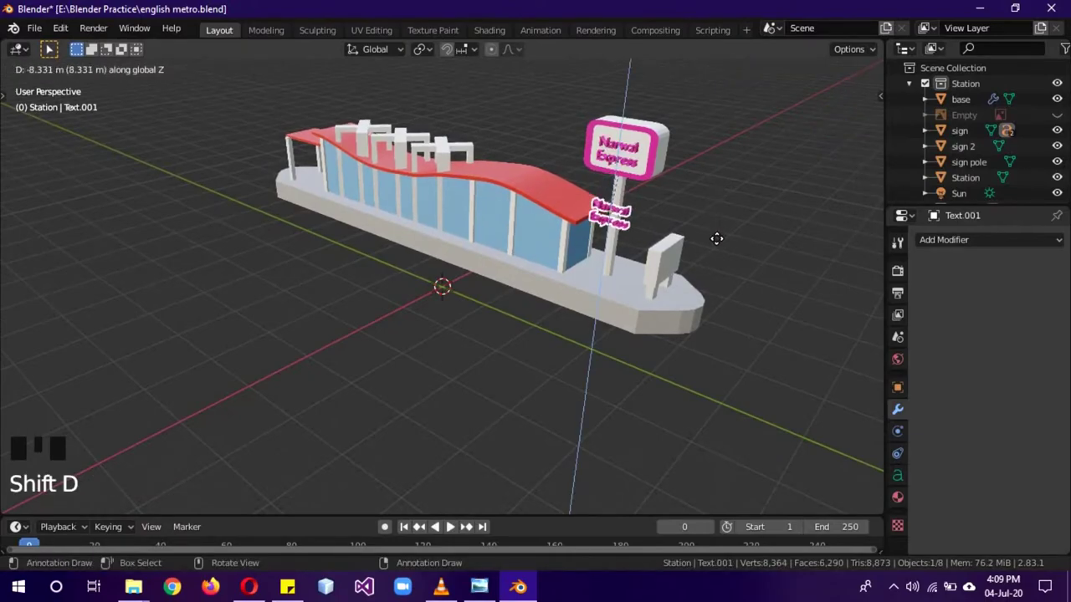
scroll("up", 3)
left_click_drag(763, 209, 743, 153)
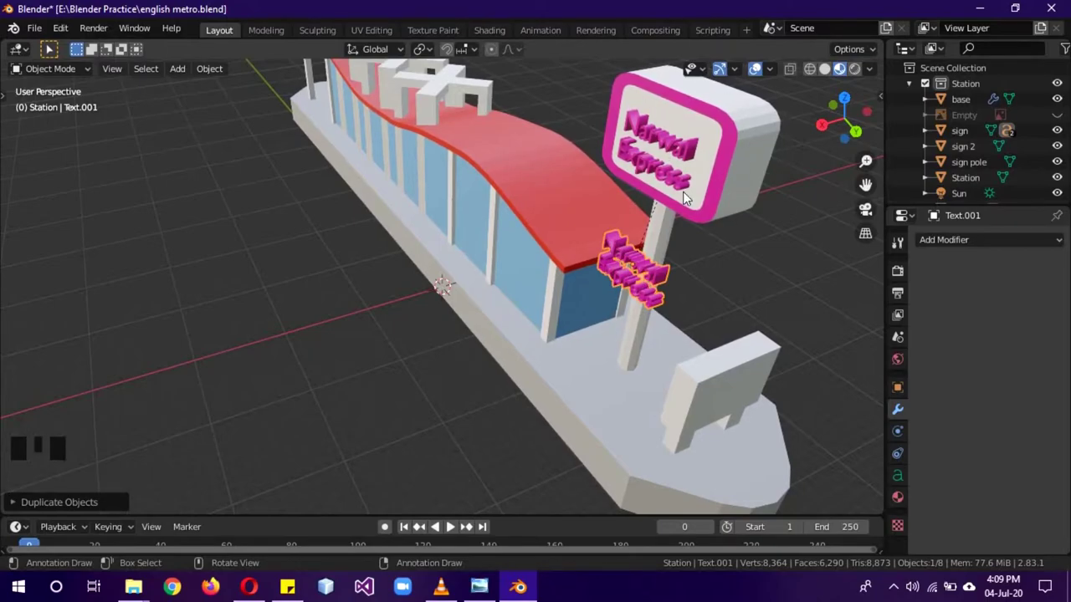
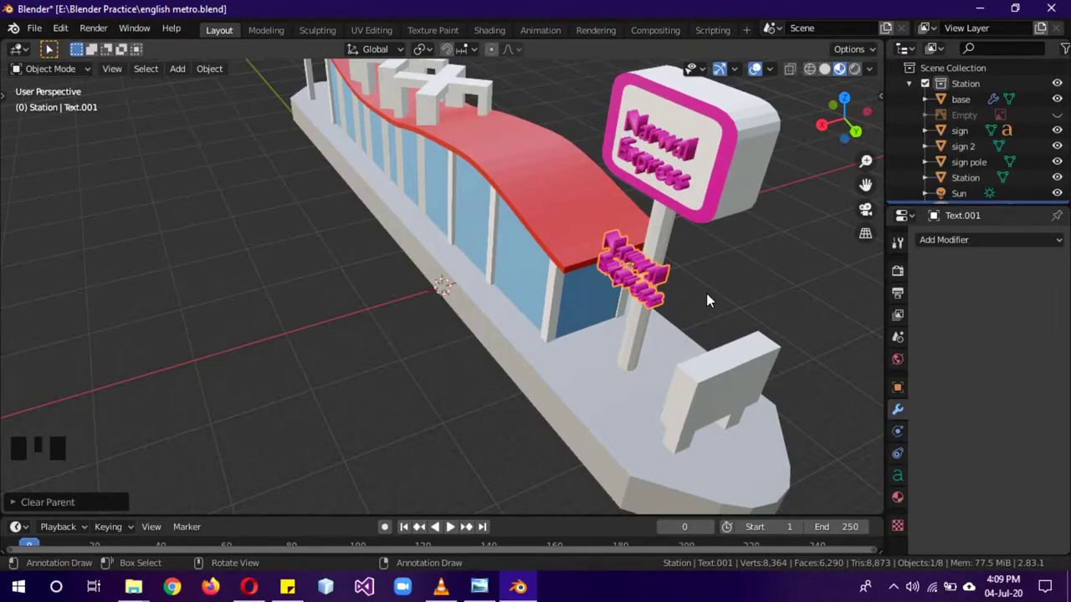
key("r")
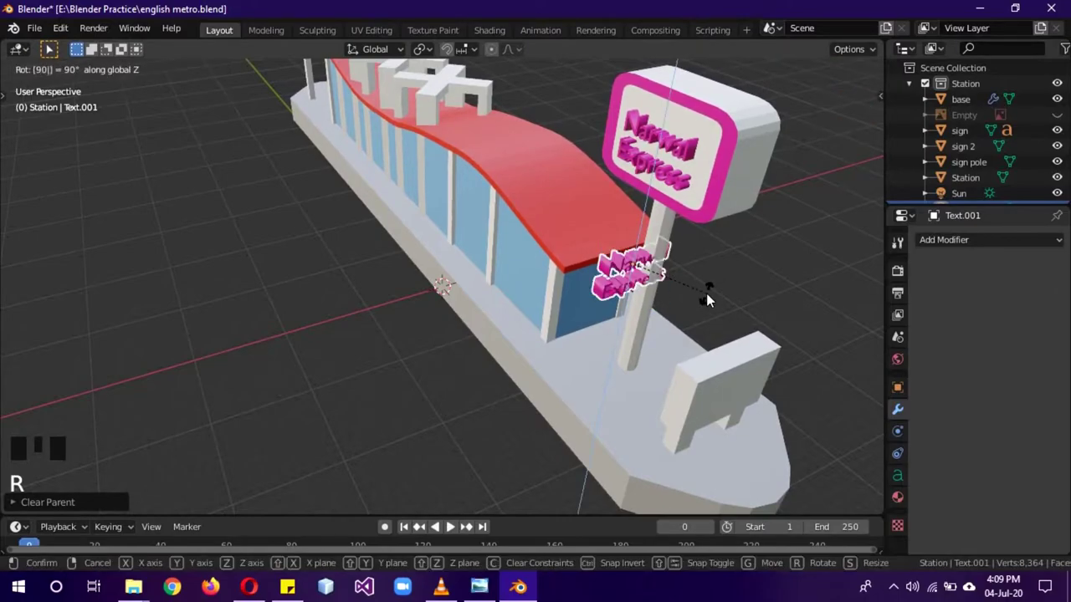
key("g")
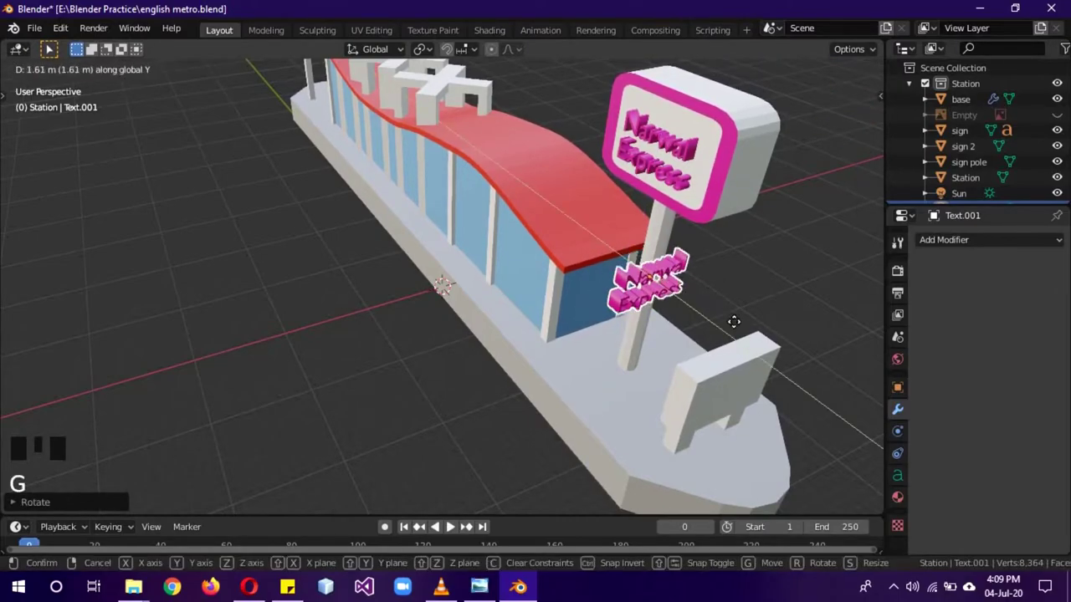
left_click_drag(790, 377, 505, 314)
left_click(505, 314)
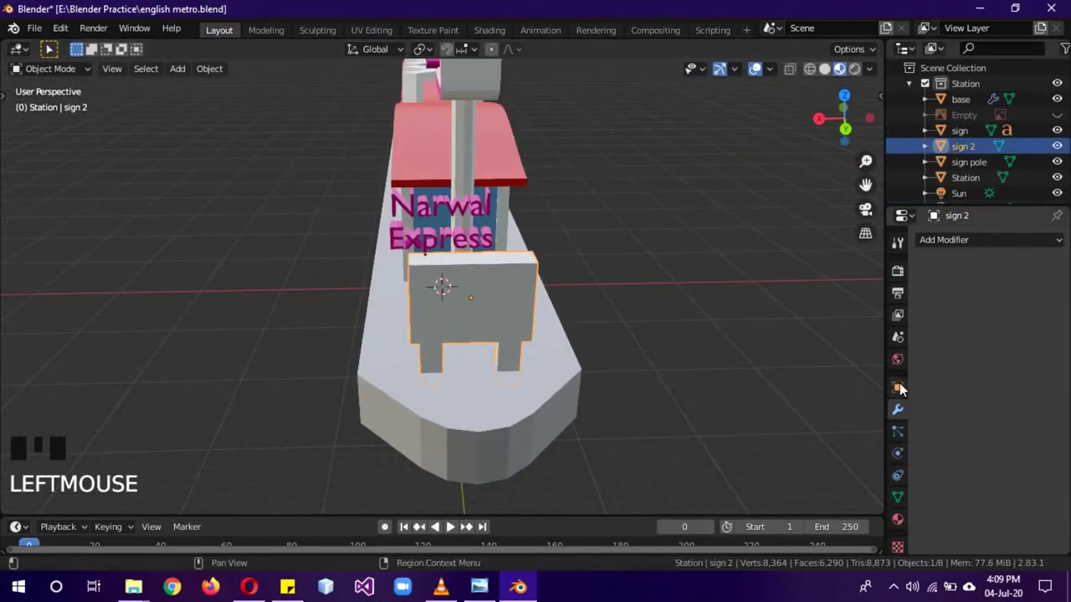
- Compare sign 2 and Text.001 locations and move the text down onto the board's front face
left_click_drag(779, 314, 776, 289)
scroll("down", 3)
left_click(908, 397)
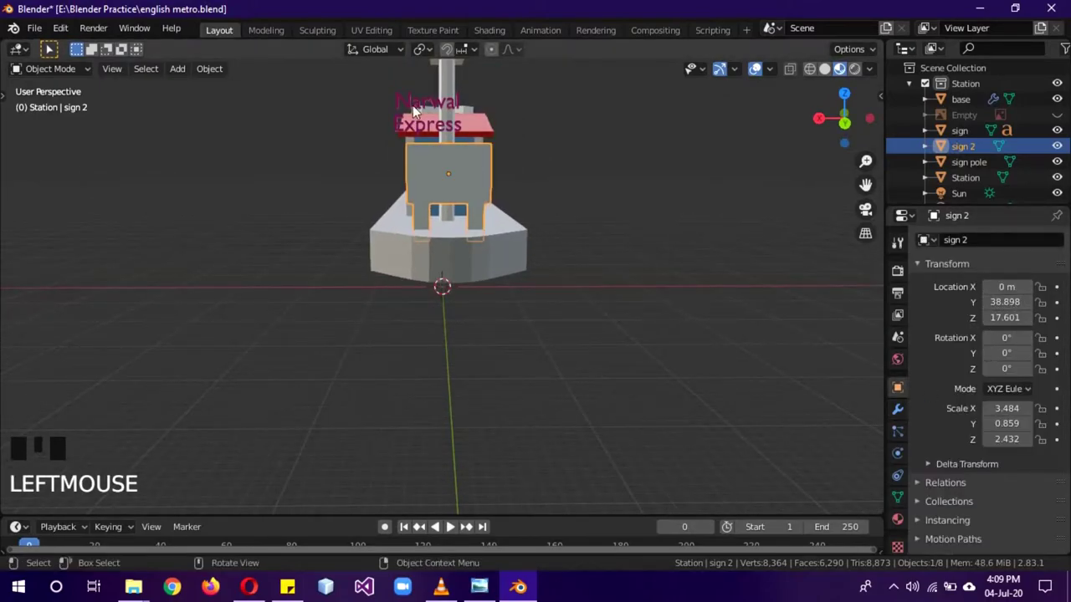
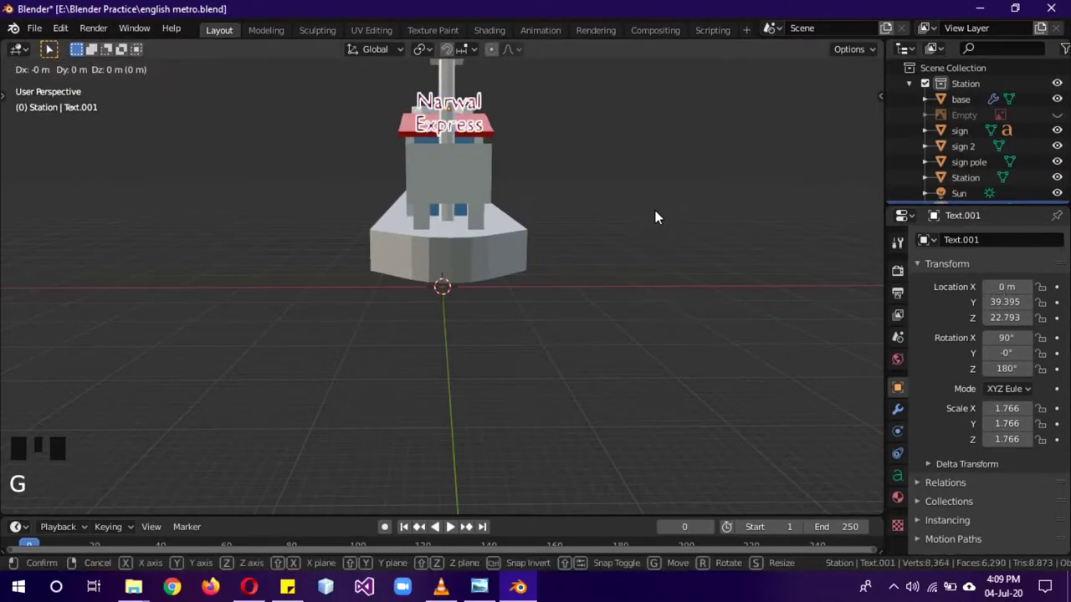
scroll("up", 3)
left_click_drag(727, 238, 671, 251)
key("g")
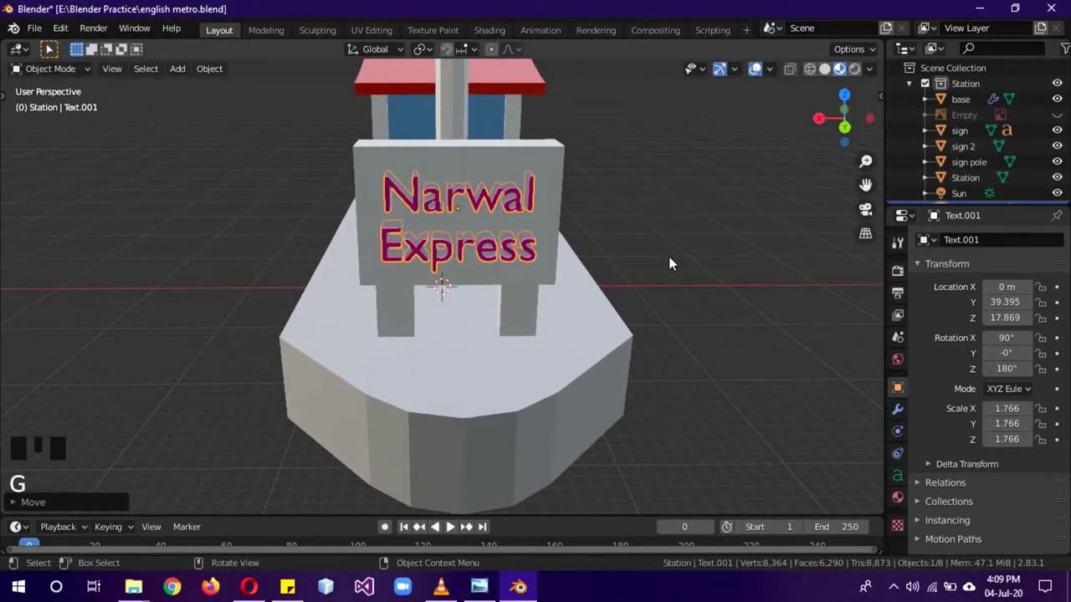
- Replace the copied lettering with 'Volcano View' and 'Station' on two lines
key("Tab")
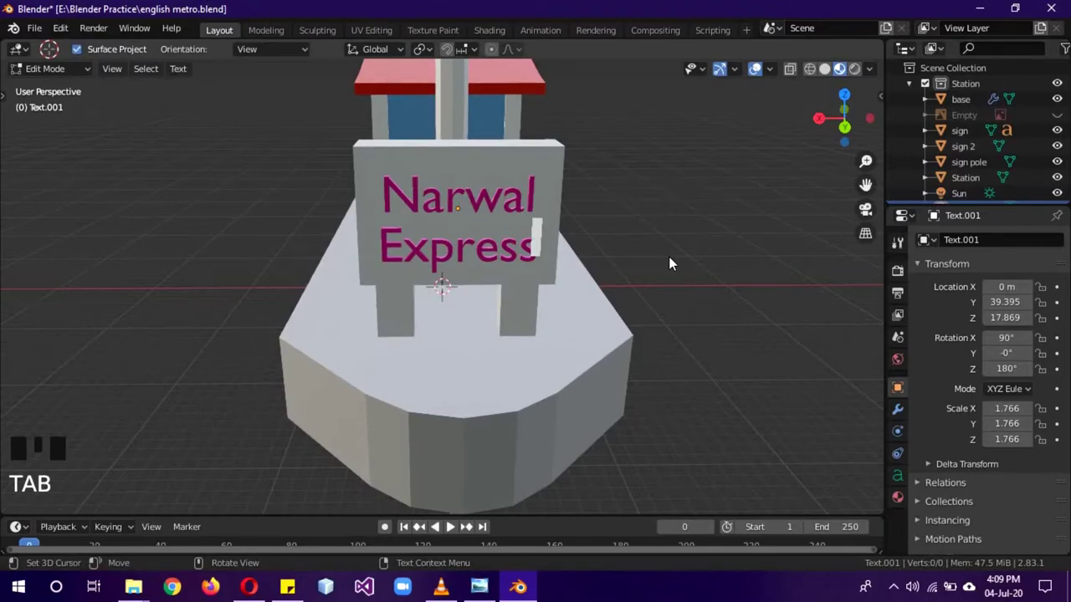
key("BackSpace")
key("BackSpace")
key("BackSpace")
key("BackSpace")
key("BackSpace")
key("BackSpace")
key("BackSpace")
key("BackSpace")
key("BackSpace")
key("BackSpace")
key("shift+v")
key("o")
key("l")
key("c")
key("a")
key("n")
key("o")
key("space")
key("shift+v")
key("i")
key("e")
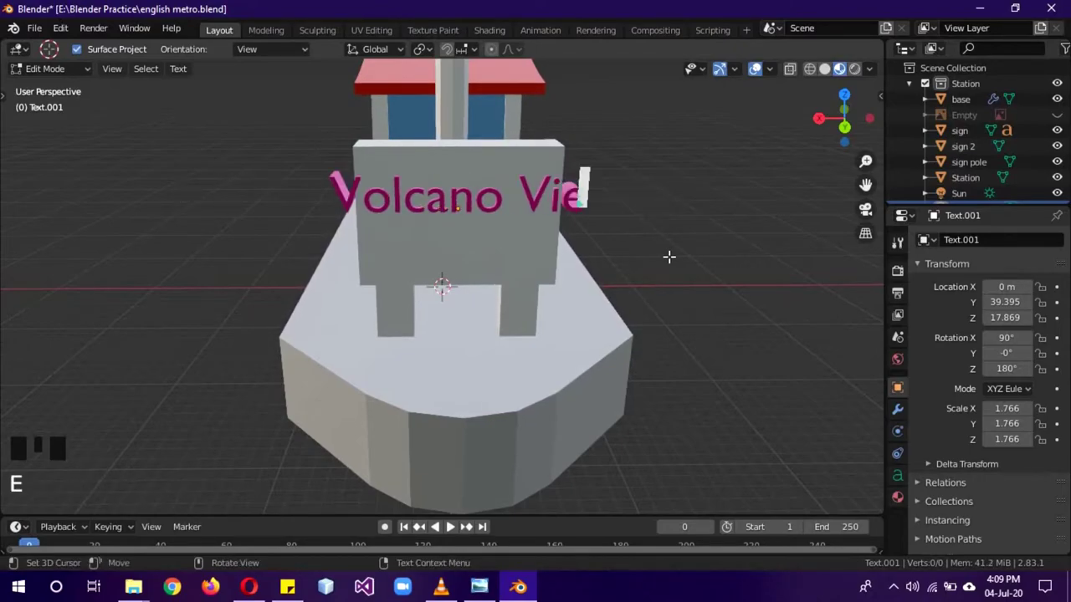
key("w")
key("Return")
key("shift+s")
key("t")
key("a")
key("t")
key("i")
key("o")
key("n")
key("Tab")
- Shrink Text.001 to fit the board and nudge it along Y just in front of sign 2's face
key("s")
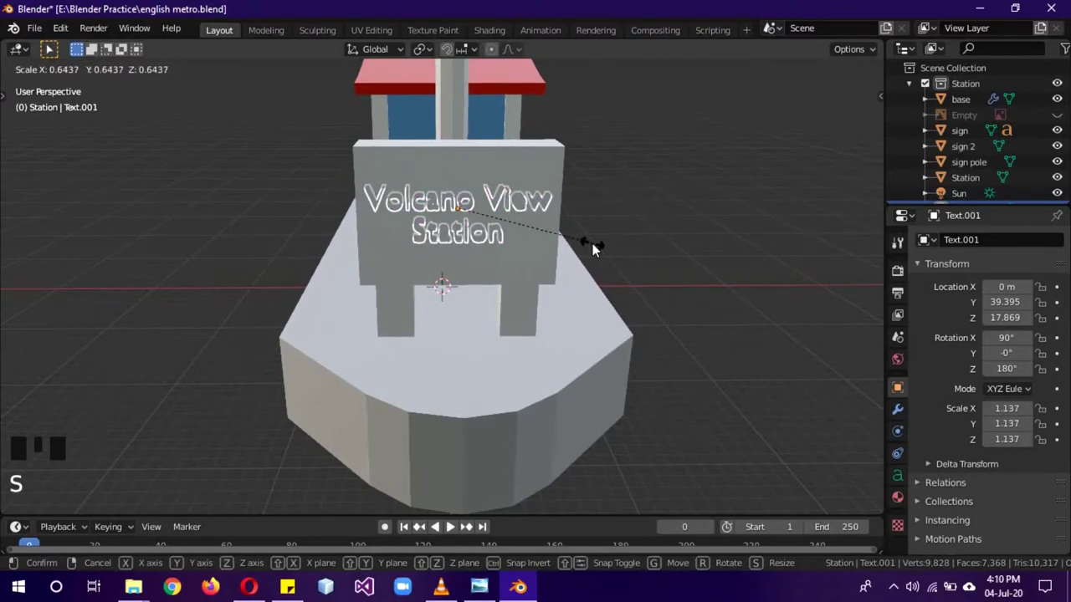
key("g")
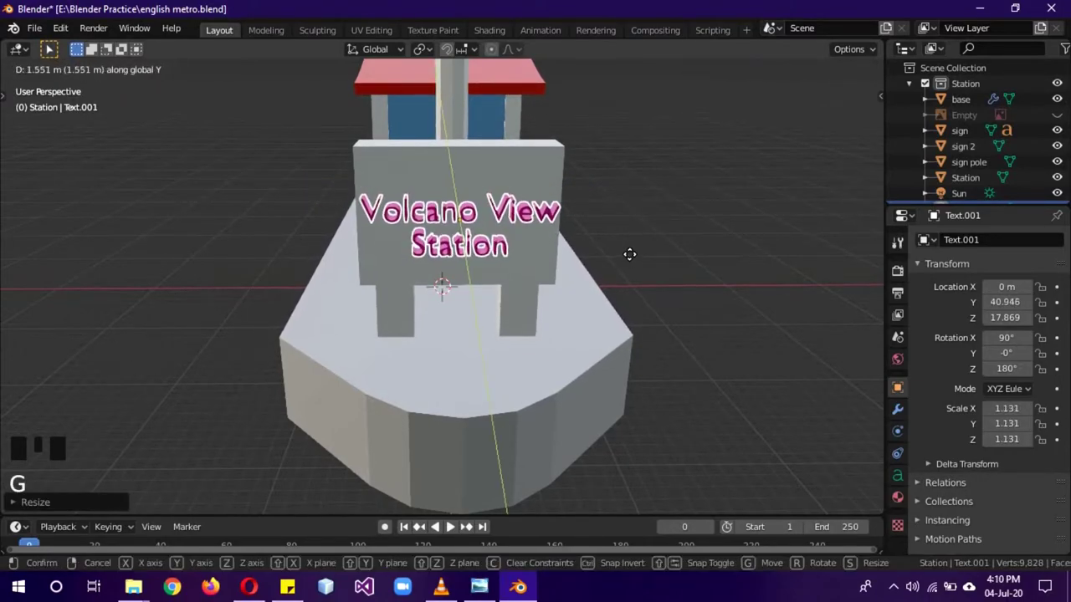
left_click_drag(635, 276, 728, 269)
scroll("down", 3)
left_click_drag(730, 290, 769, 289)
key("g")
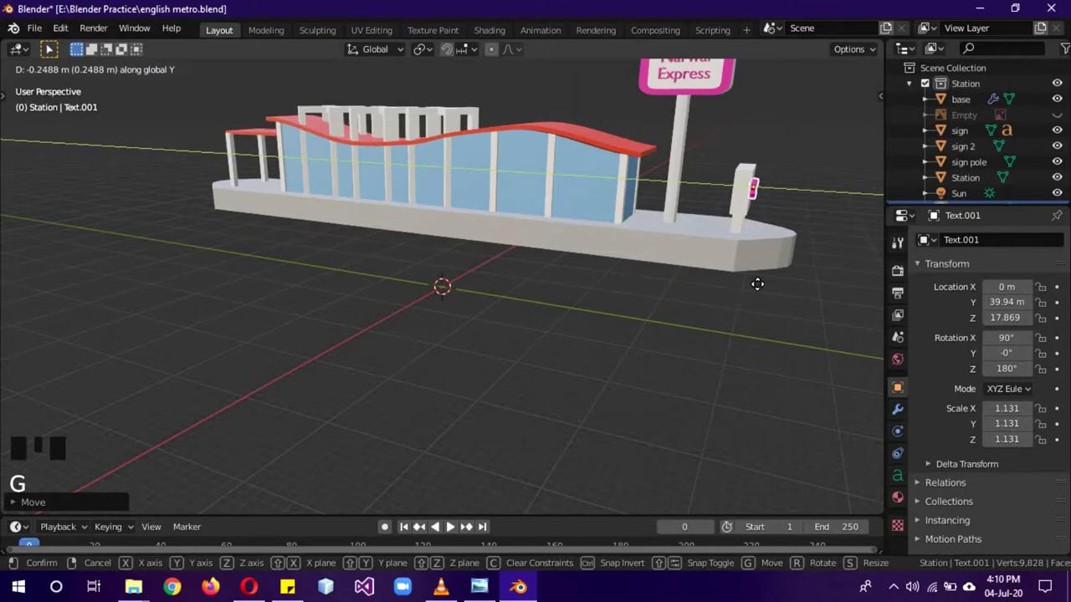
middle_click(767, 280)
scroll("up", 3)
left_click(631, 213)
left_click(898, 513)
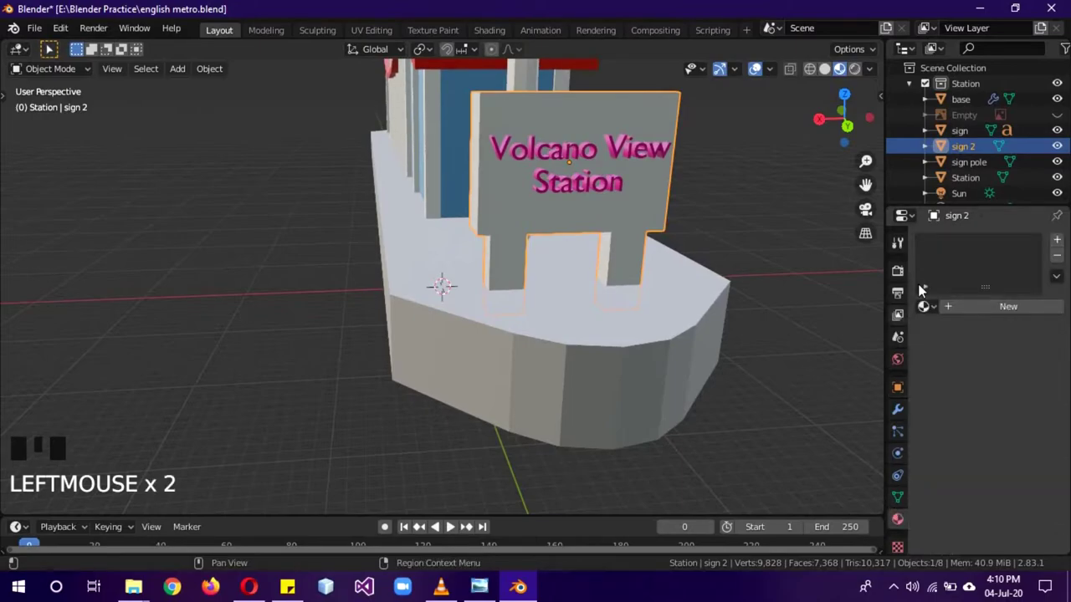
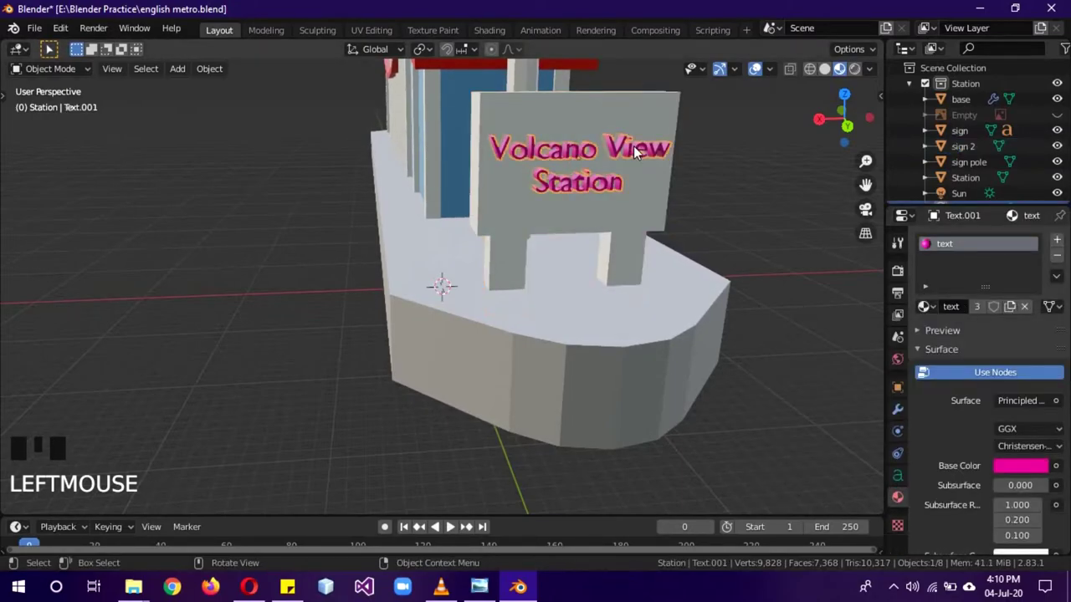
- Give Text.001 a separate material copy, text 2, with an orange base colour
left_click_drag(1067, 261, 963, 250)
left_click(923, 243)
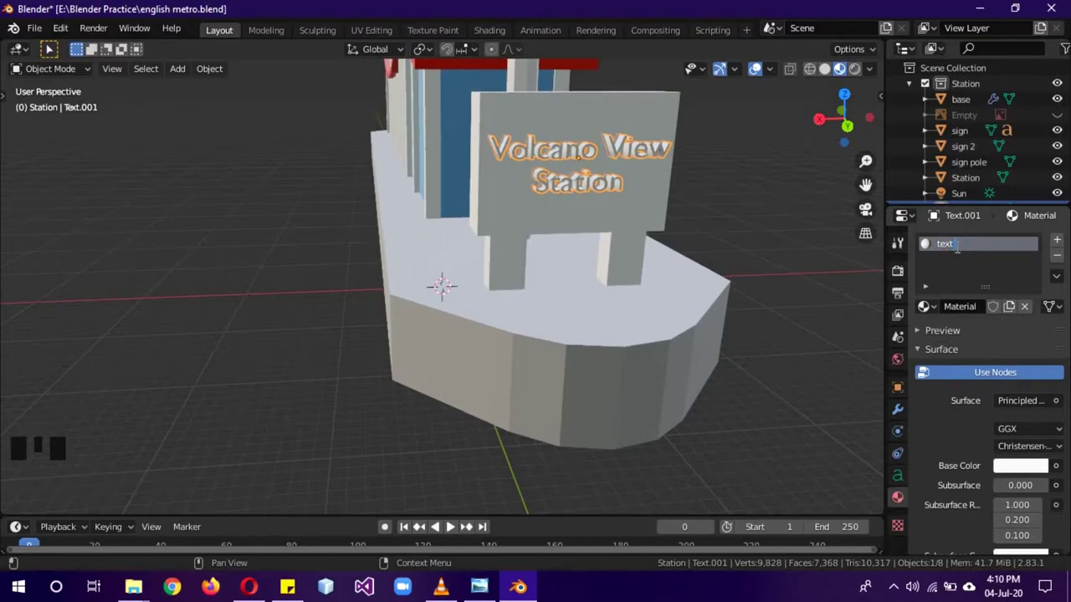
left_click(1027, 467)
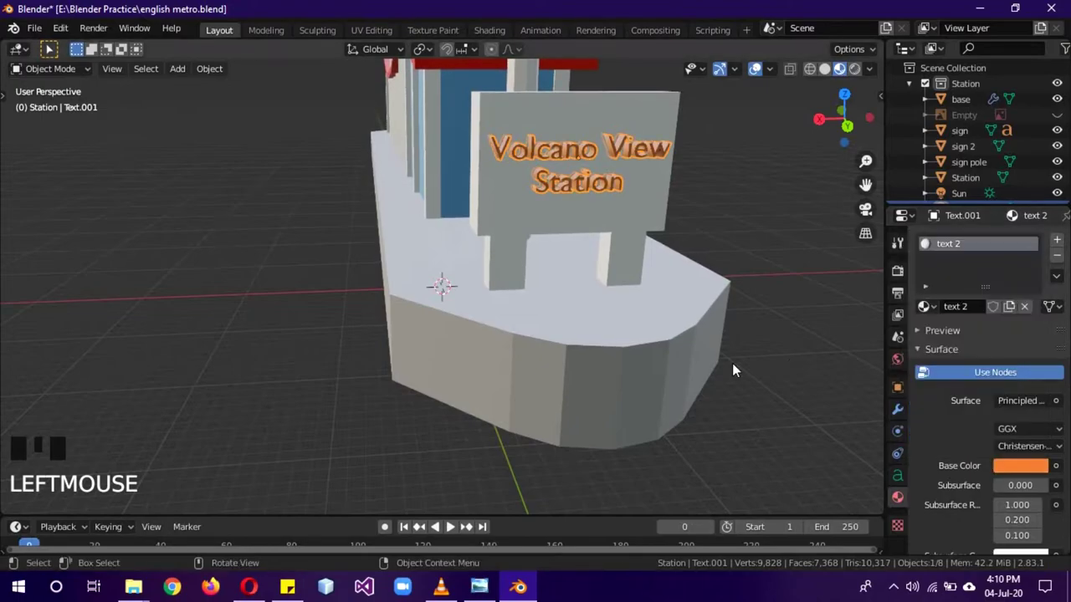
- Pull back to view the whole station and collapse the Station collection in the outliner
middle_click(481, 408)
scroll("down", 3)
left_click_drag(485, 378, 915, 93)
left_click(915, 92)
left_click(1066, 102)
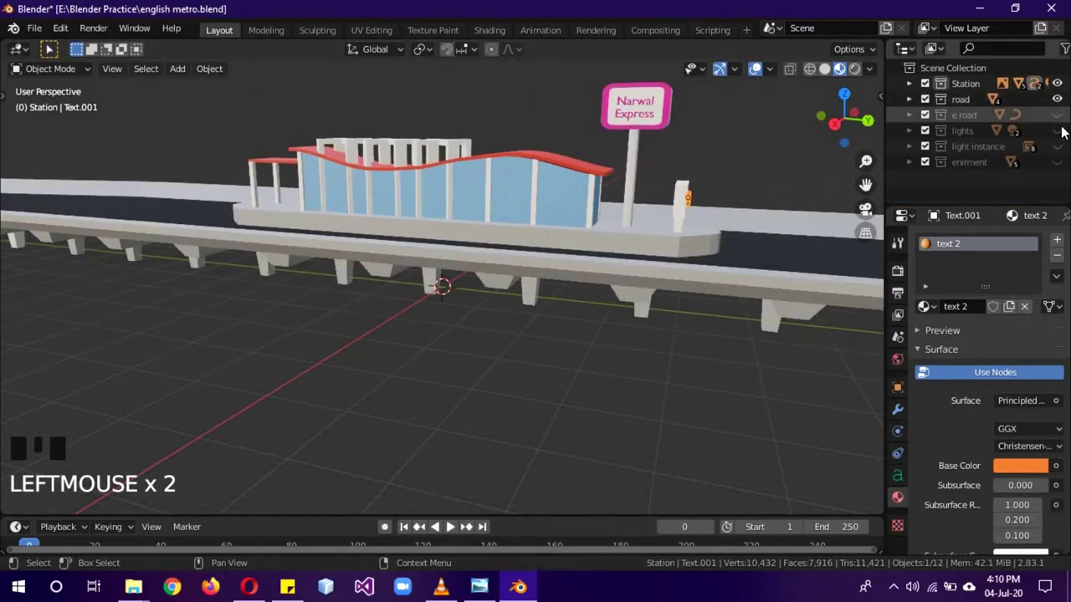
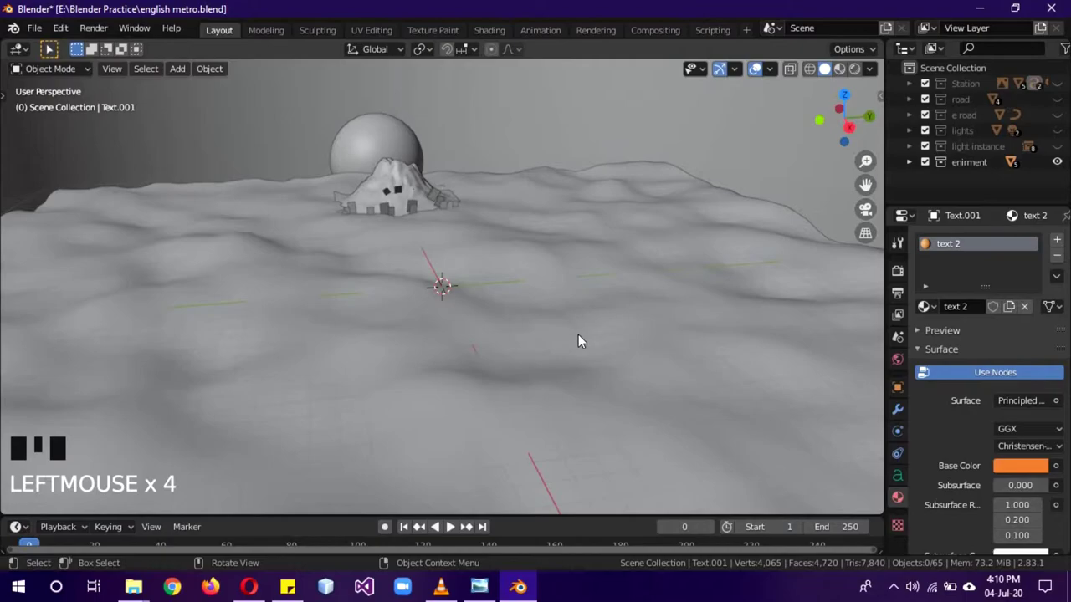
- Add a Plain Axes empty to the enirment collection and raise it about 39 m above the island
left_click(959, 174)
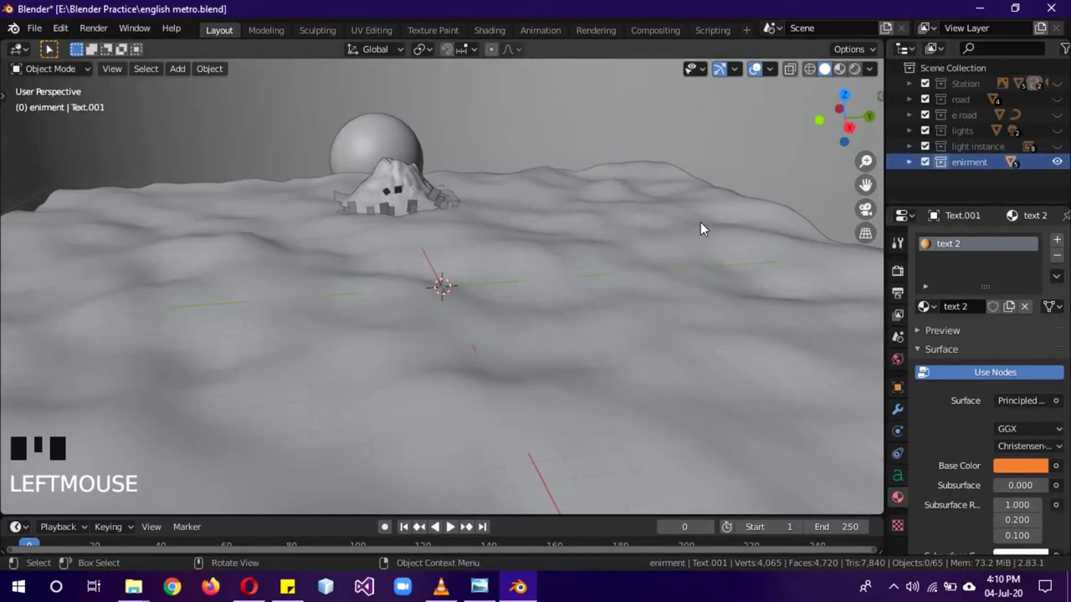
key("shift+a")
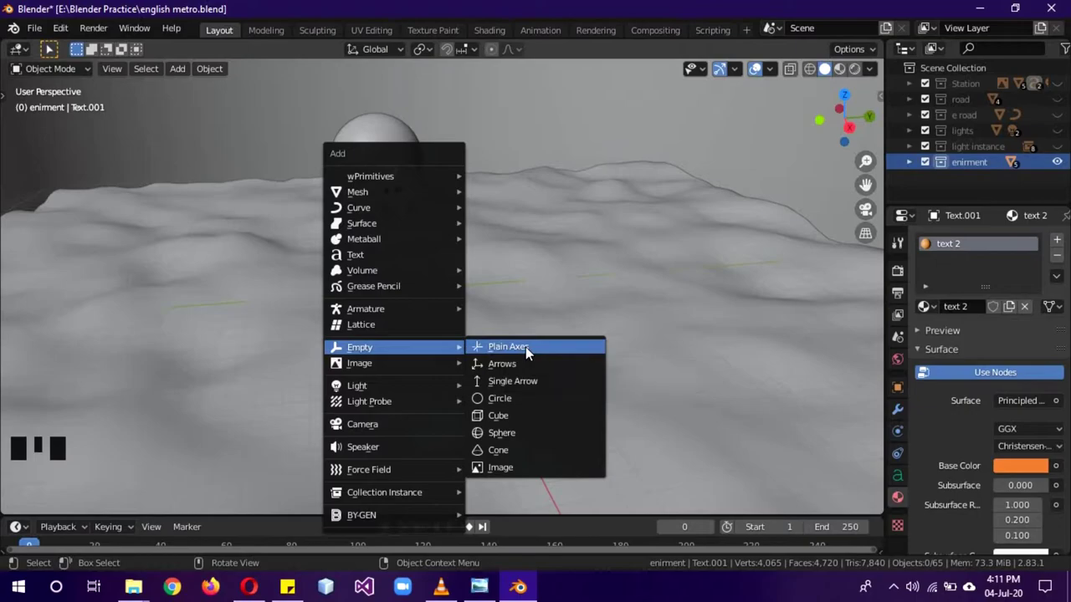
key("g")
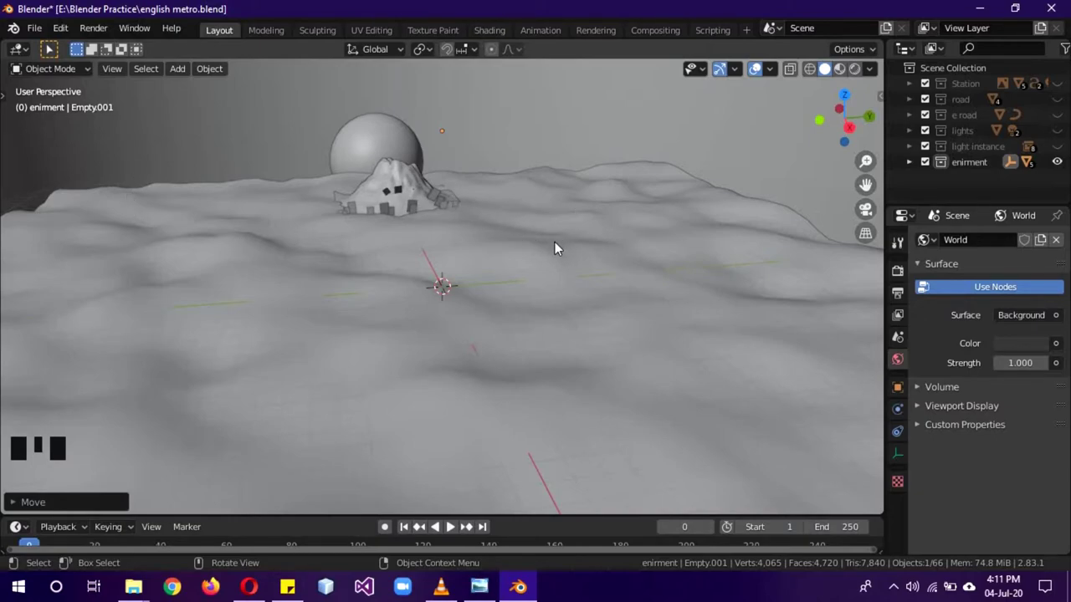
- Set the sea's Displace modifier texture coordinates to Object using Empty.001
left_click(615, 291)
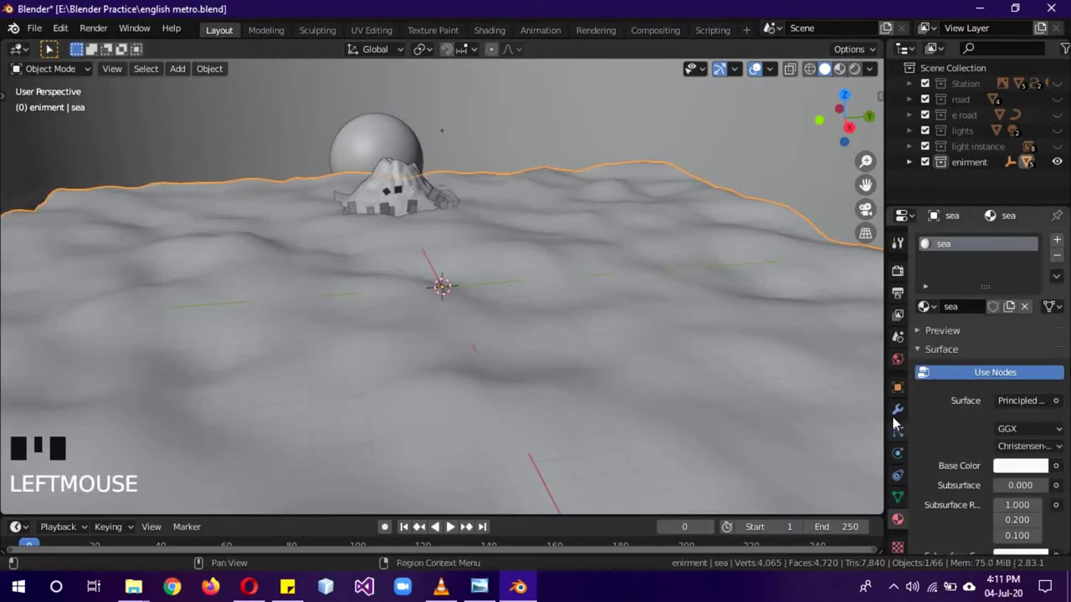
left_click(897, 420)
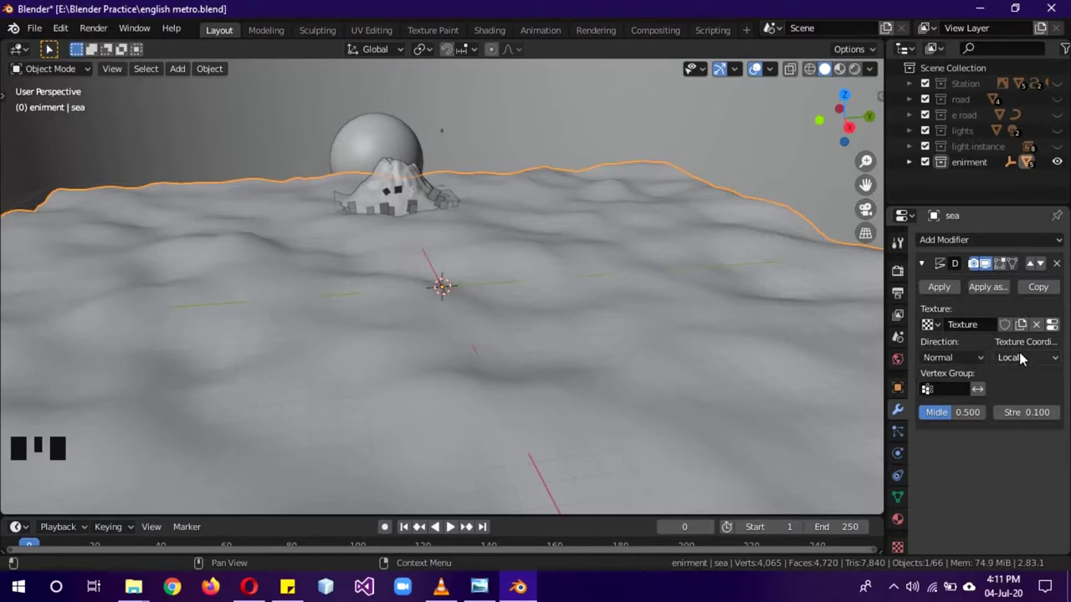
left_click_drag(1029, 356, 454, 154)
left_click(451, 135)
left_click(914, 169)
scroll("down", 3)
left_click(507, 351)
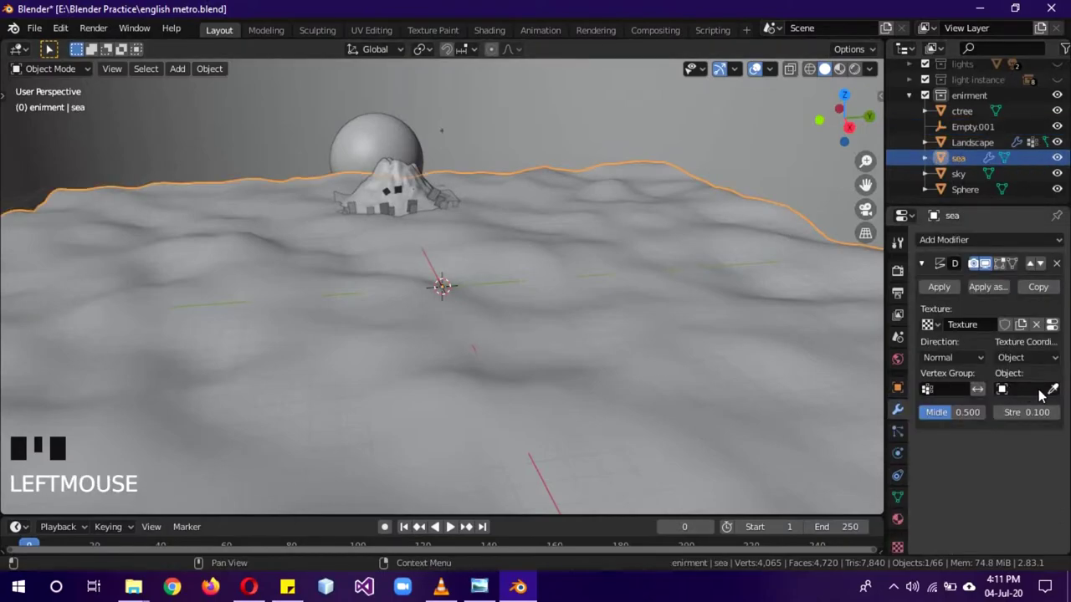
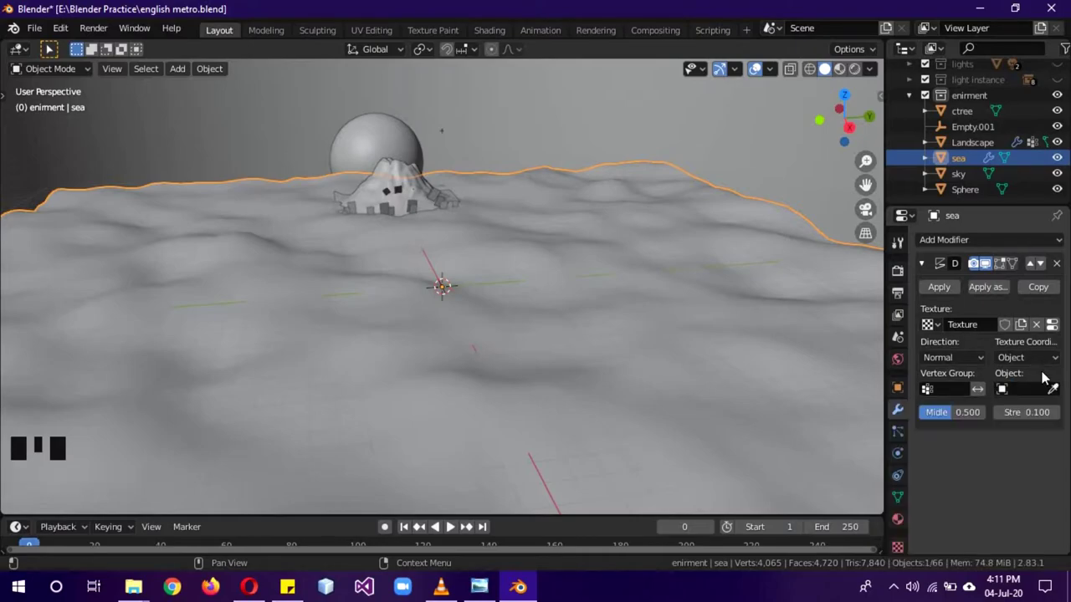
left_click(1059, 389)
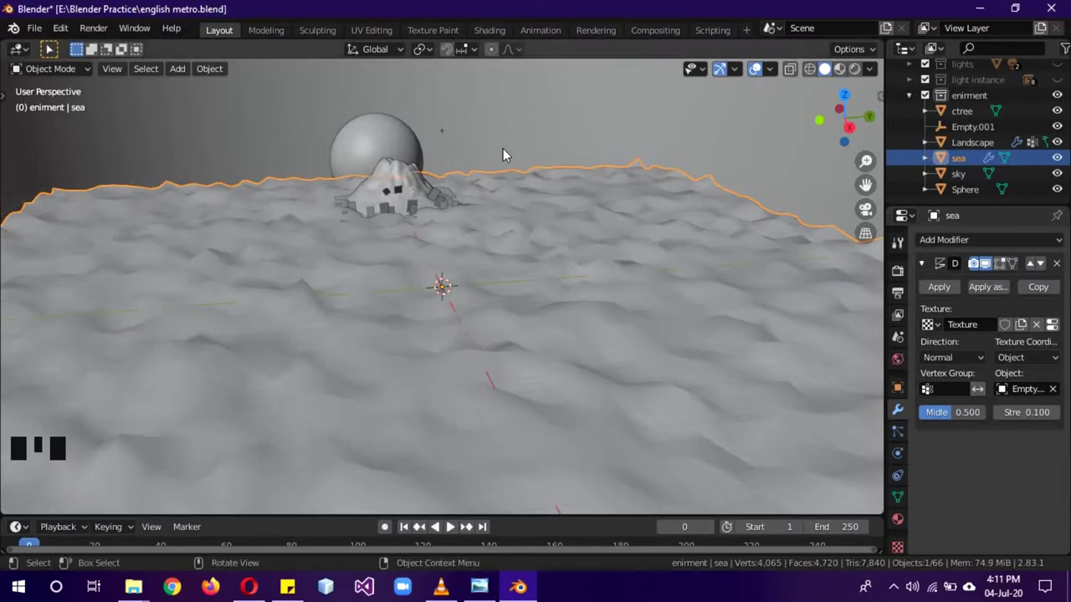
- Scale Empty.001 up so the sea's displaced waves become broader
left_click_drag(480, 288, 452, 143)
left_click(444, 136)
key("s")
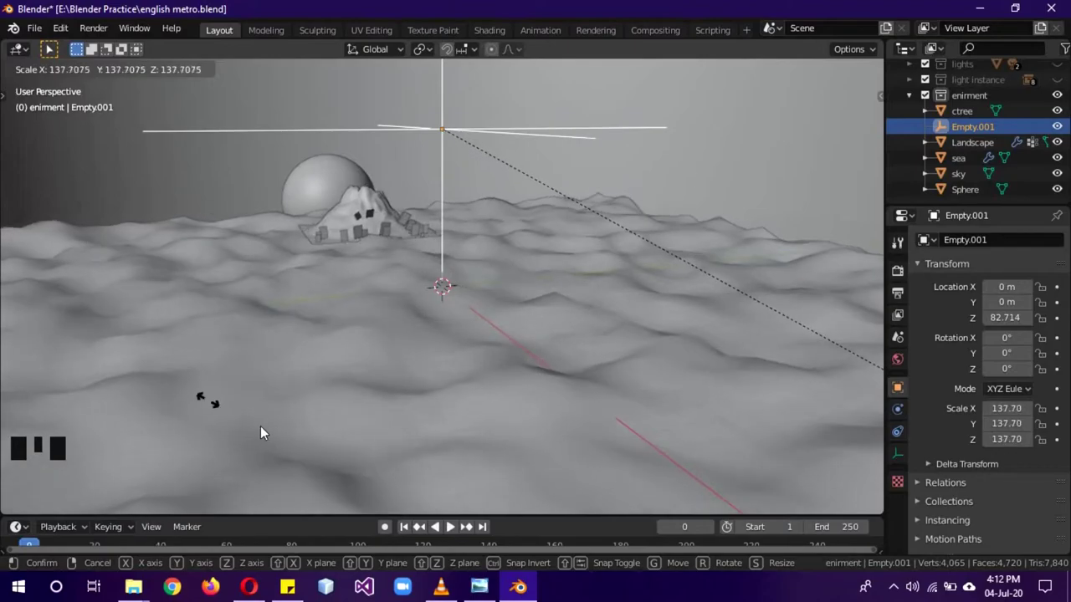
left_click_drag(534, 333, 502, 339)
- Add a Subdivision Surface modifier to the sea below its displace modifier
left_click(502, 339)
key("Tab")
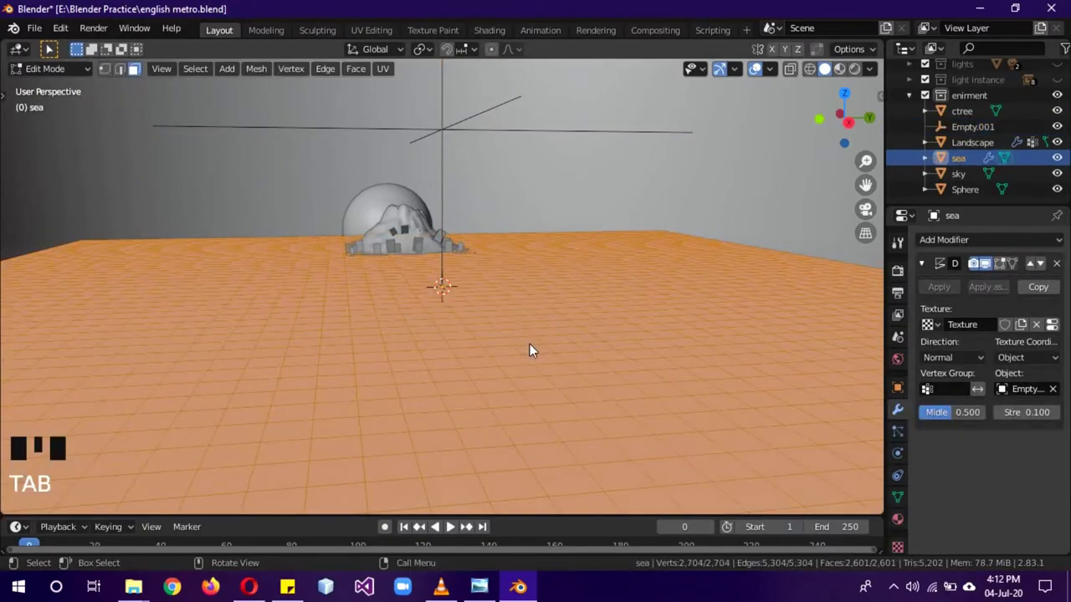
key("Tab")
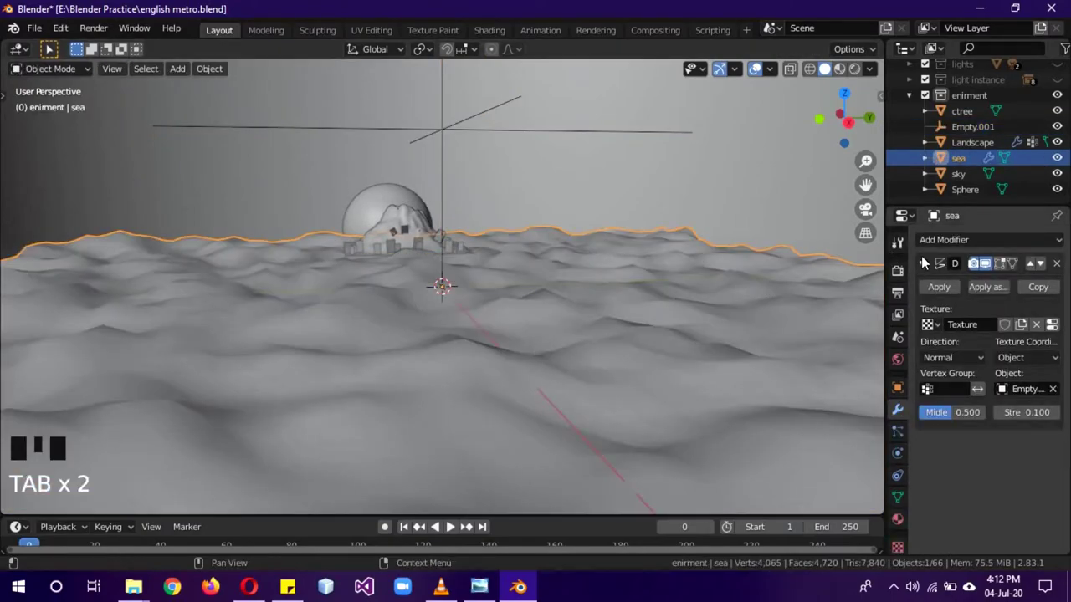
left_click_drag(943, 252, 977, 368)
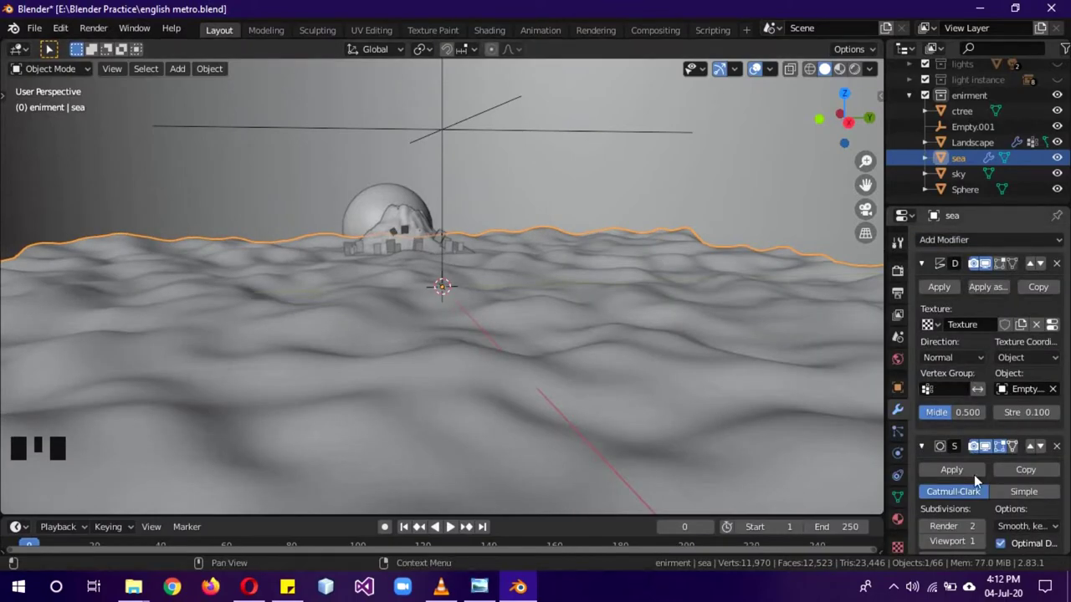
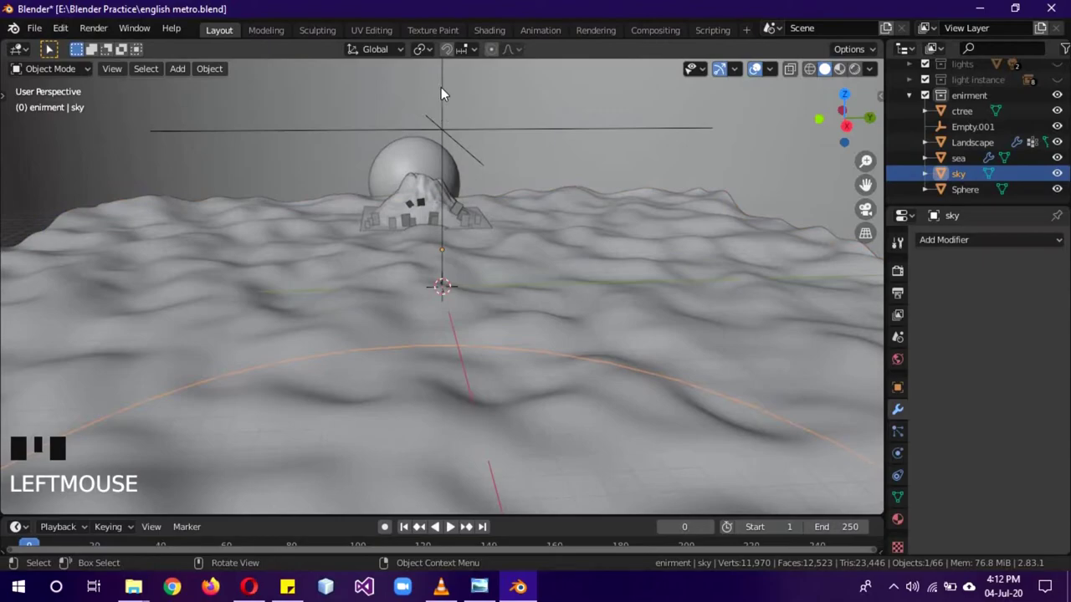
- Scale Empty.001 to a uniform 140.6 and set the scene's Frame End to 240
left_click(443, 93)
key("g")
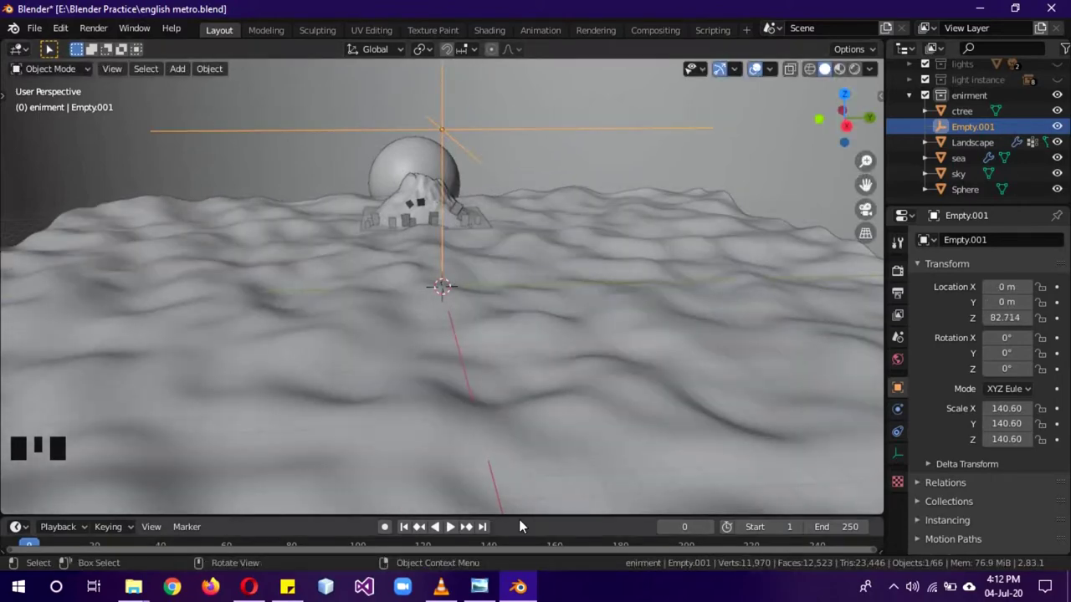
left_click_drag(536, 524, 717, 503)
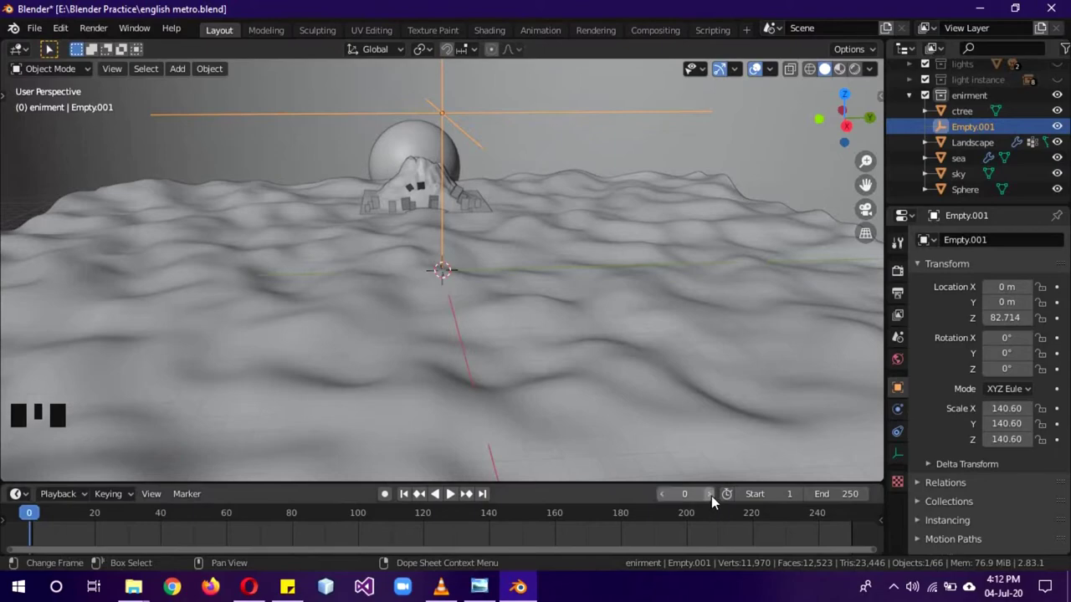
left_click_drag(718, 501, 905, 302)
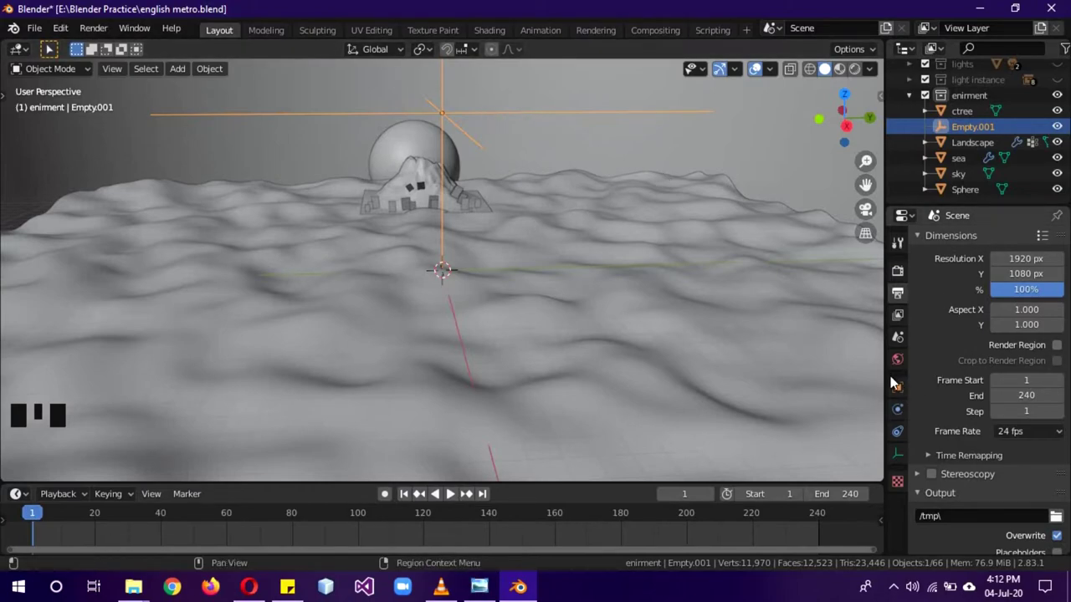
left_click(903, 383)
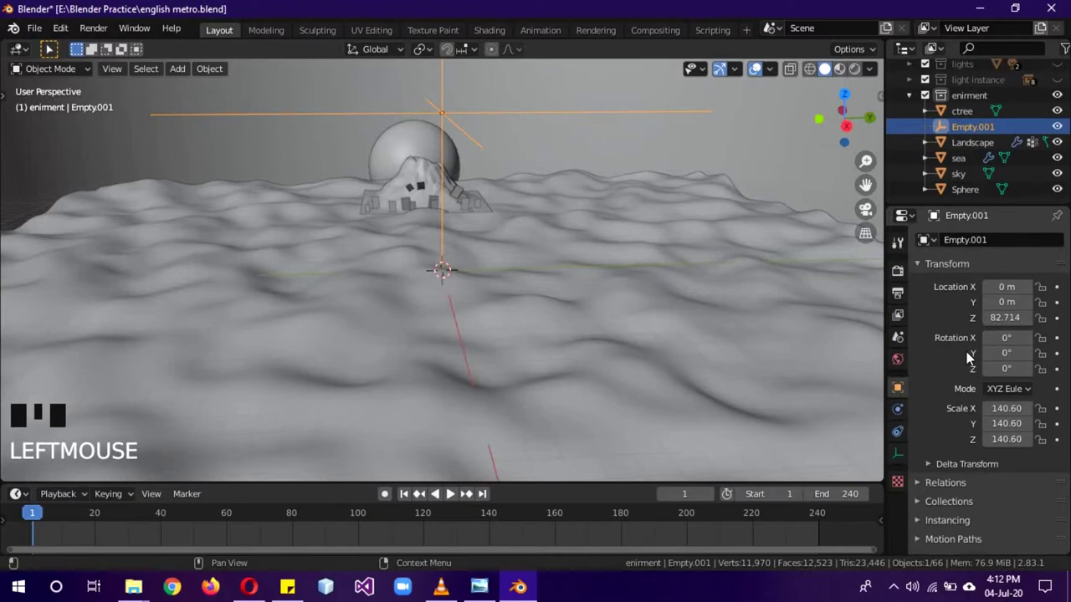
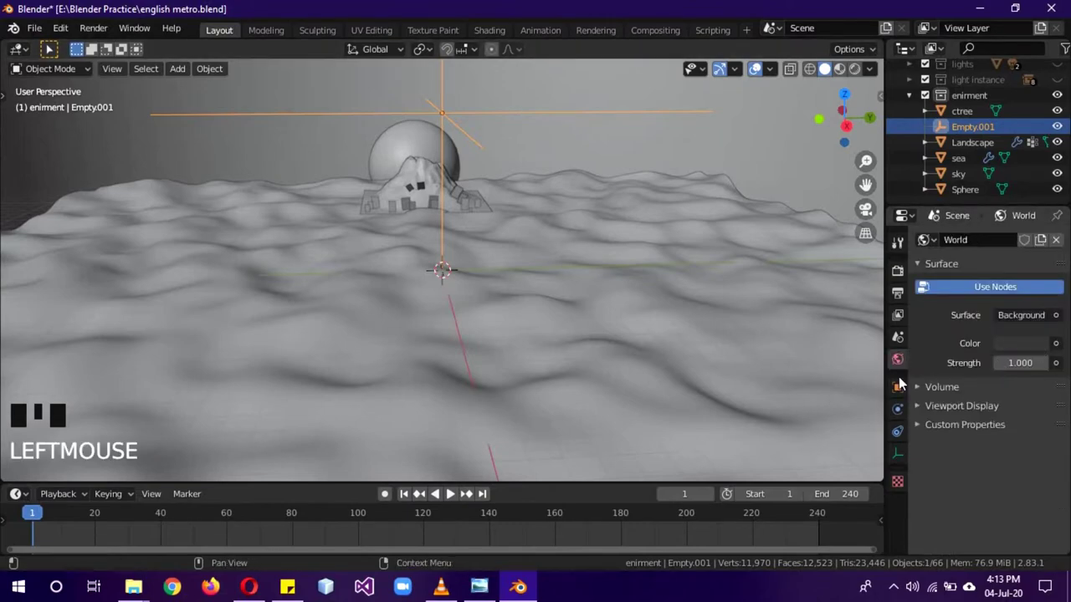
- Keyframe the empty's rotation at 0° on frame 1 and 360° on all axes at frame 240, then preview the spin
left_click(900, 398)
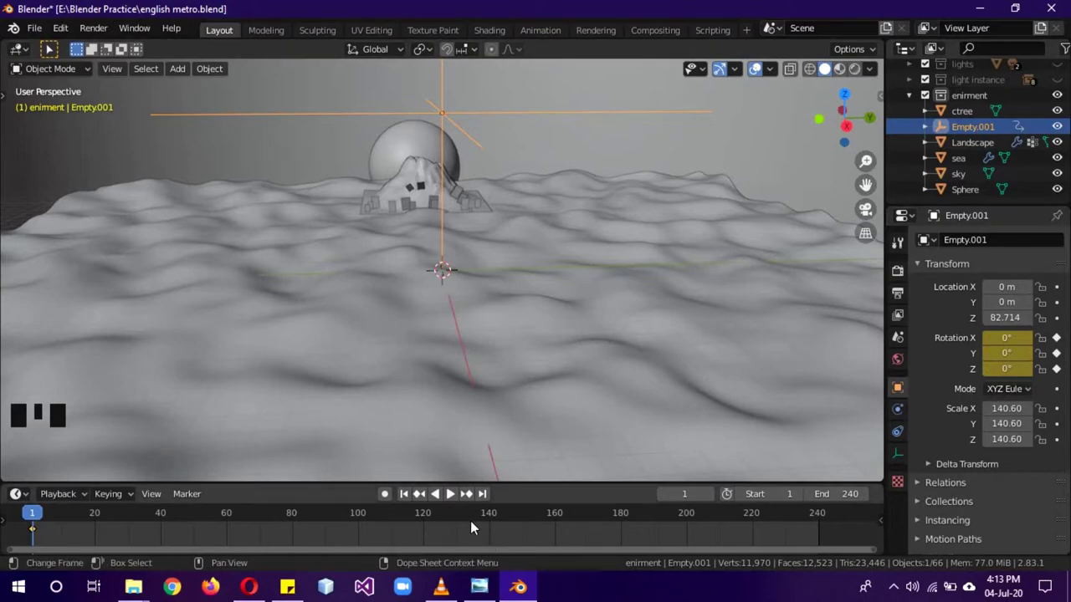
left_click_drag(482, 525, 822, 517)
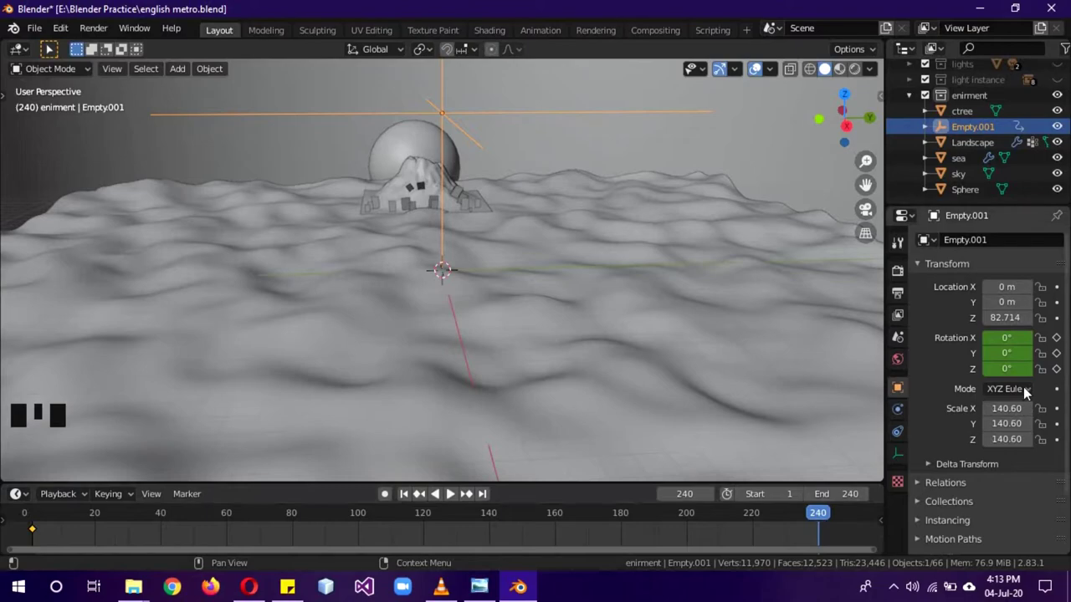
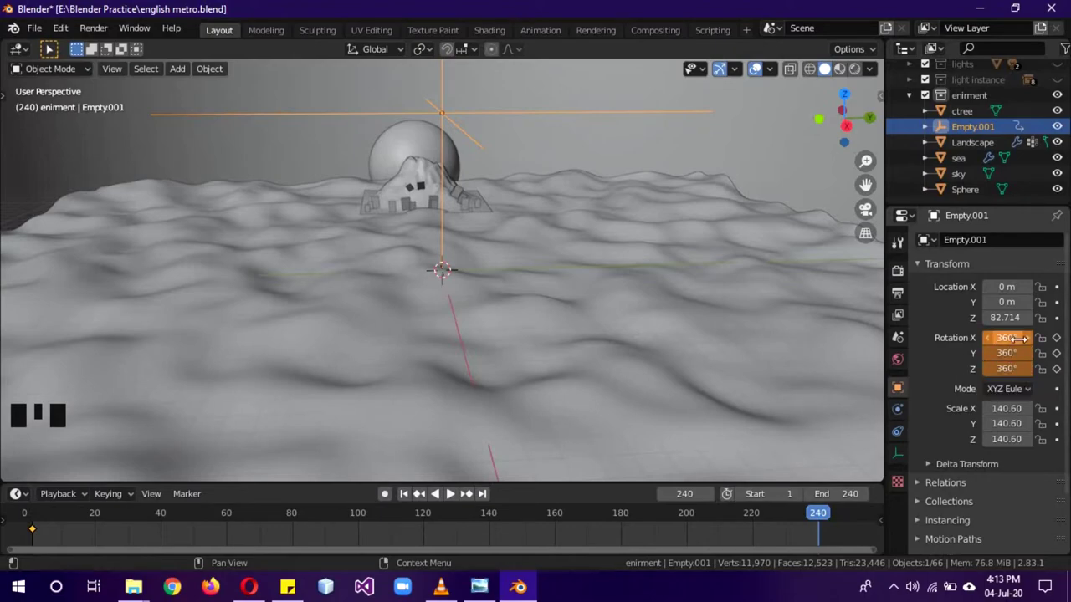
key("i")
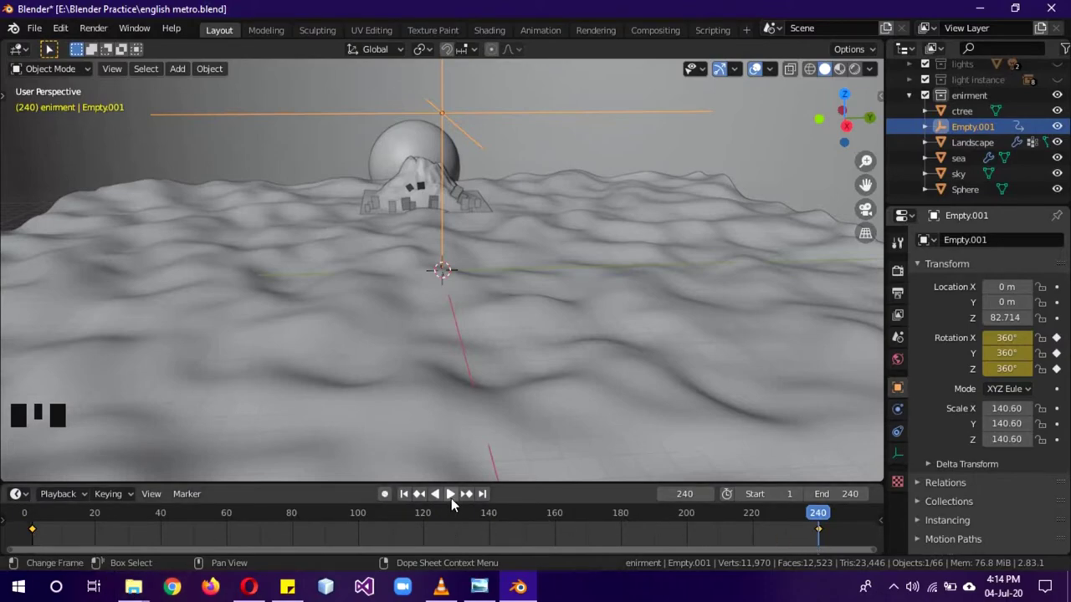
left_click(456, 500)
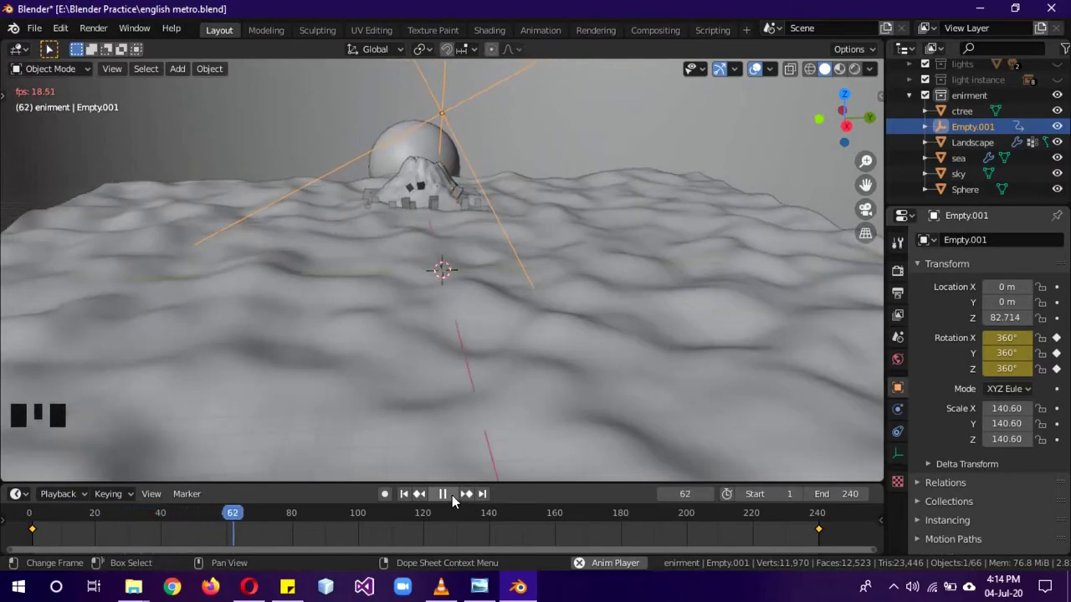
left_click_drag(435, 502, 658, 505)
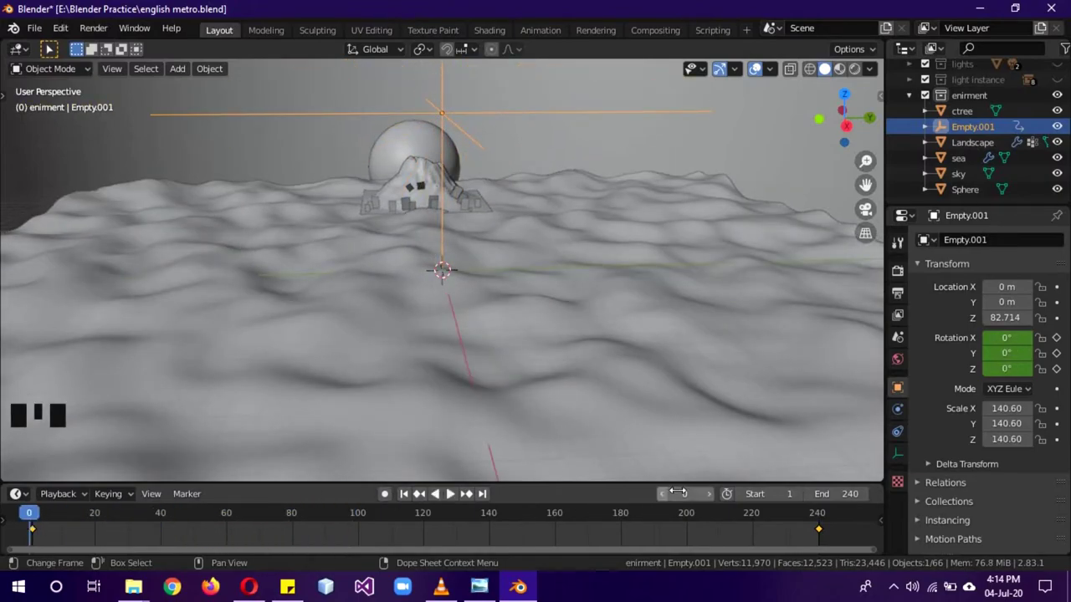
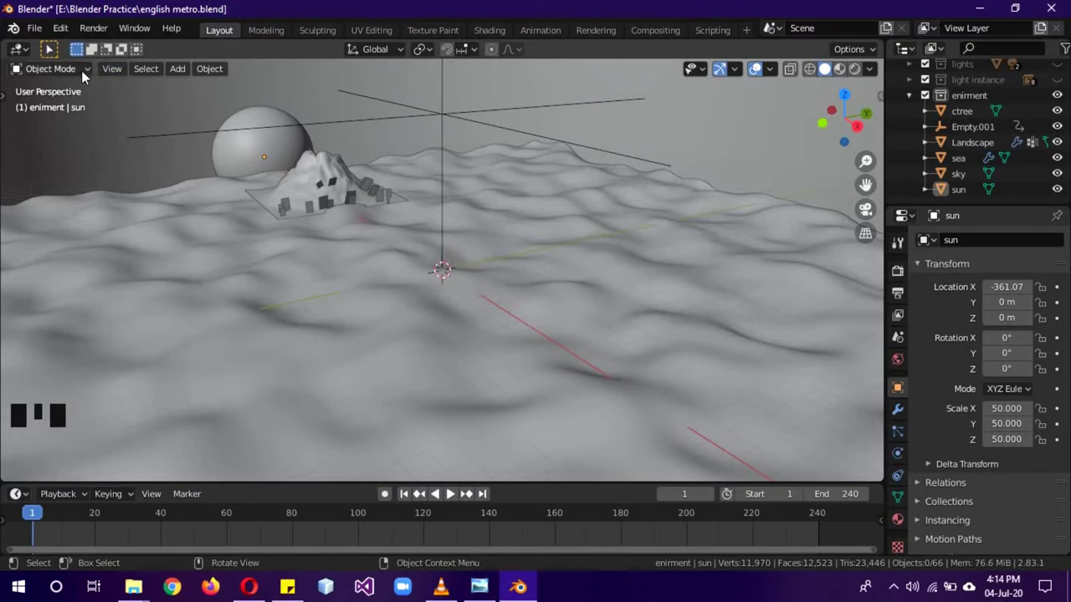
- Rename the Sphere object to 'sun' in the Outliner and orbit to look across the sea
left_click(87, 79)
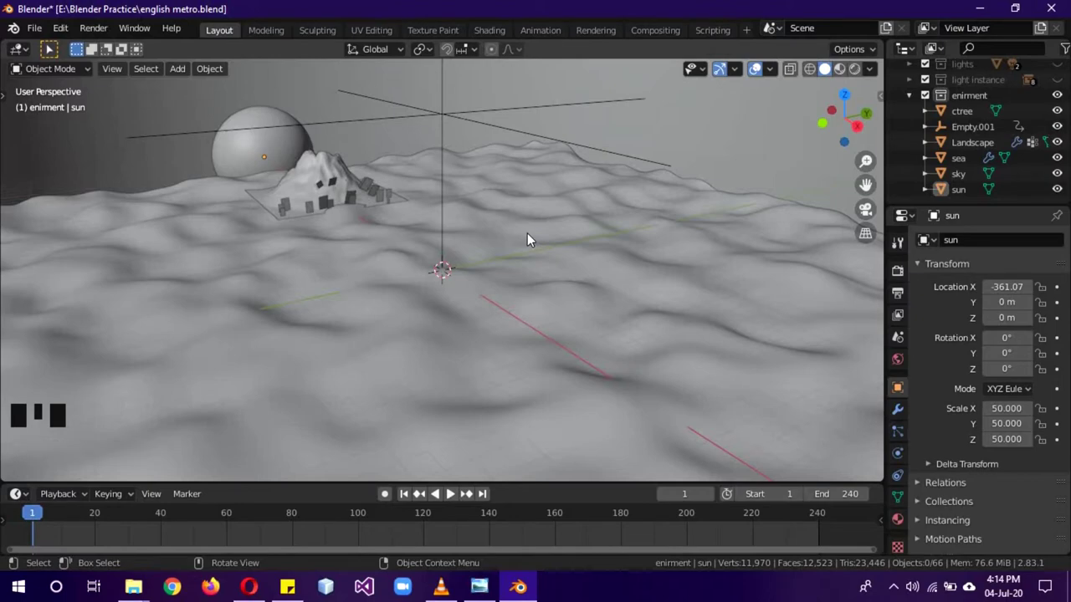
left_click_drag(583, 251, 454, 209)
- Add a mesh cylinder at the scene centre, hide the sky sphere and view it from the side
key("shift+a")
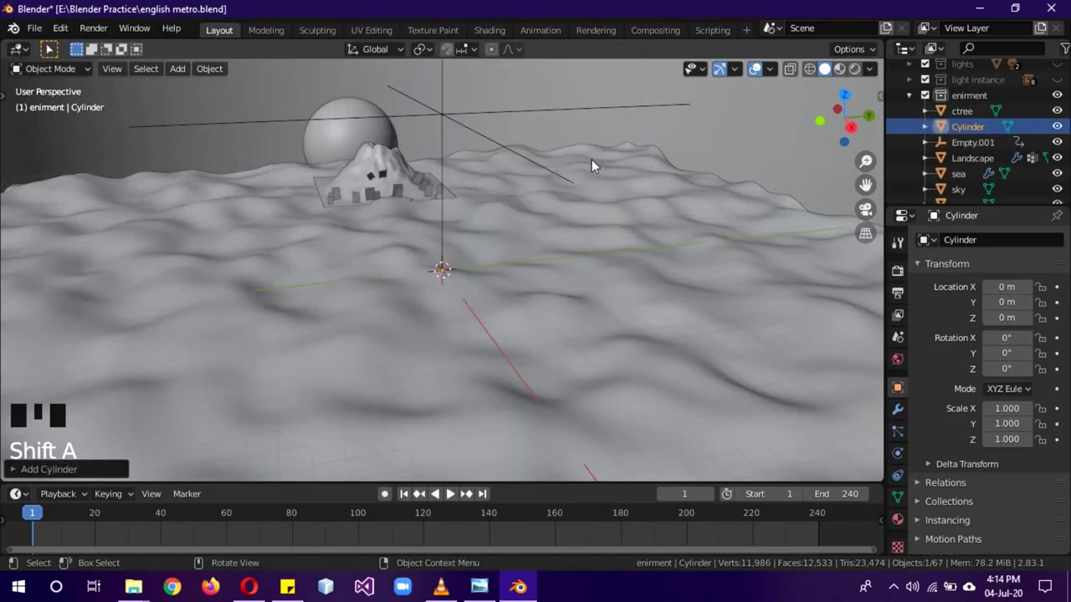
scroll("down", 3)
left_click(1056, 177)
left_click_drag(644, 268, 625, 251)
key("KP_1")
key("KP_3")
- Stretch the cylinder into a tall thin column (about 6.4 by 61.3) and add loop cuts along its length
key("s")
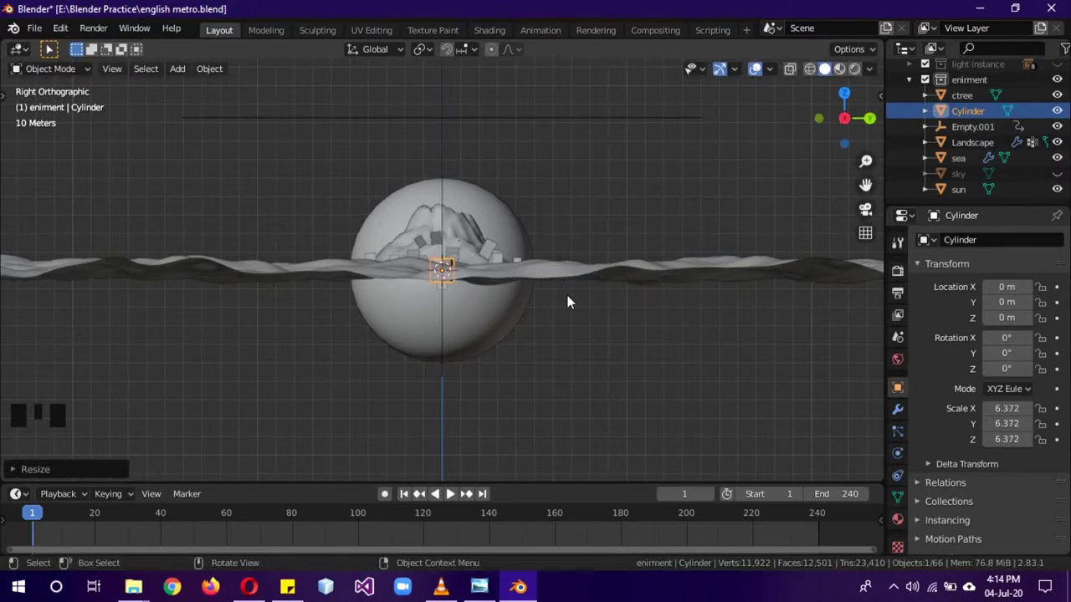
key("s")
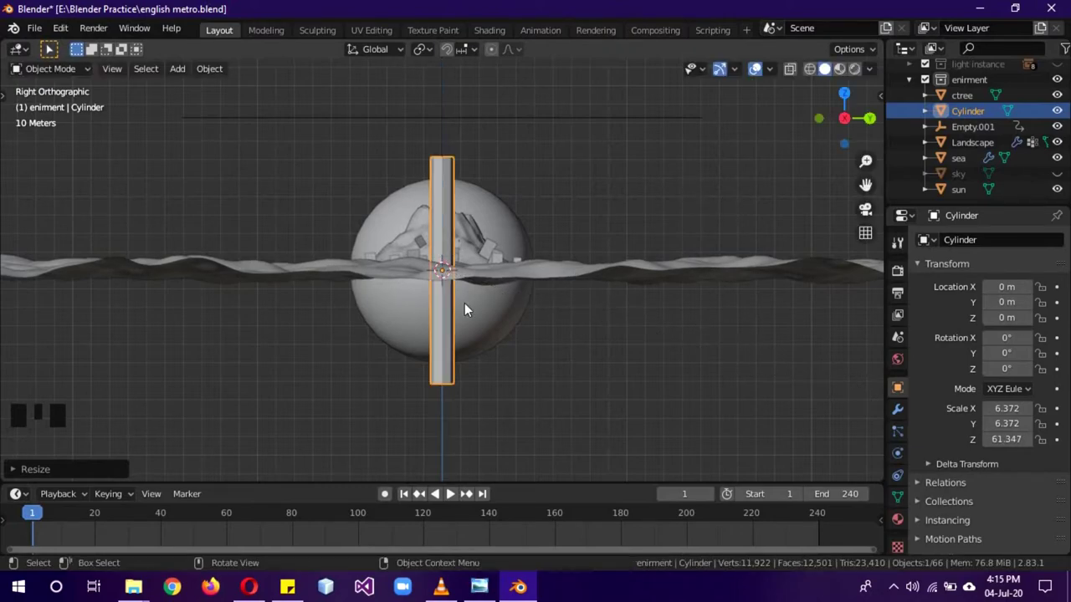
key("Tab")
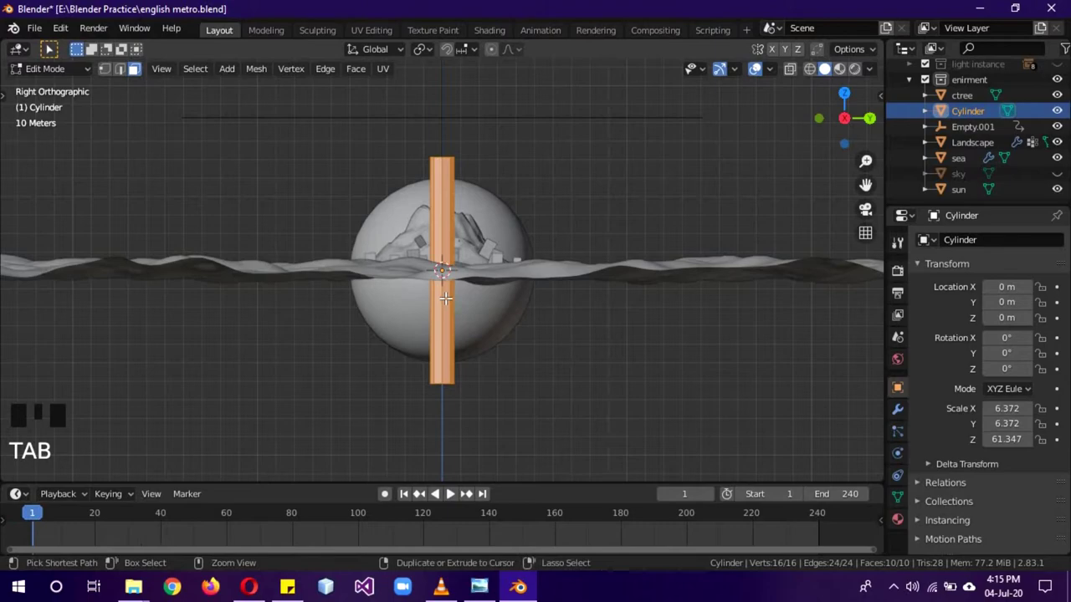
key("ctrl+r")
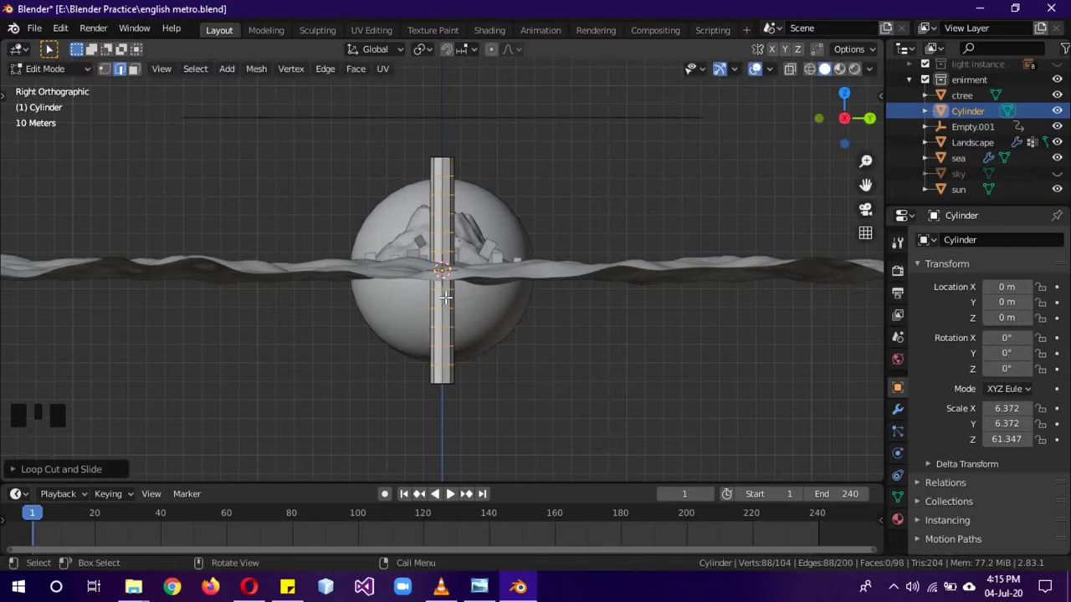
key("Tab")
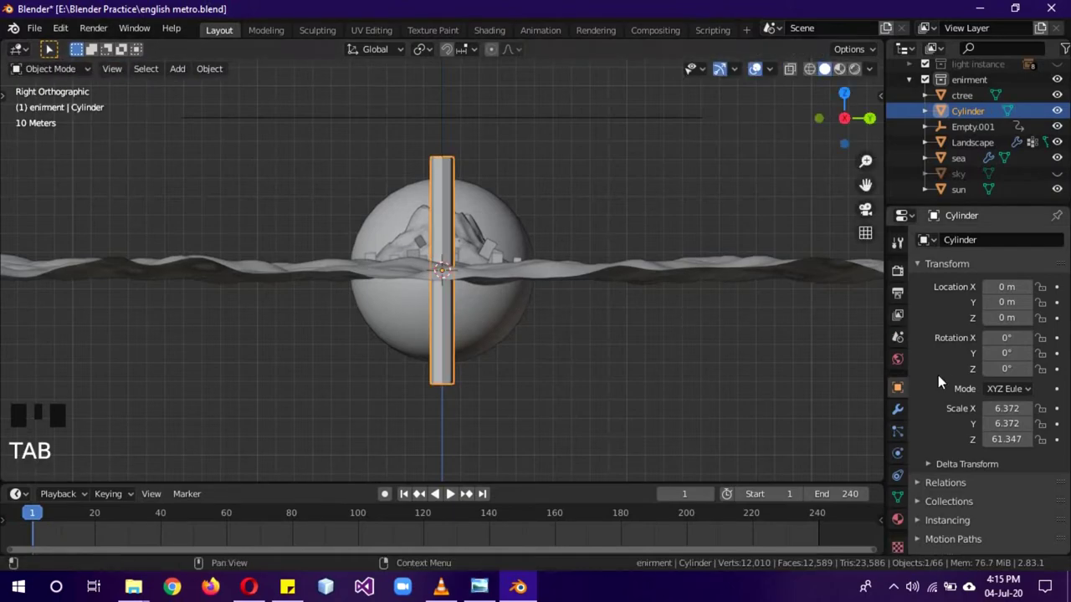
- Add a Wave modifier to the cylinder column and adjust its settings
left_click(908, 410)
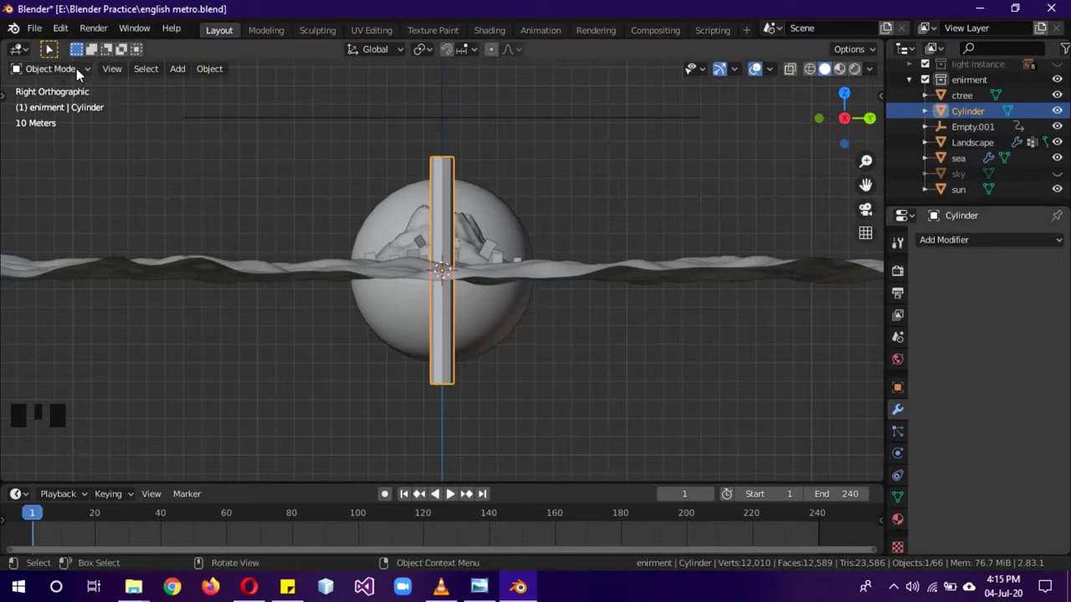
left_click_drag(81, 72, 881, 539)
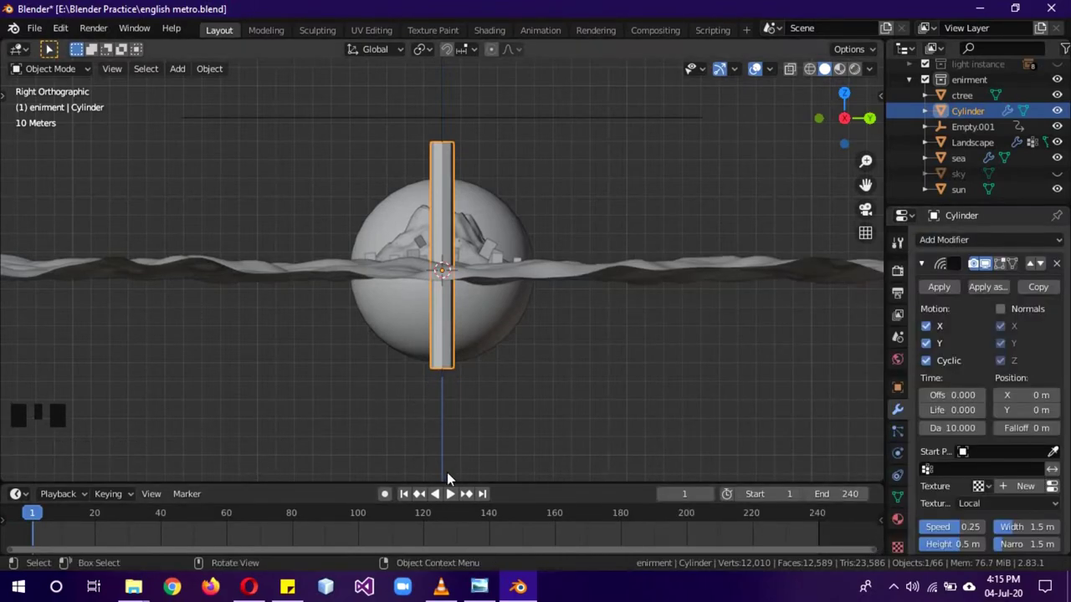
left_click_drag(456, 498, 879, 283)
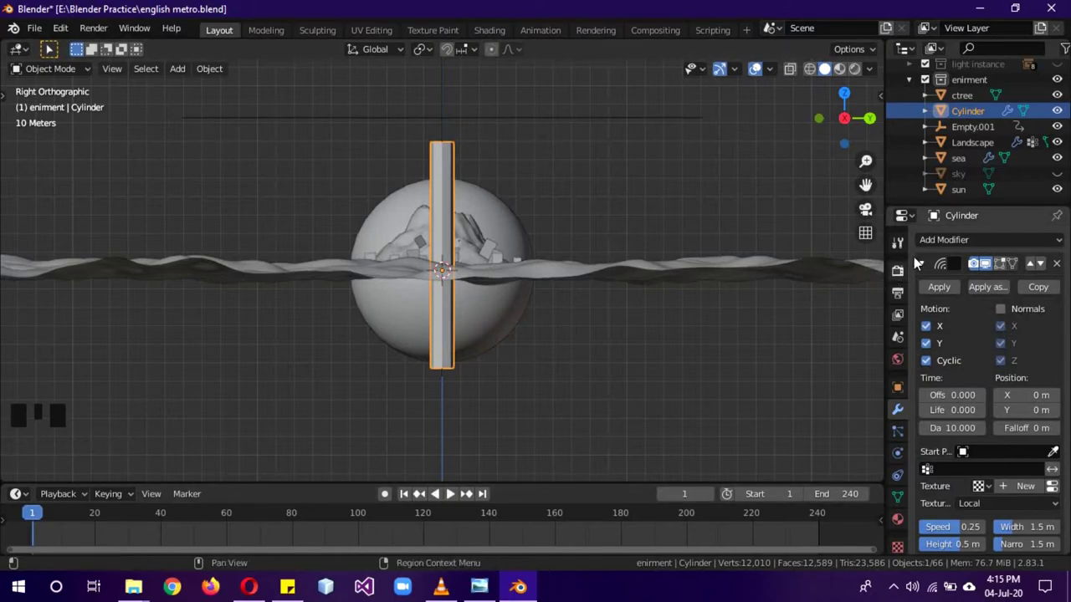
left_click_drag(951, 242, 968, 489)
scroll("down", 3)
left_click_drag(930, 501, 940, 412)
scroll("up", 3)
- Add Subdivision Surface smoothing and start rotating the whole mesh in edit mode
key("Tab")
key("a")
key("a")
key("r")
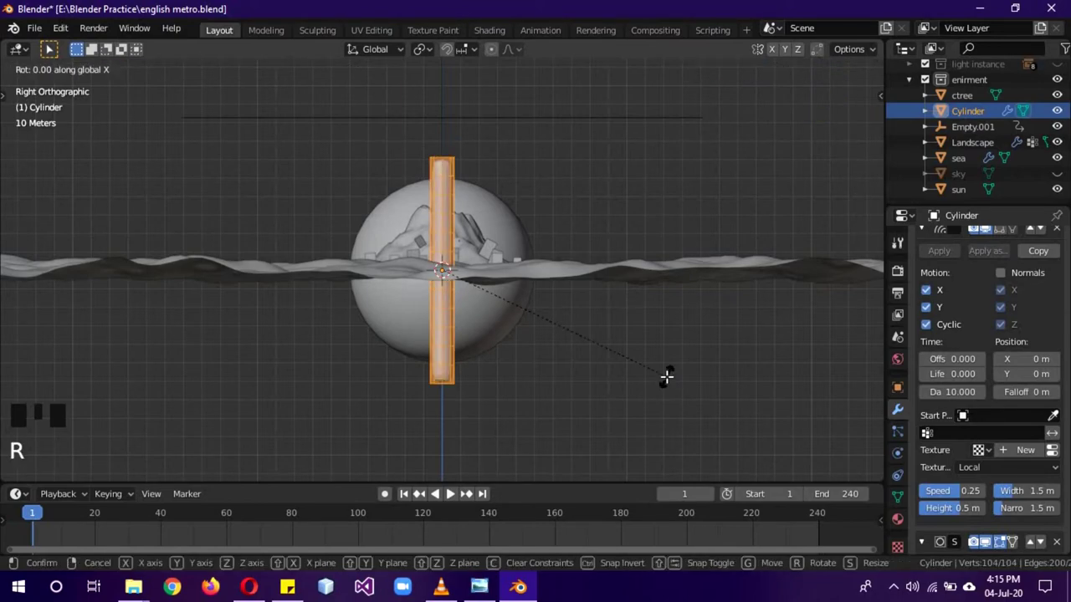
- Rewind to the first frames and set the Wave modifier's Offset to -100 so a full zigzag shows
key("Tab")
scroll("up", 3)
left_click_drag(456, 499, 529, 237)
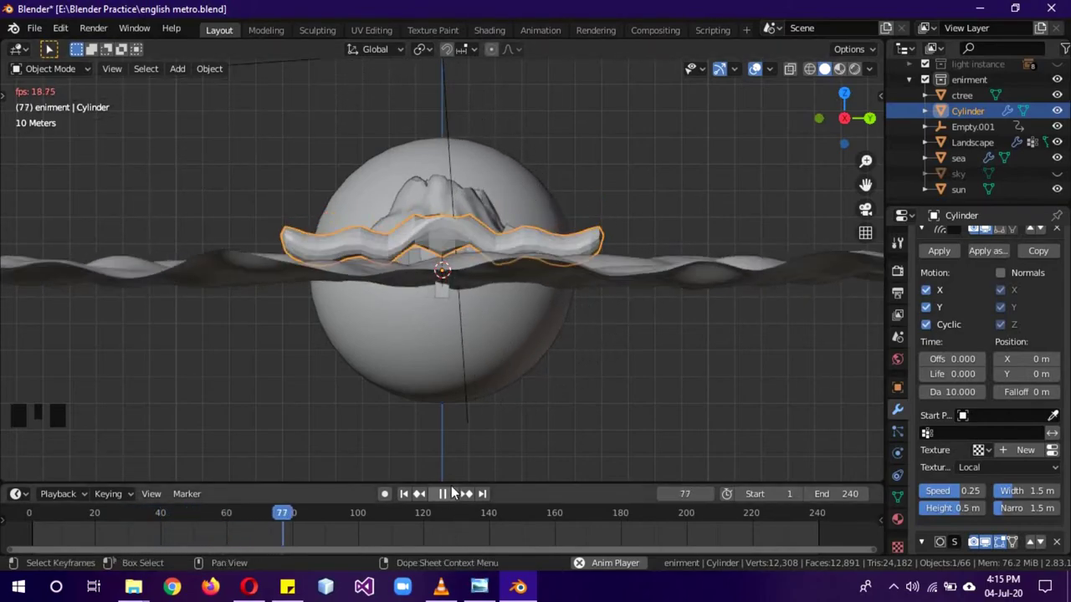
left_click_drag(454, 494, 40, 530)
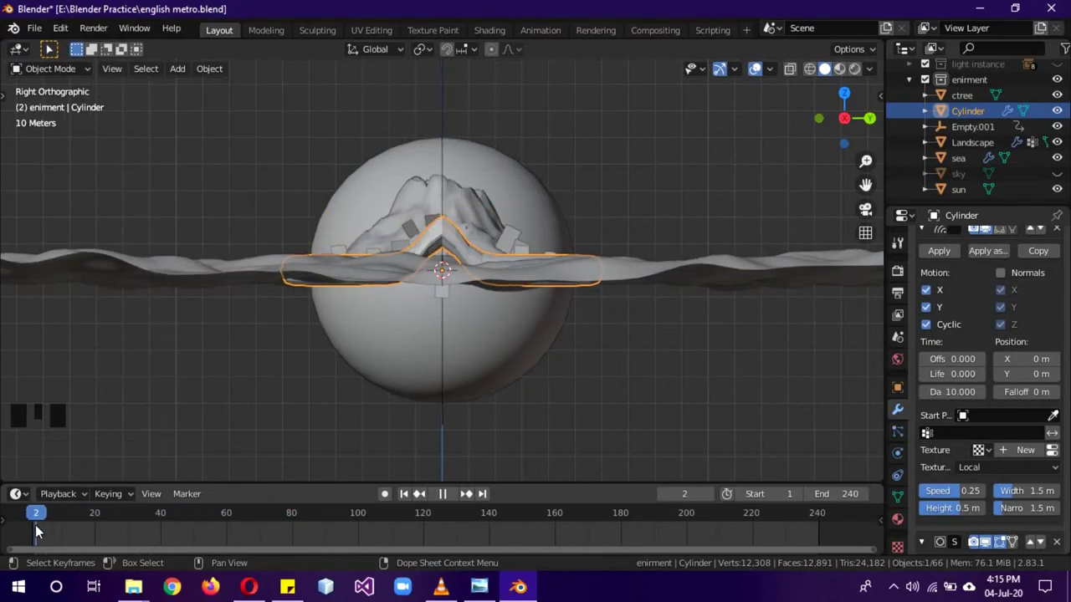
left_click_drag(46, 519, 43, 525)
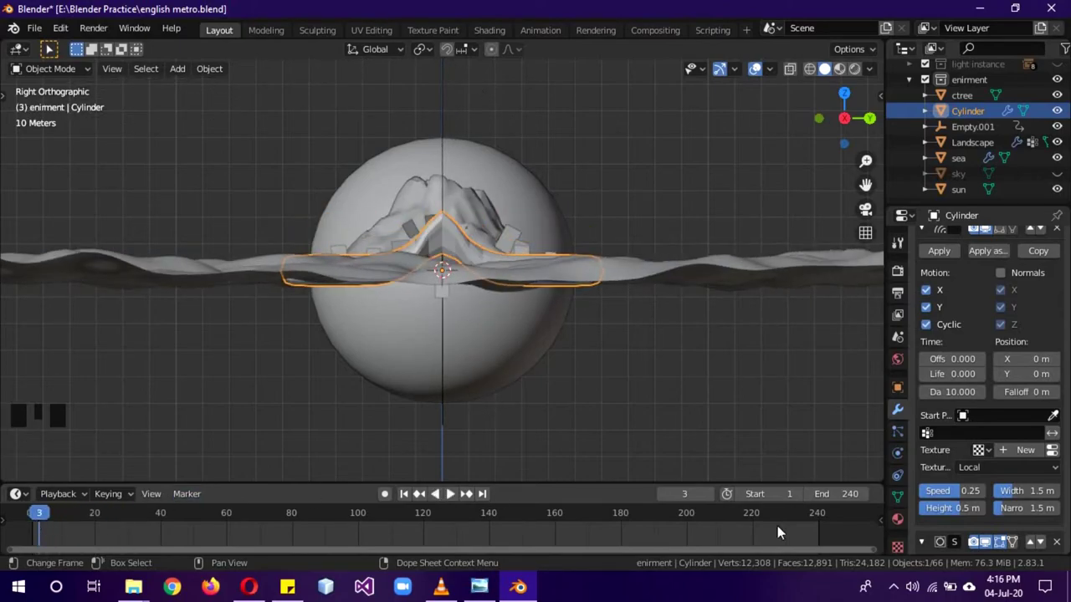
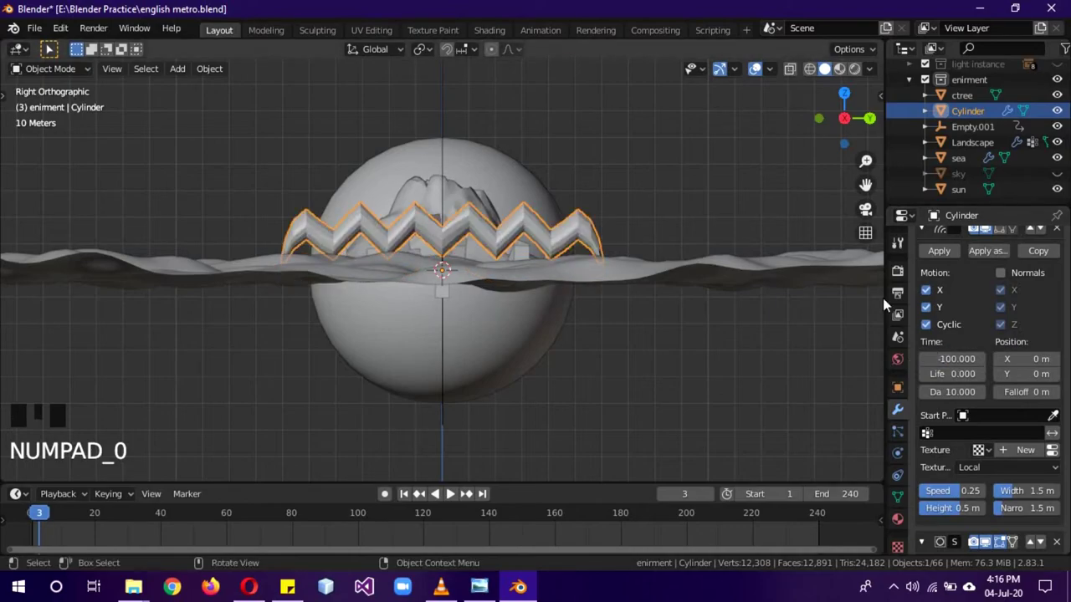
- Raise the Subdivision Surface render and viewport levels to 2 for rounded waves
scroll("down", 3)
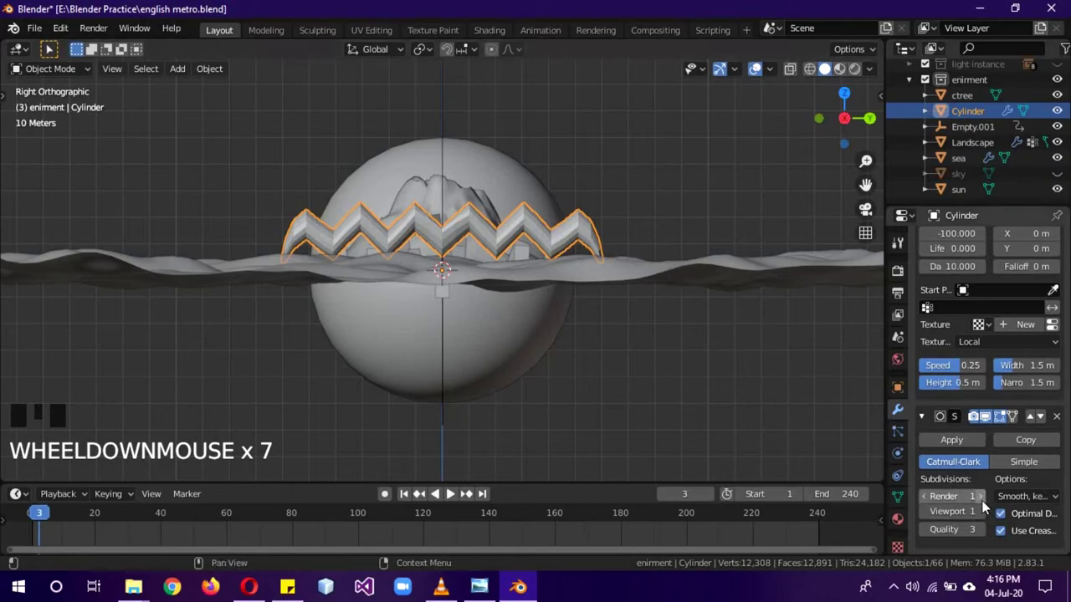
left_click_drag(989, 505, 517, 285)
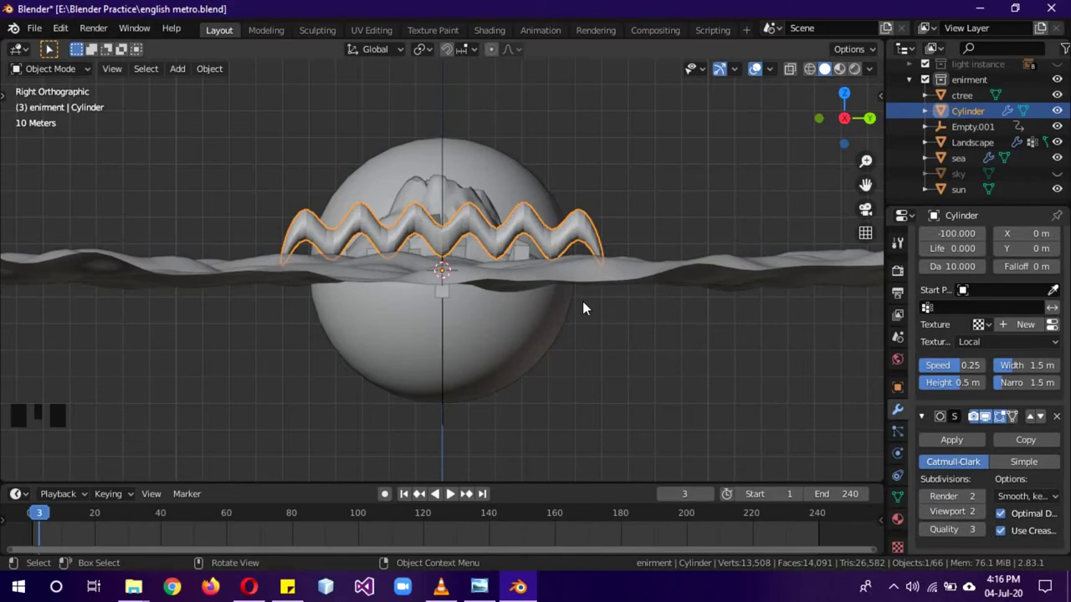
- Rotate the wavy cylinder 90° about X to stand it upright, then enter edit mode
key("r")
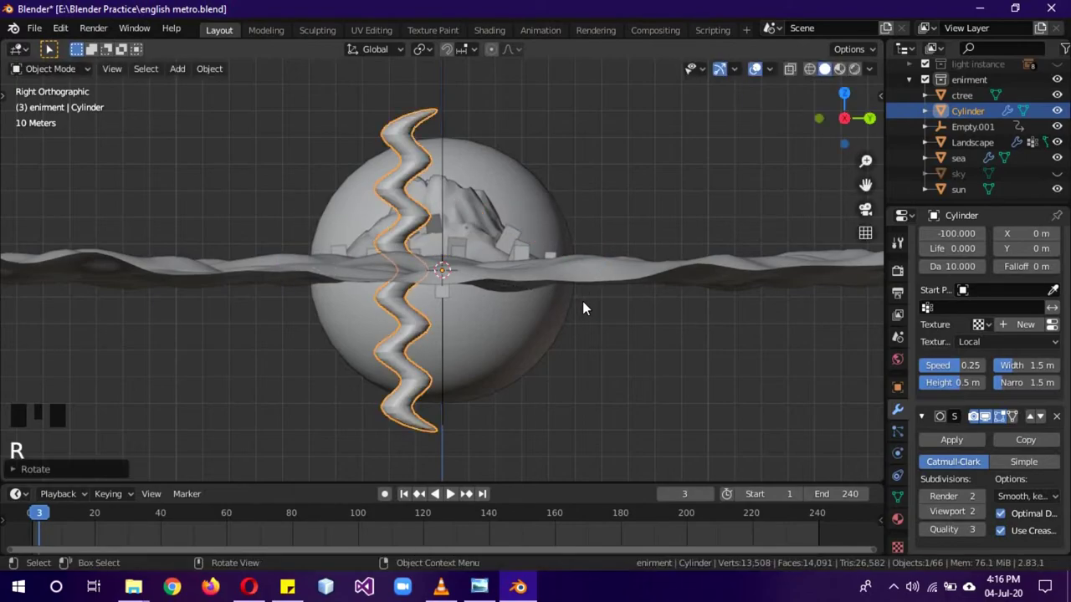
key("Tab")
key("Tab")
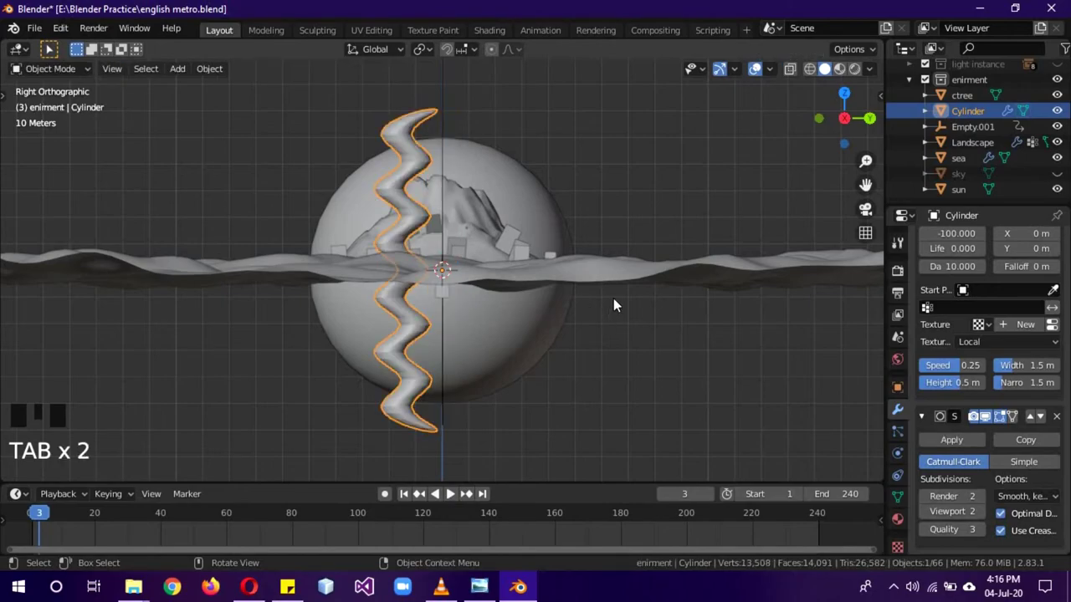
key("Tab")
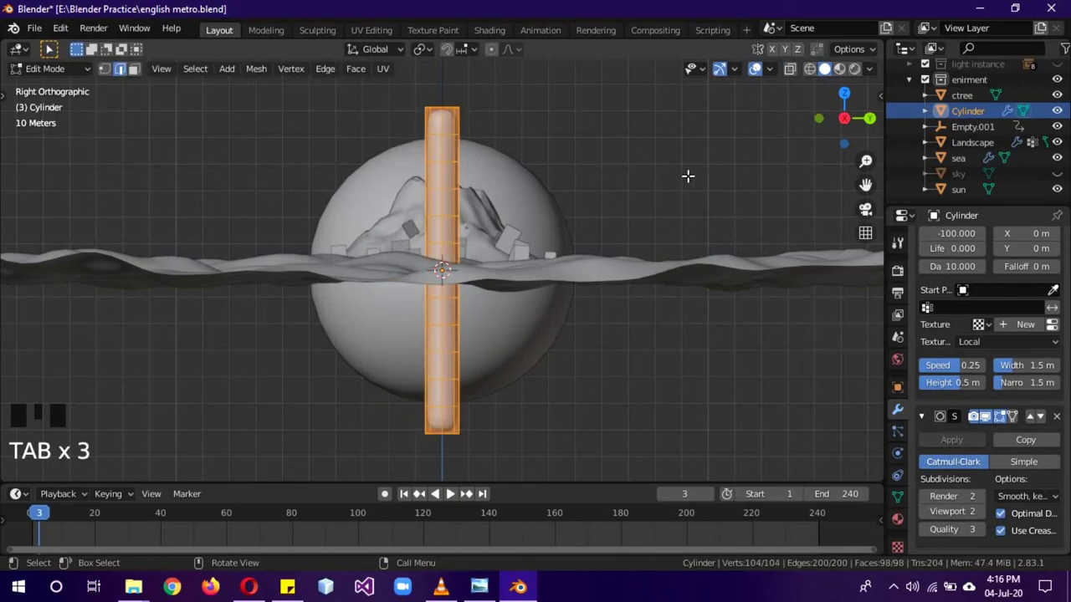
- In X-ray, proportionally scale the column's top vertices down to a thin smoke-trail point
key("z")
key("a")
key("b")
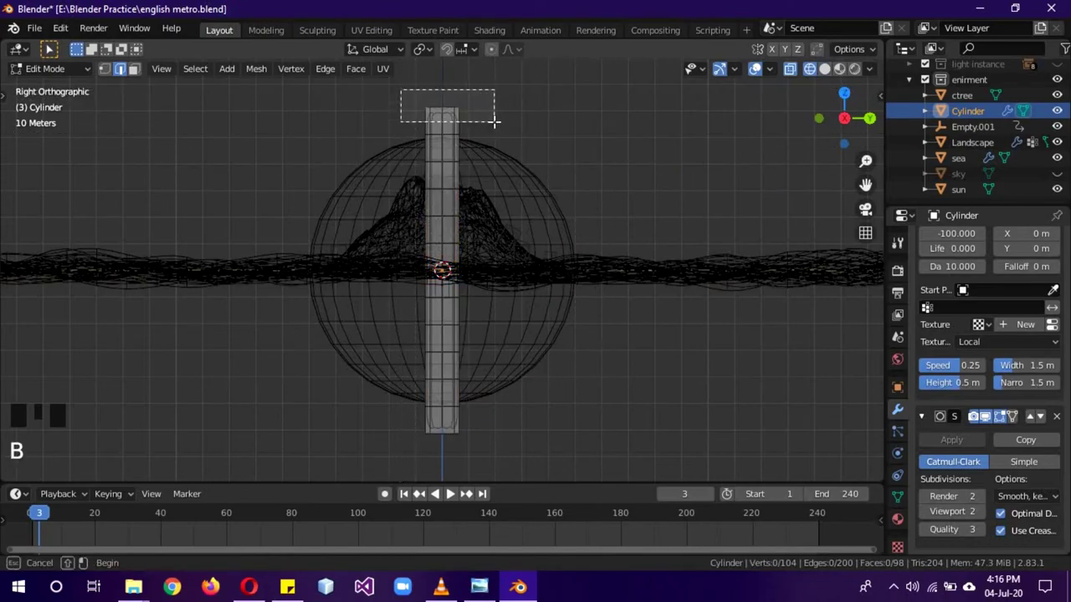
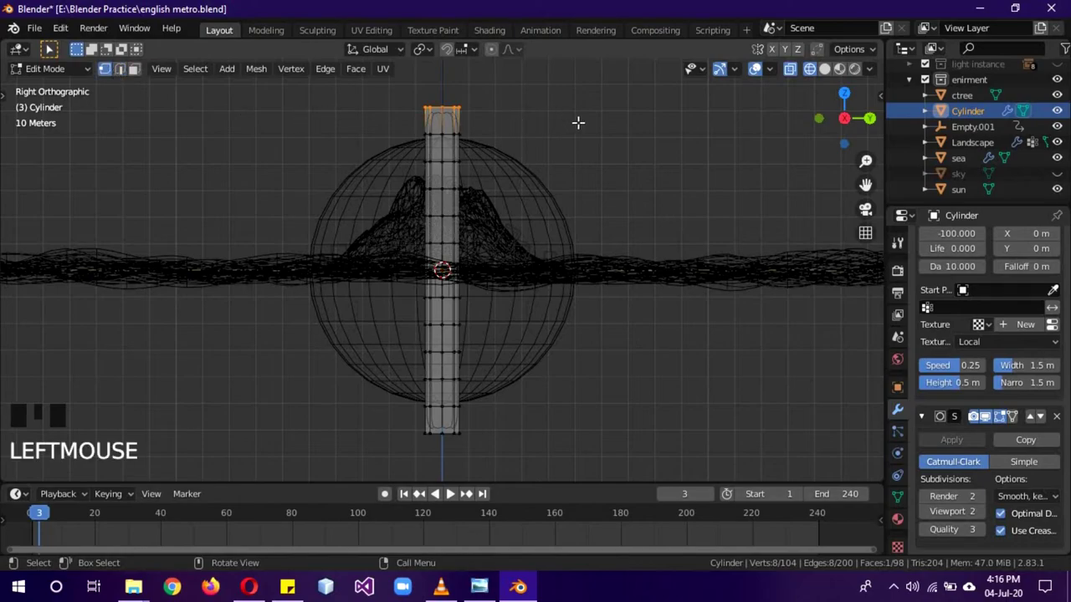
key("o")
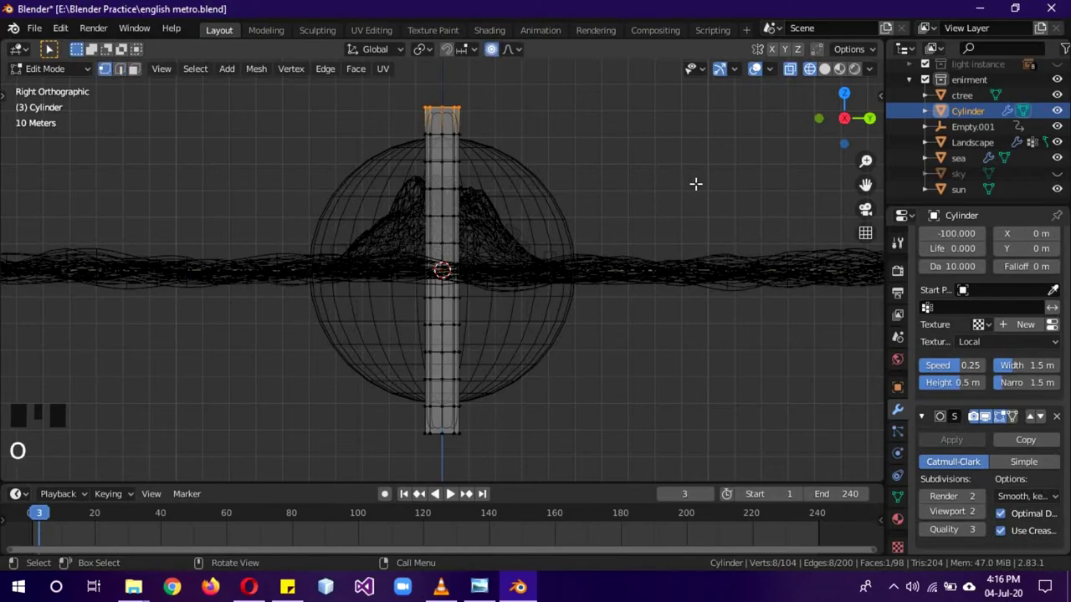
key("s")
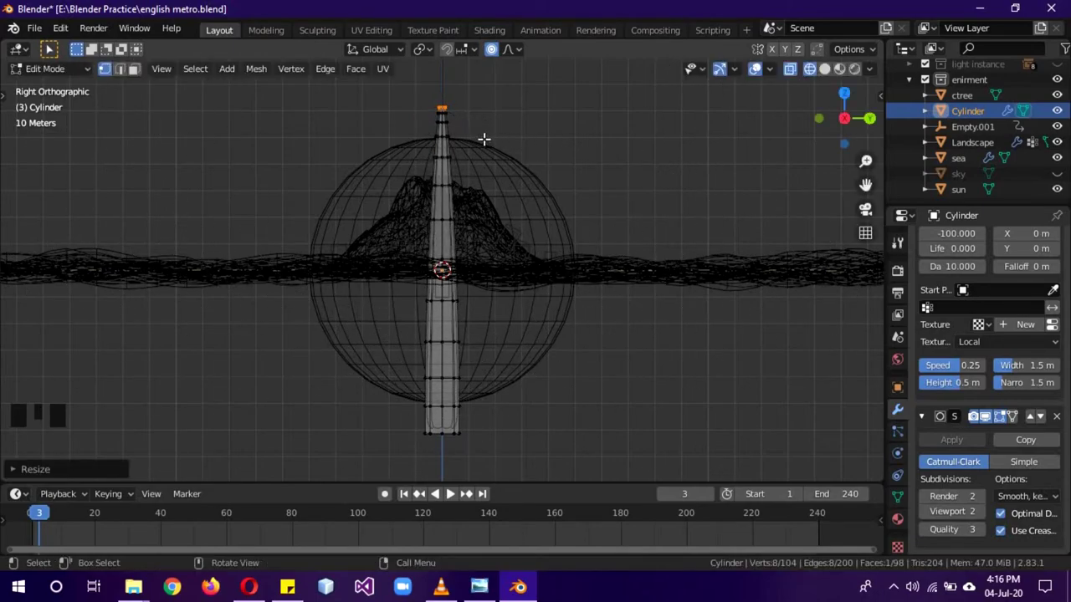
key("Tab")
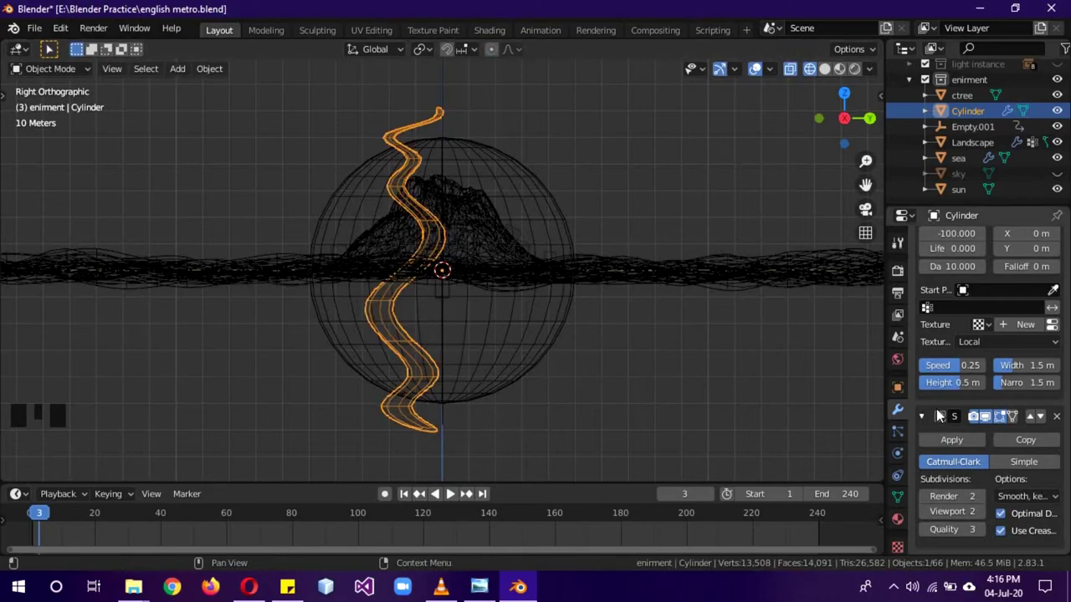
key("z")
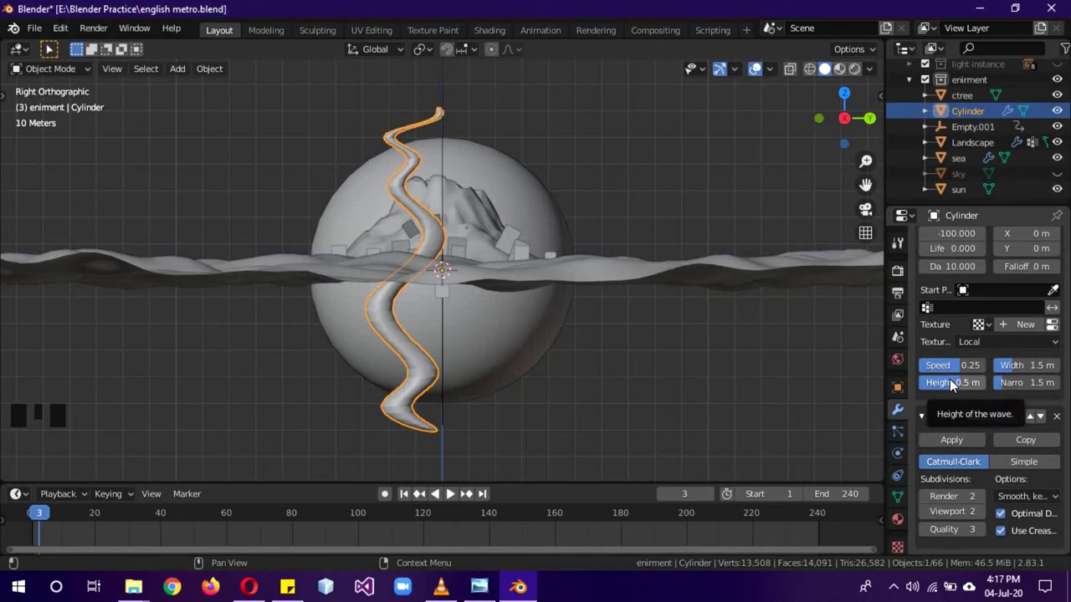
- Set the Wave modifier to speed 0.10 and height 0.2 for a slower, gentler sway
left_click_drag(956, 388, 458, 501)
left_click_drag(462, 499, 482, 503)
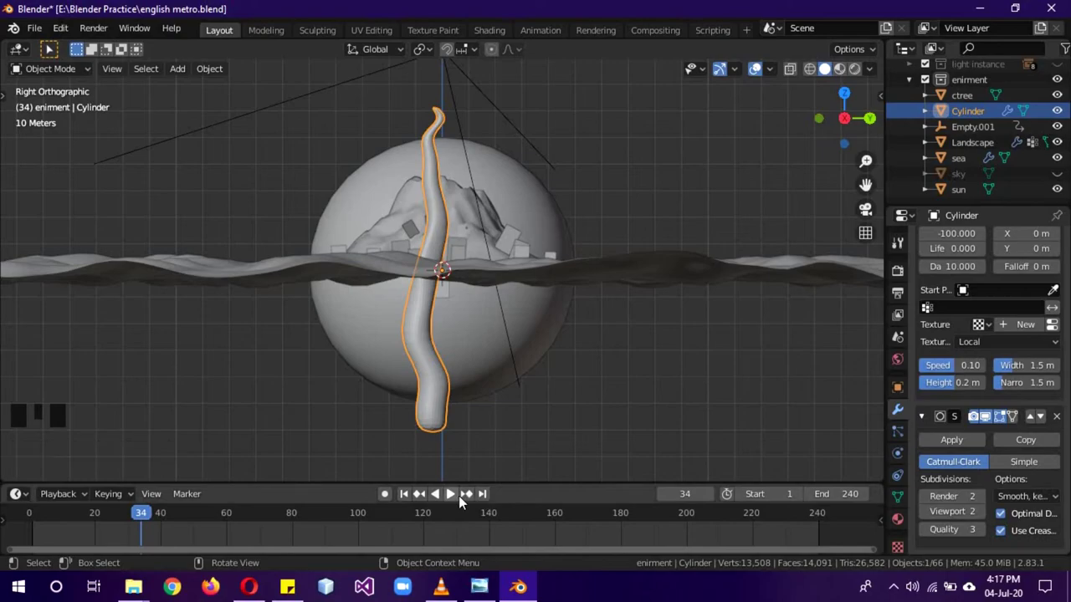
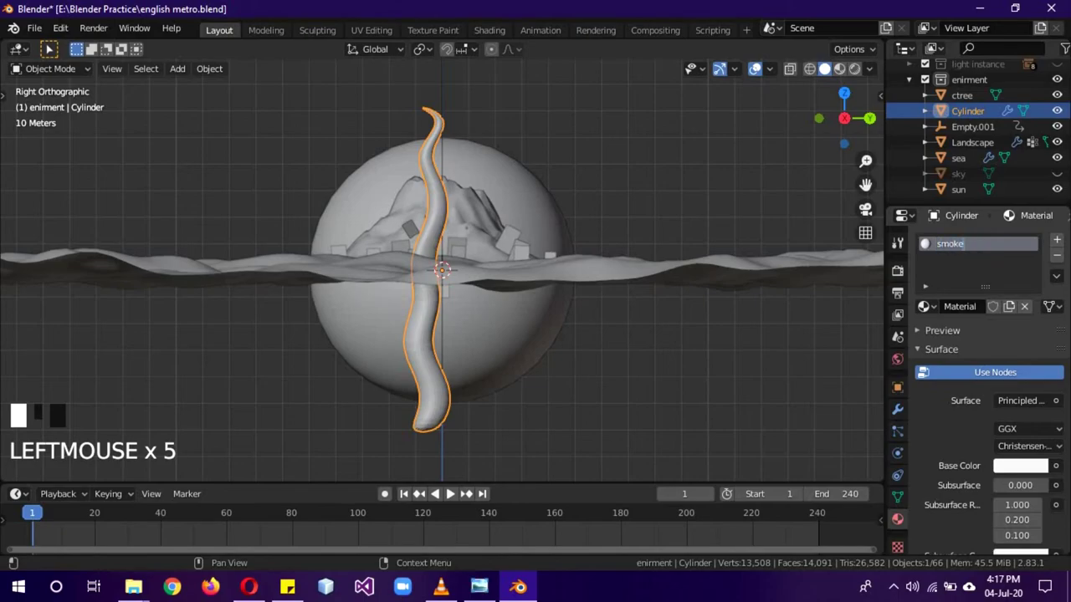
- Add a white 'smoke' material to the cylinder and move it onto the island along Z and Y
left_click_drag(923, 243, 923, 244)
scroll("down", 3)
key("g")
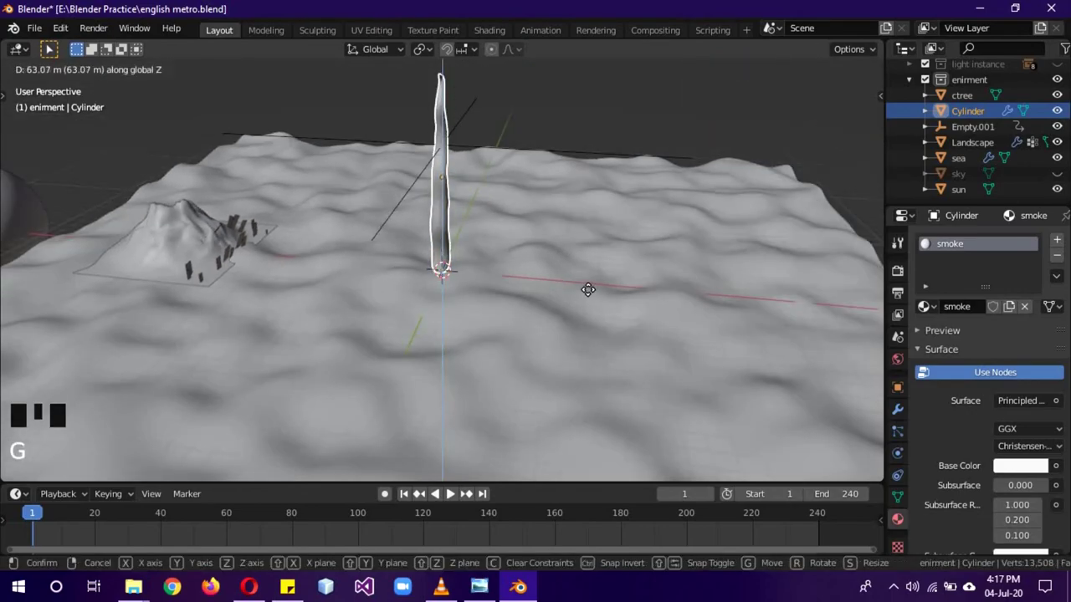
key("g")
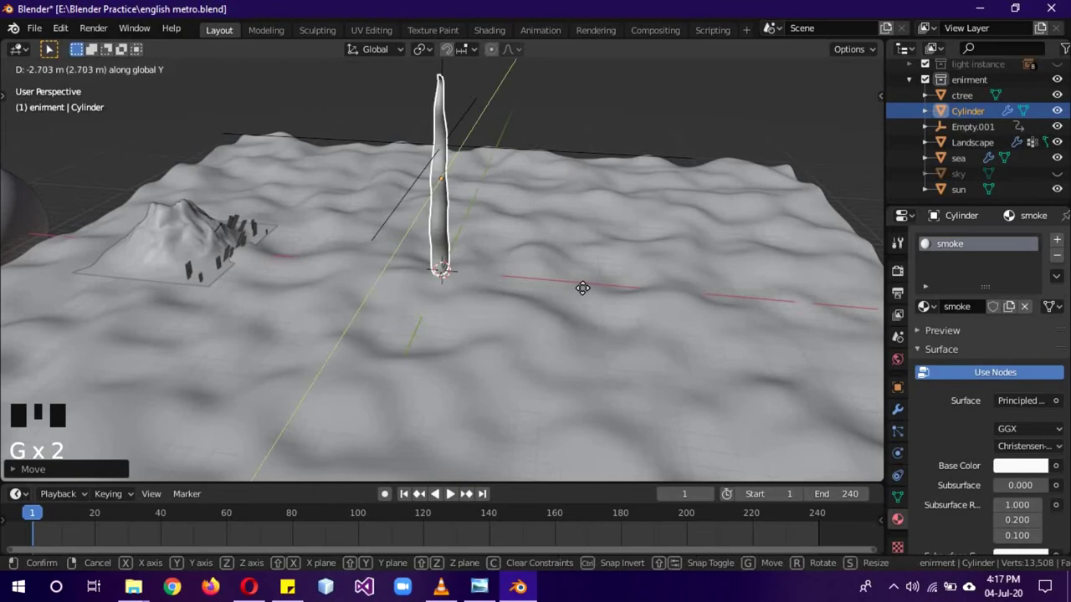
key("g")
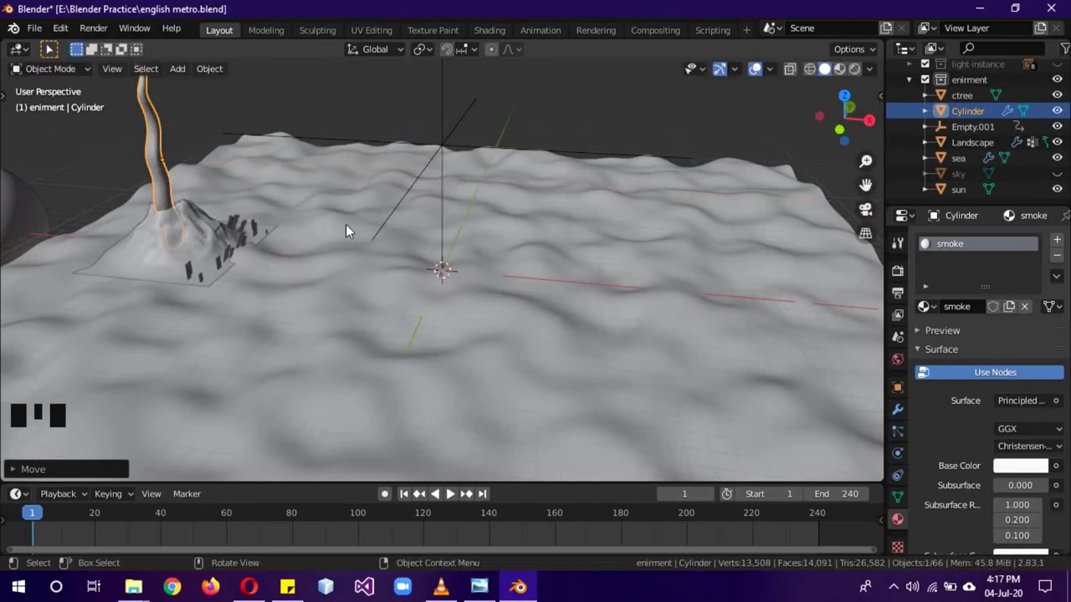
- View the island from the right side, zoomed out, in Material Preview shading
left_click_drag(354, 230, 261, 233)
key("KP_3")
key("g")
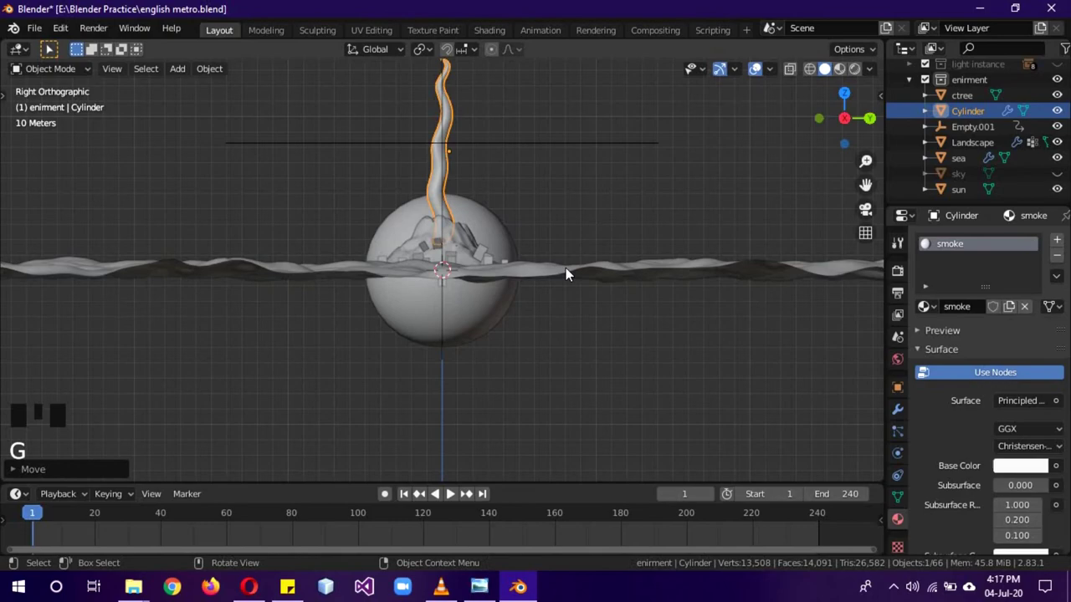
key("z")
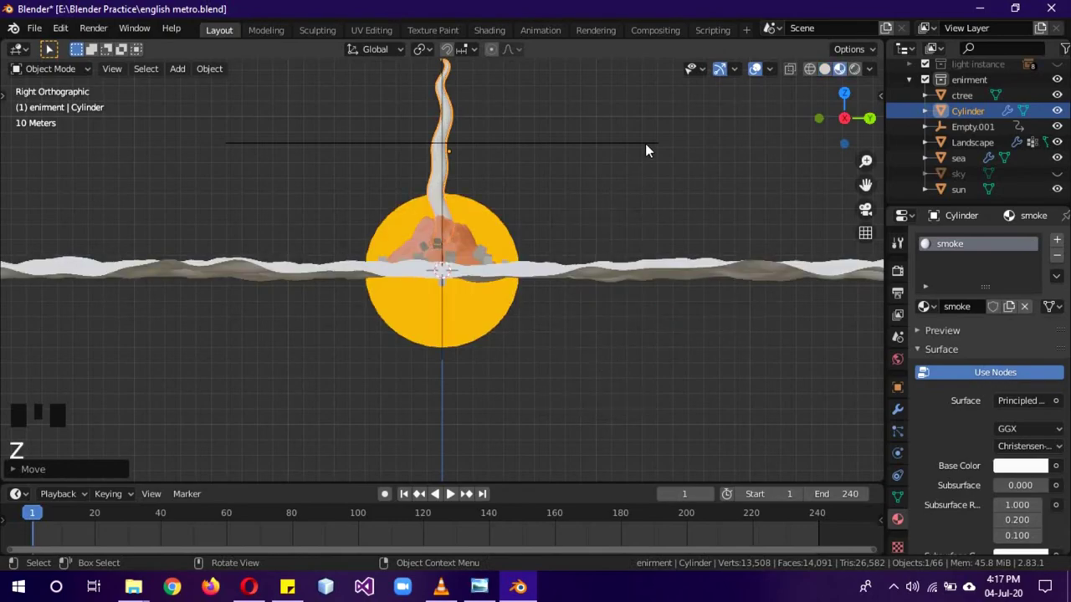
- Look over the sea from above, select it to check its material, and toggle shading
left_click_drag(924, 244, 923, 244)
left_click(923, 243)
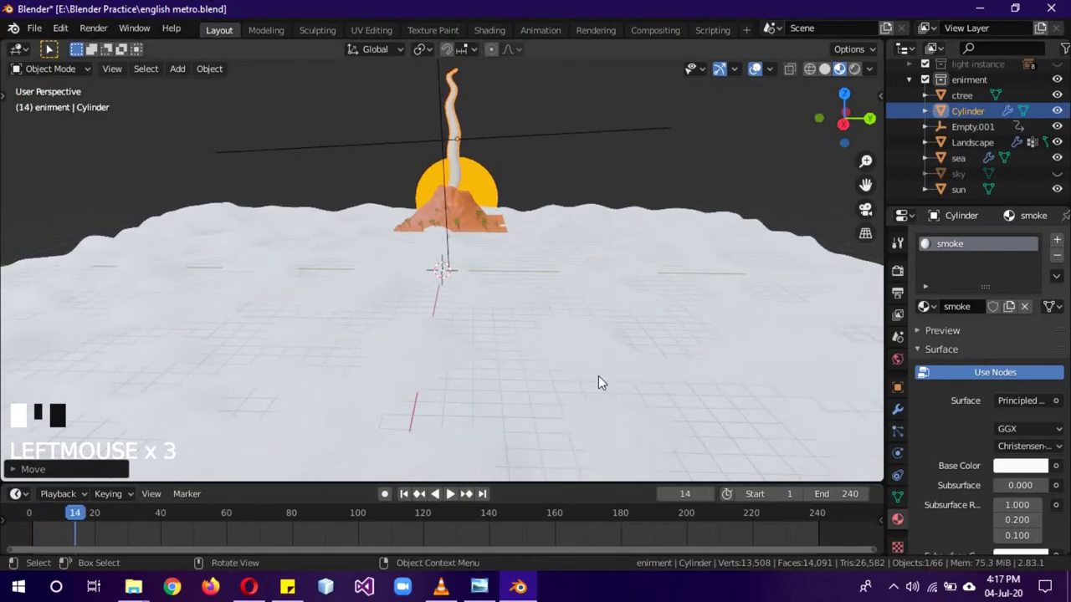
left_click(924, 244)
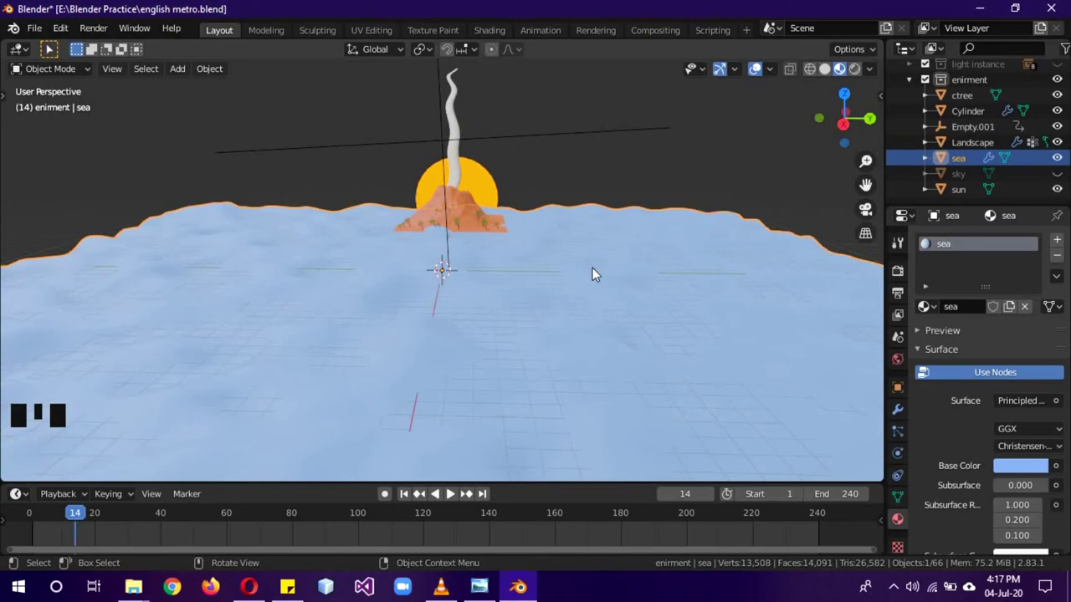
key("z")
left_click(693, 265)
key("z")
left_click(1055, 184)
scroll("up", 3)
- Show the station, road, lamp and light collections and frame the platform in Solid shading
left_click_drag(1067, 85, 1068, 96)
left_click_drag(1068, 99, 1068, 112)
left_click(1068, 116)
left_click(1064, 131)
left_click(1067, 143)
left_click(1068, 118)
left_click_drag(712, 220, 640, 246)
scroll("up", 3)
left_click_drag(457, 498, 566, 173)
- Keyframe the sign's Z rotation from 0° at frame 1 to 360° at frame 240 and scrub back to the start
left_click(565, 172)
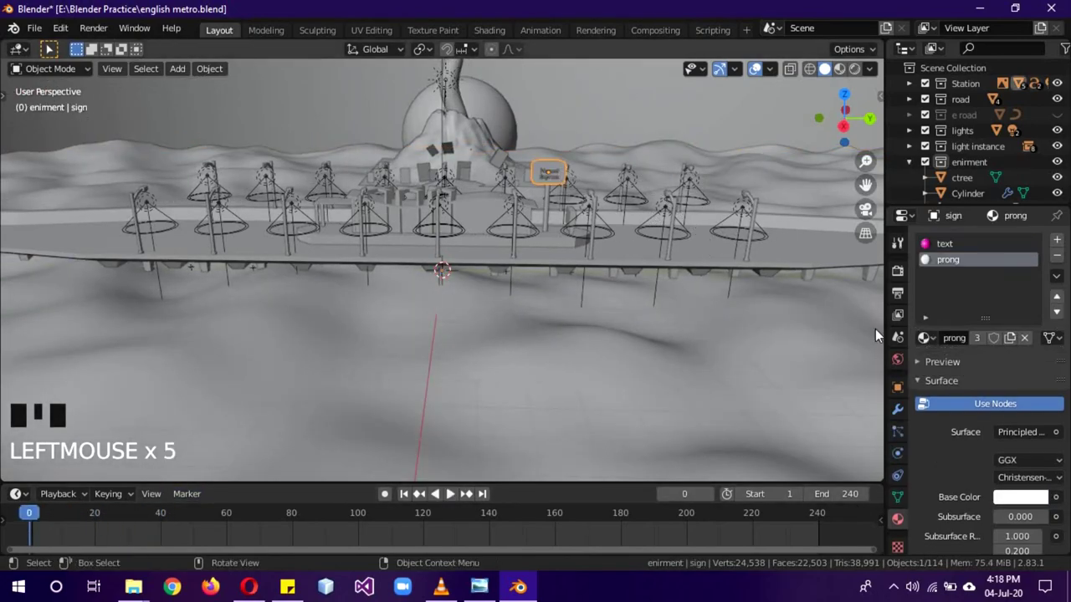
left_click(902, 390)
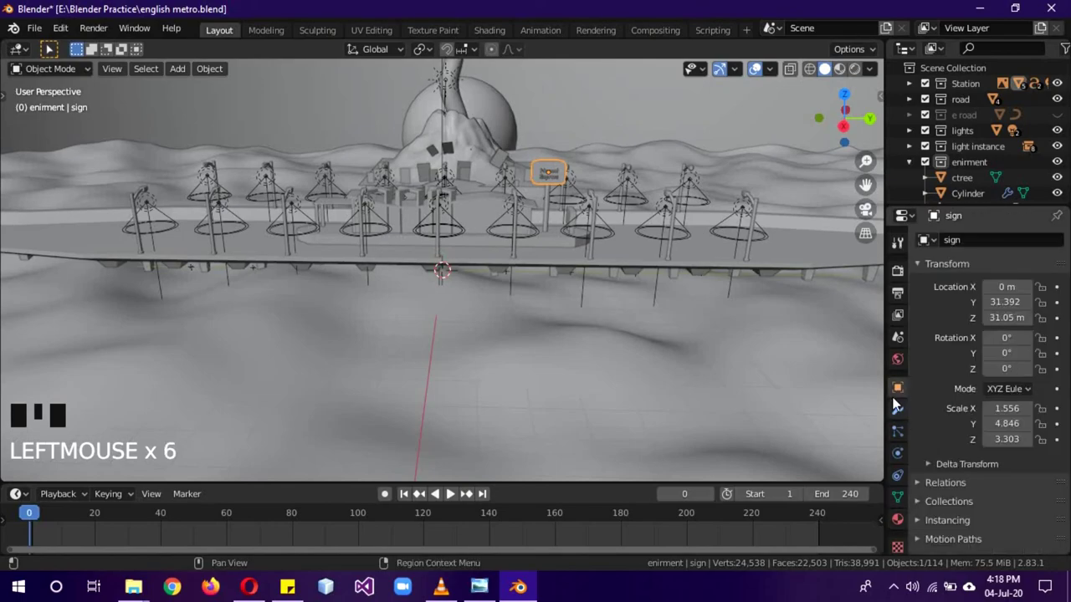
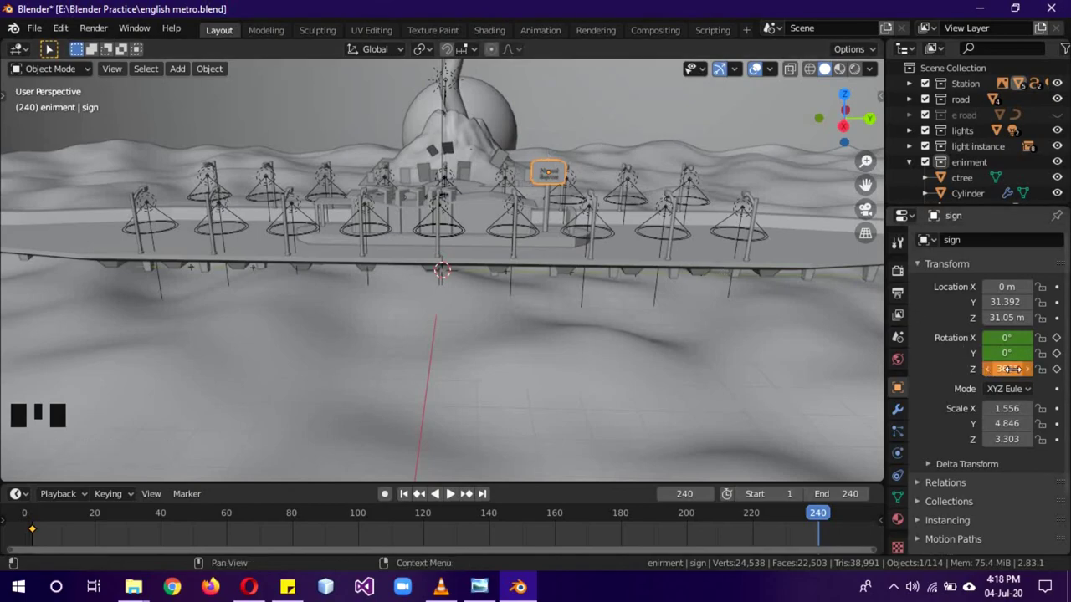
left_click(458, 499)
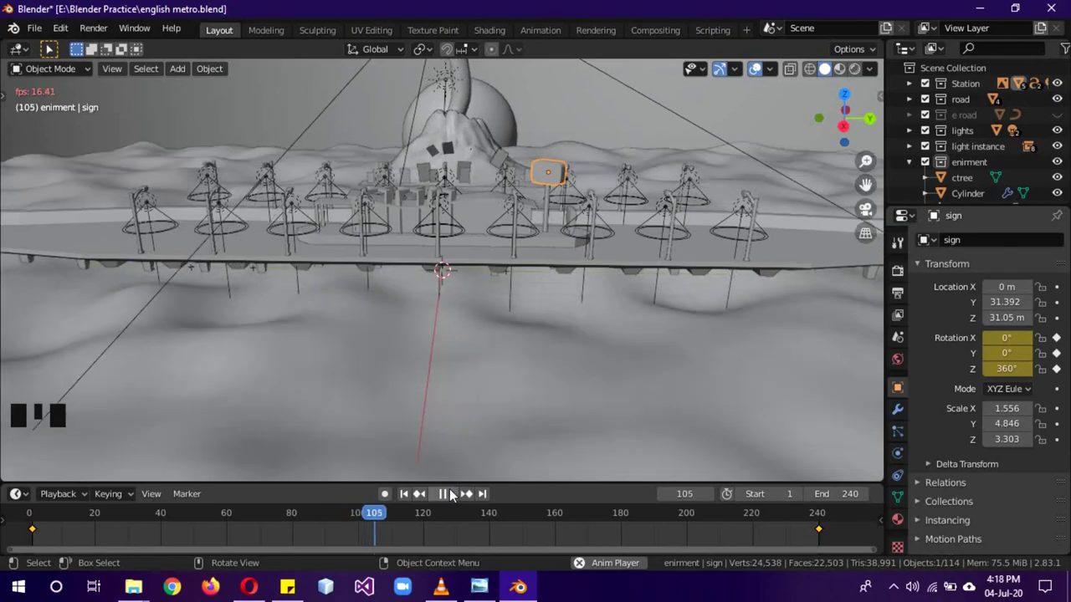
left_click_drag(452, 496, 46, 502)
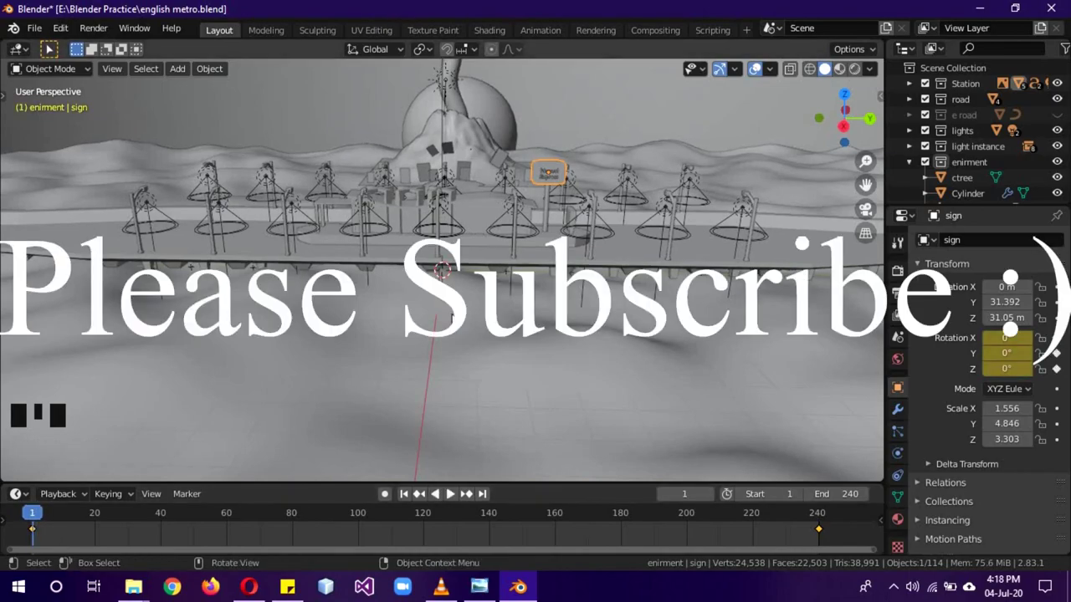
- Stop playback so the sign rests at 0° on frame 1
key("a")
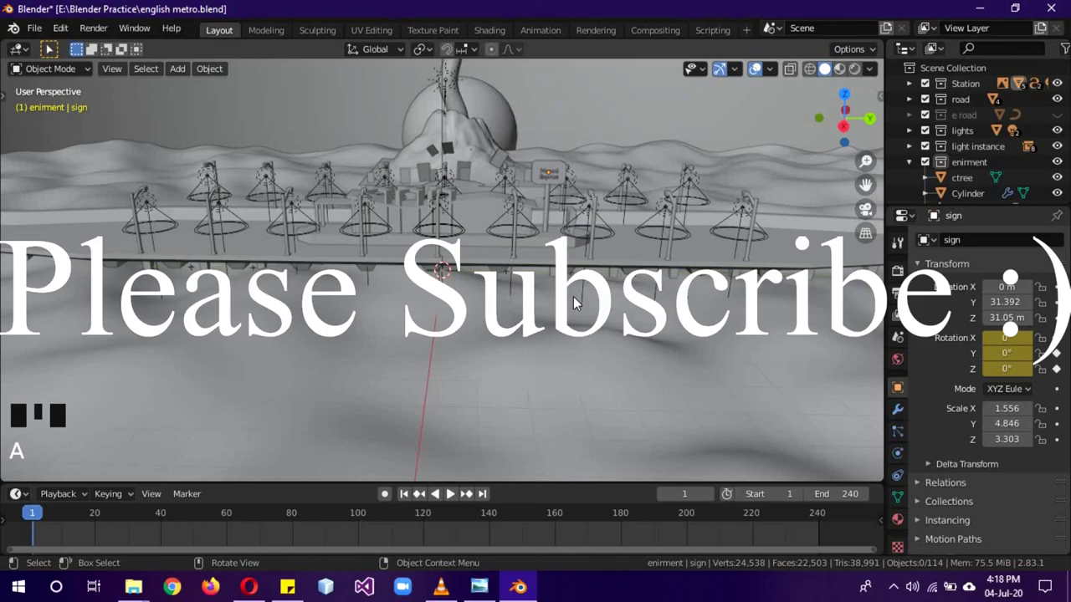